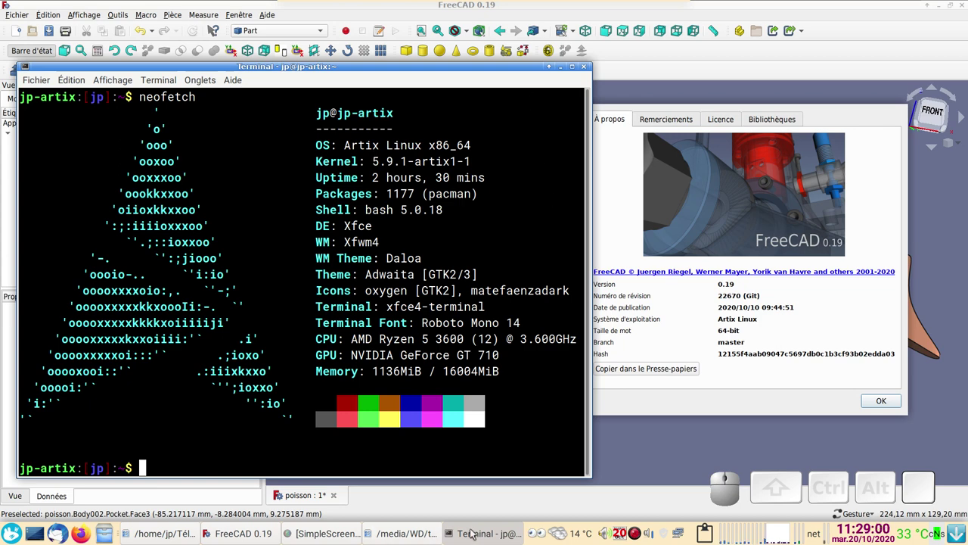
- Hide the terminal and dismiss the About dialog to reveal the finished fish model
click(478, 532)
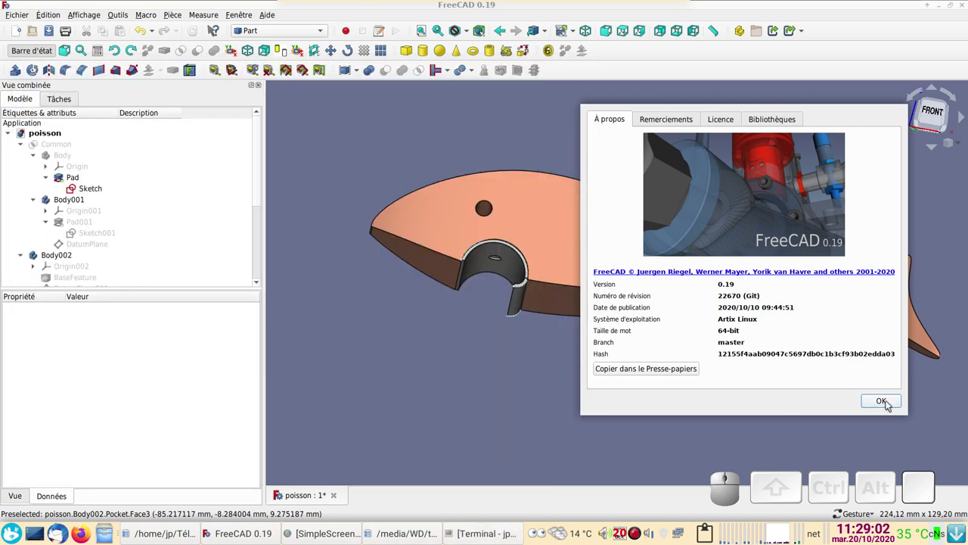
click(890, 404)
key(space)
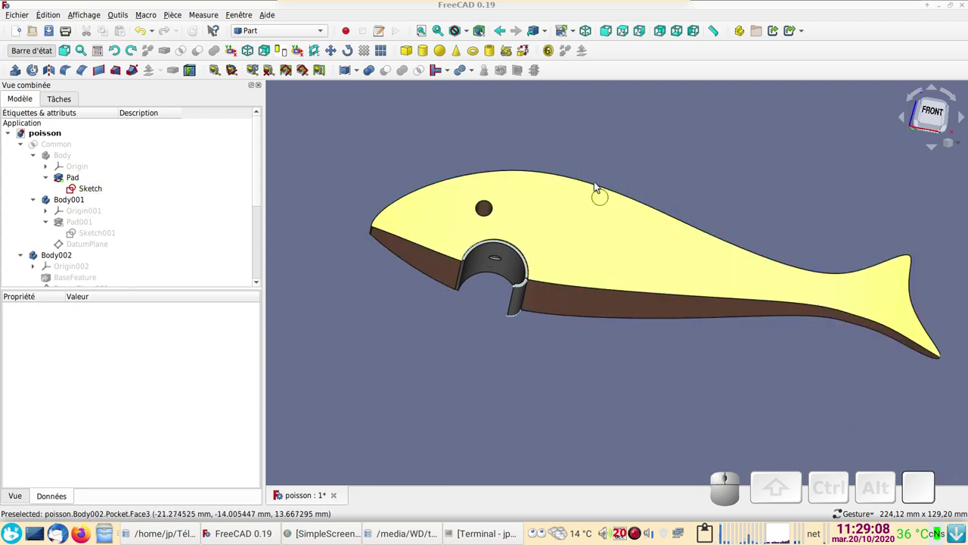
- Orbit the fish to inspect its top face, side and the underside of the mouth lip
drag(612, 360, 668, 388)
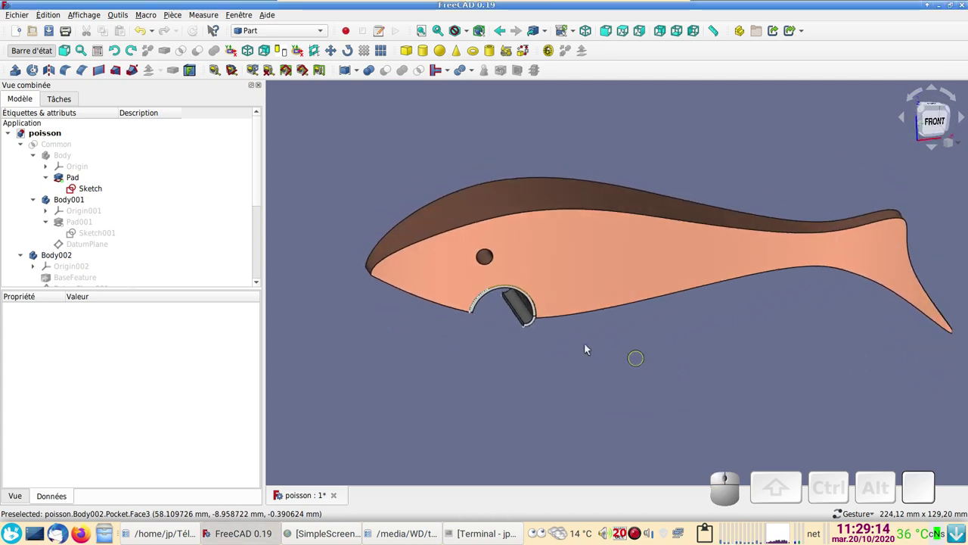
drag(696, 344, 632, 314)
drag(848, 314, 680, 332)
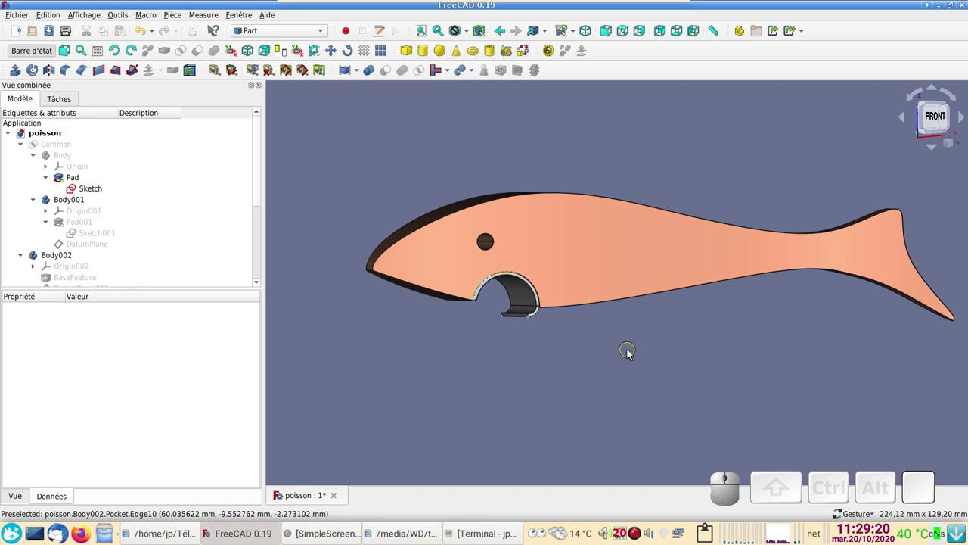
drag(639, 341, 617, 339)
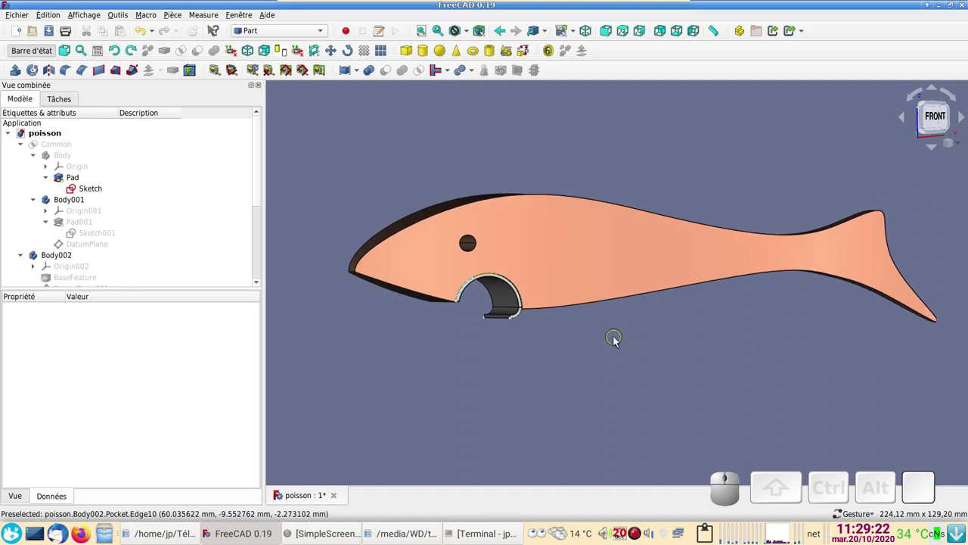
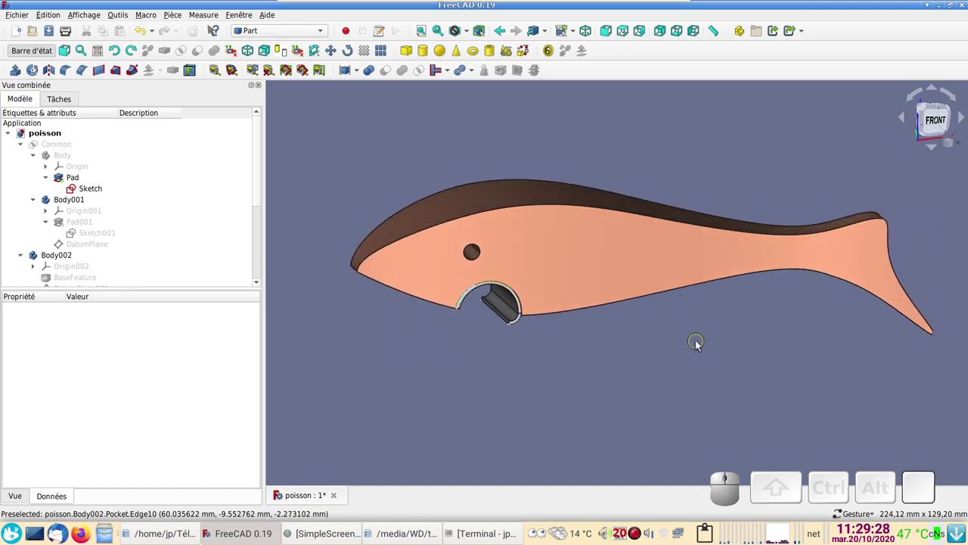
drag(681, 324, 606, 259)
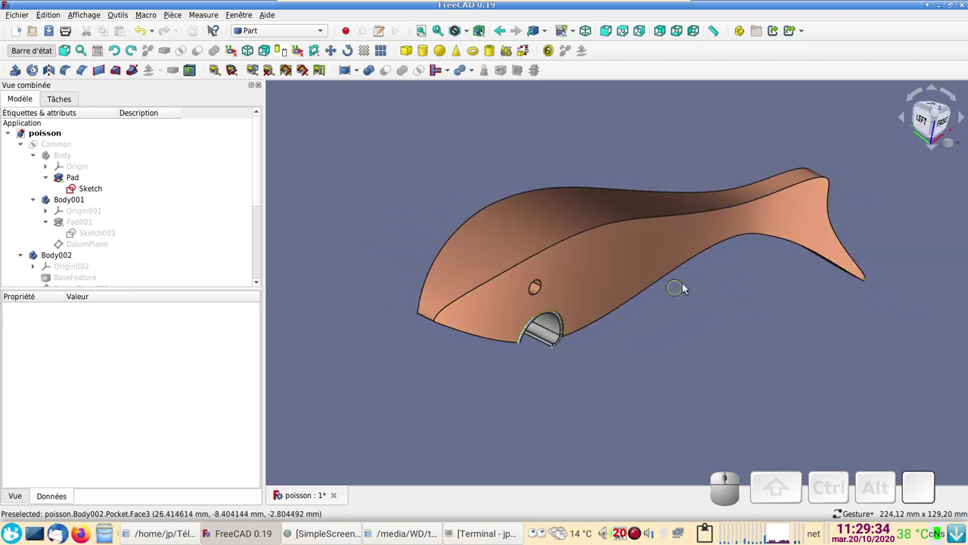
drag(785, 332, 554, 330)
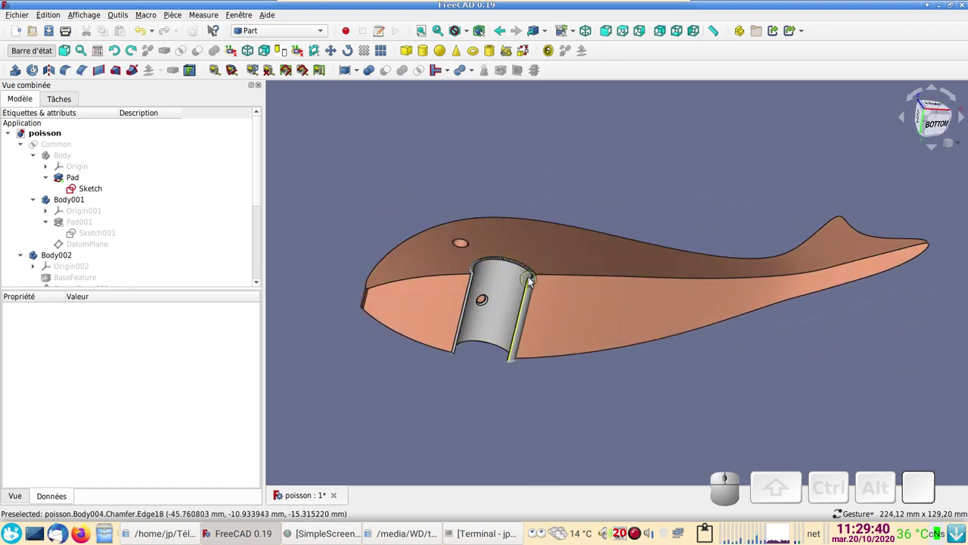
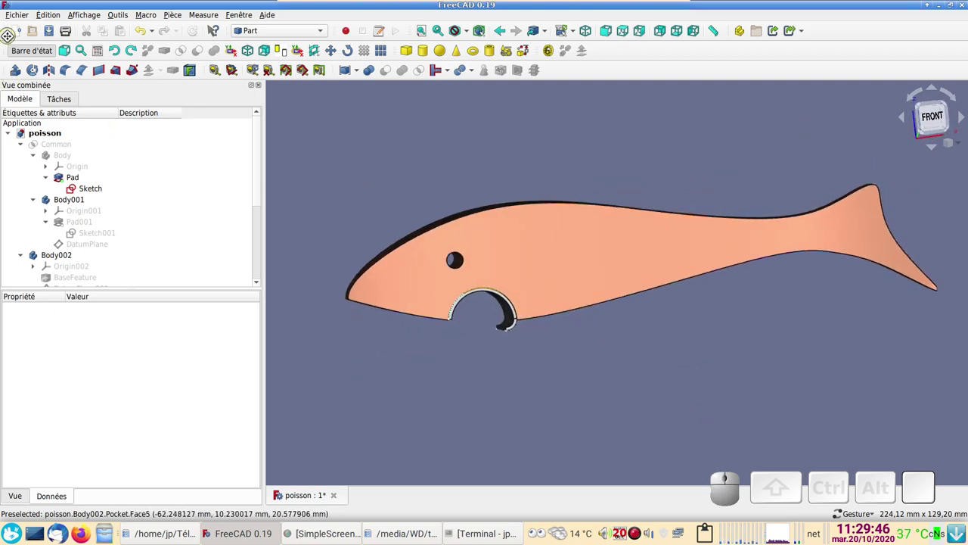
- Create a new untitled document and switch to the Part Design workbench
click(21, 31)
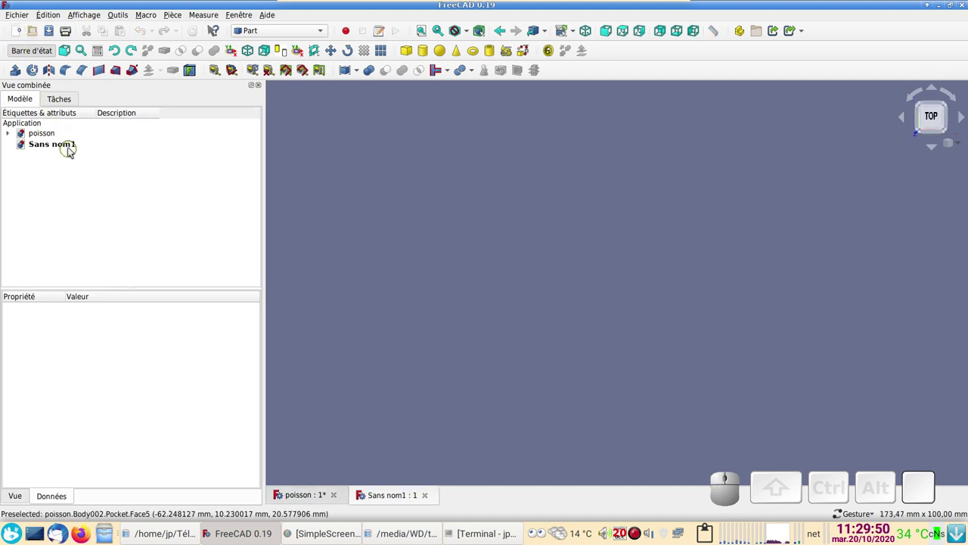
click(72, 143)
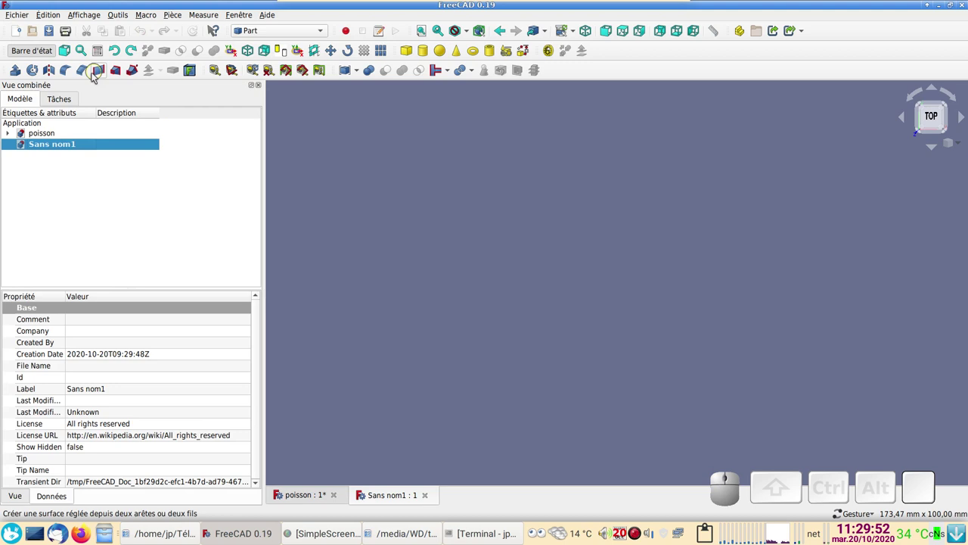
click(312, 33)
click(299, 44)
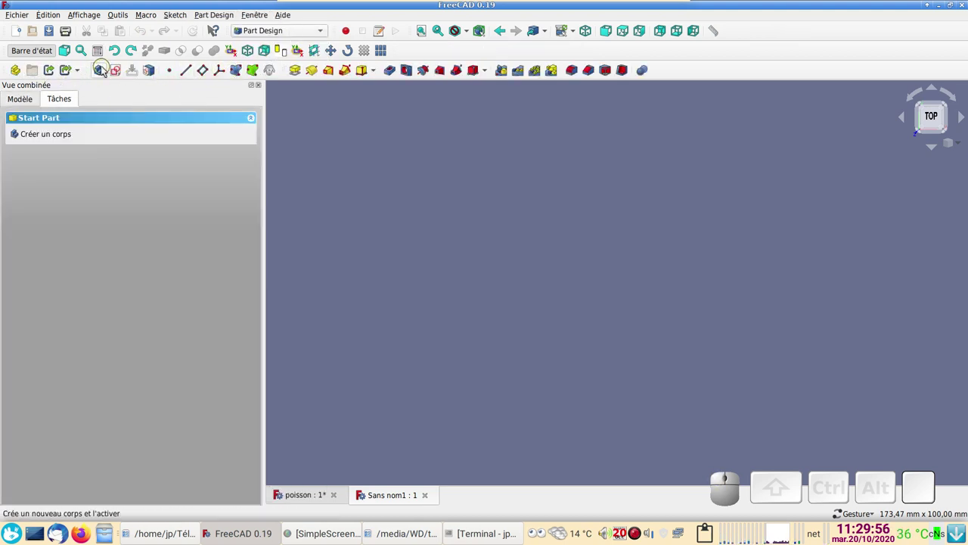
- Create a body with a new sketch attached to the XZ plane
click(108, 70)
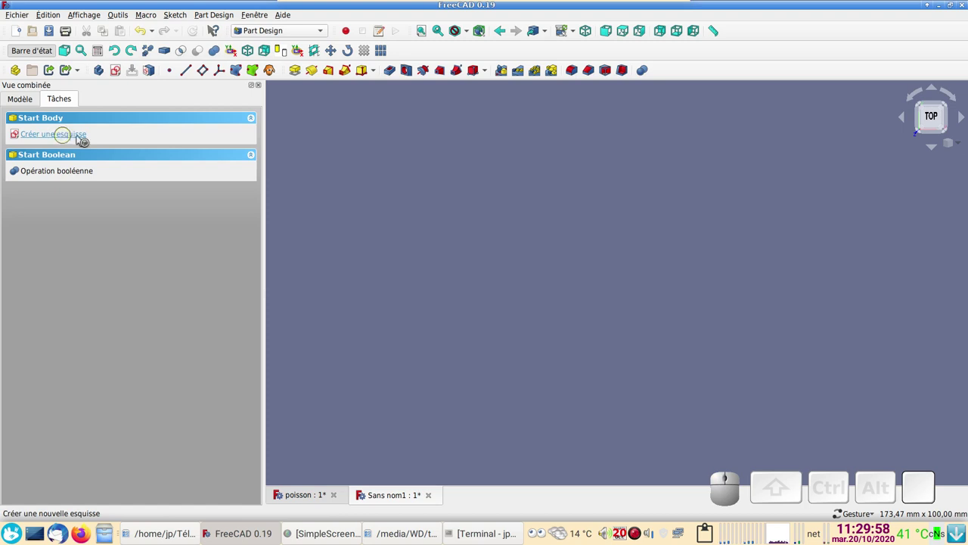
click(71, 140)
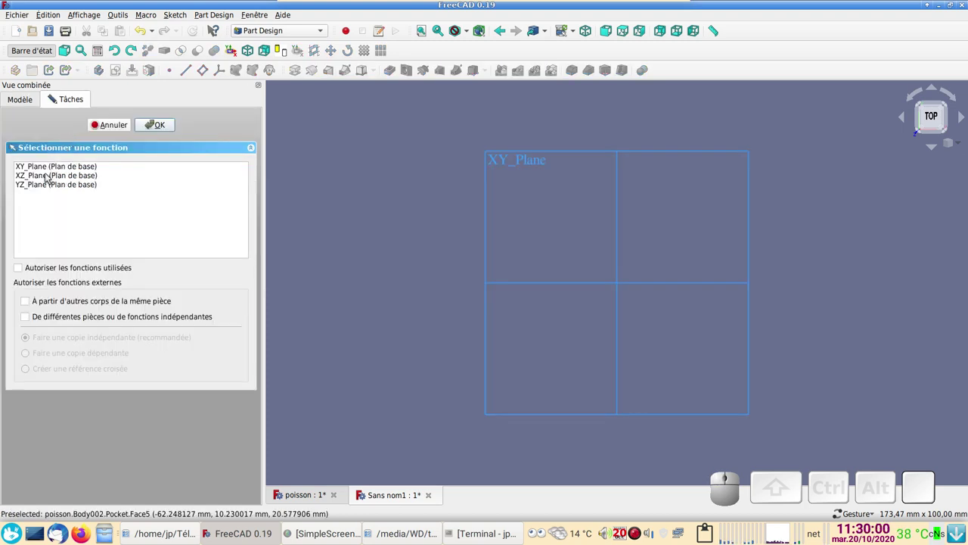
click(27, 182)
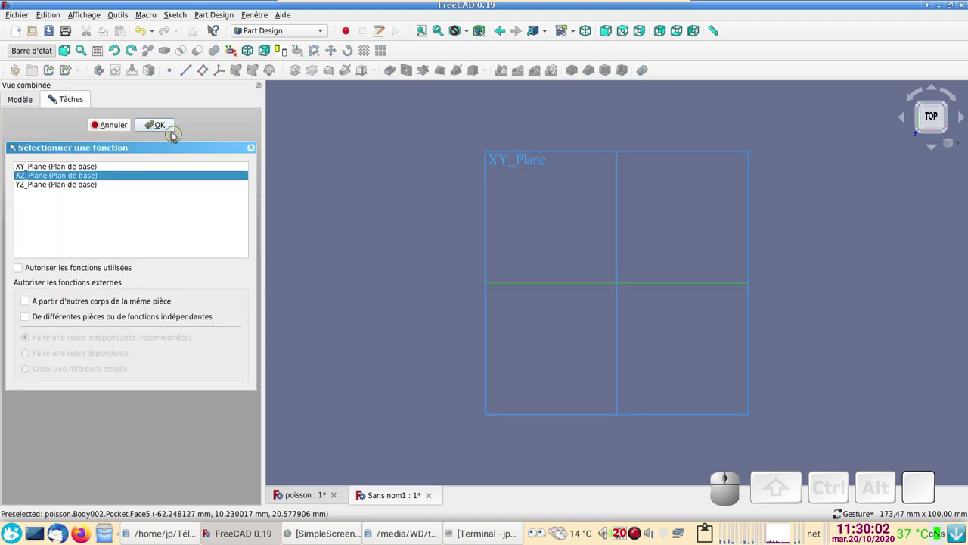
click(163, 126)
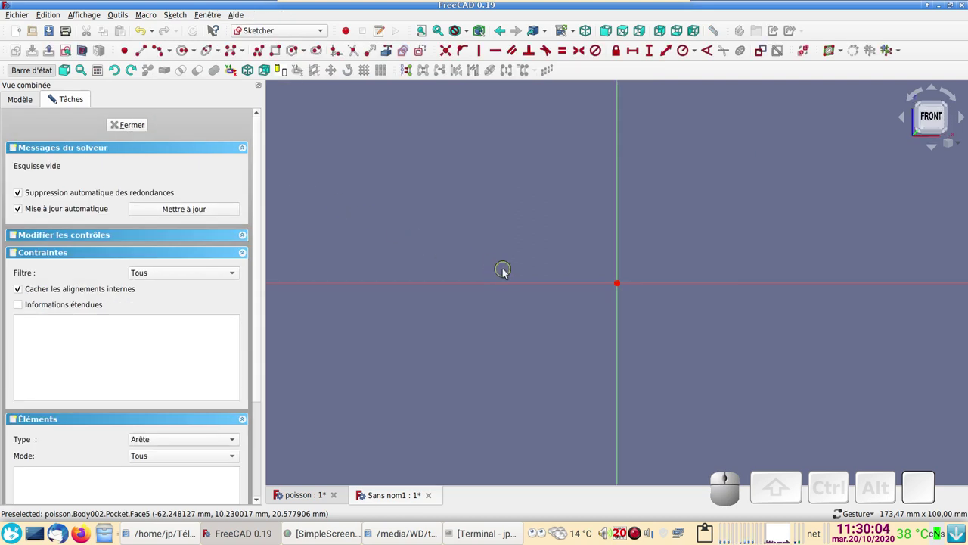
- Draw a rectangle and constrain its opposite corners symmetric about the origin
click(423, 54)
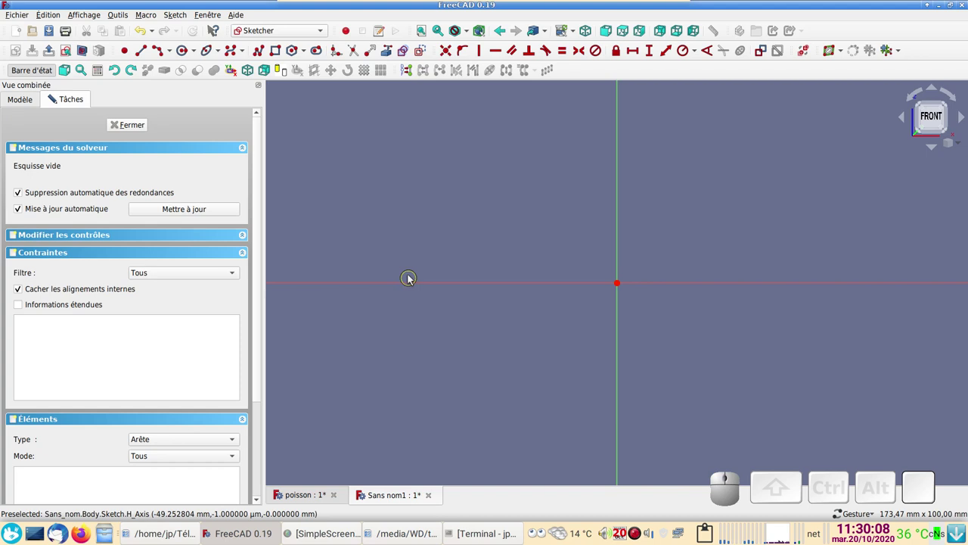
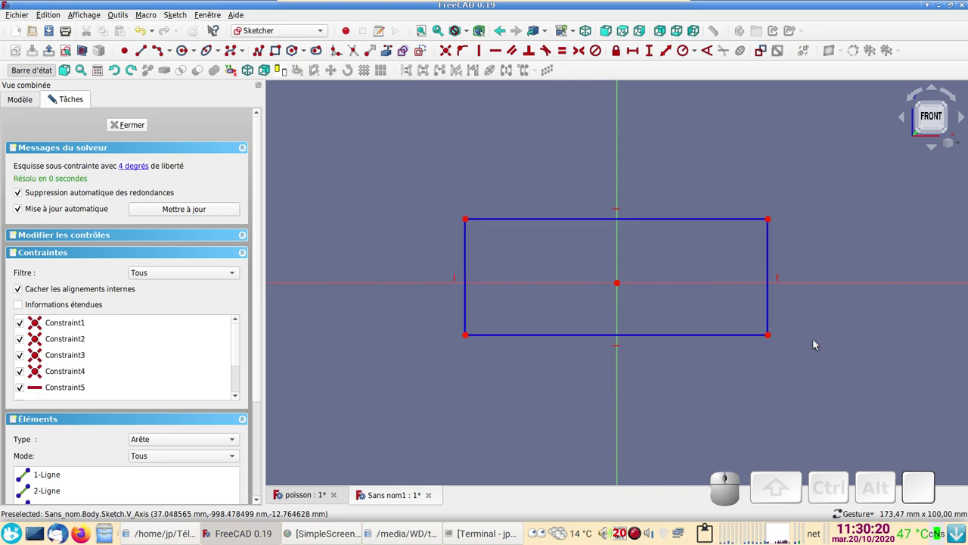
click(776, 339)
click(472, 219)
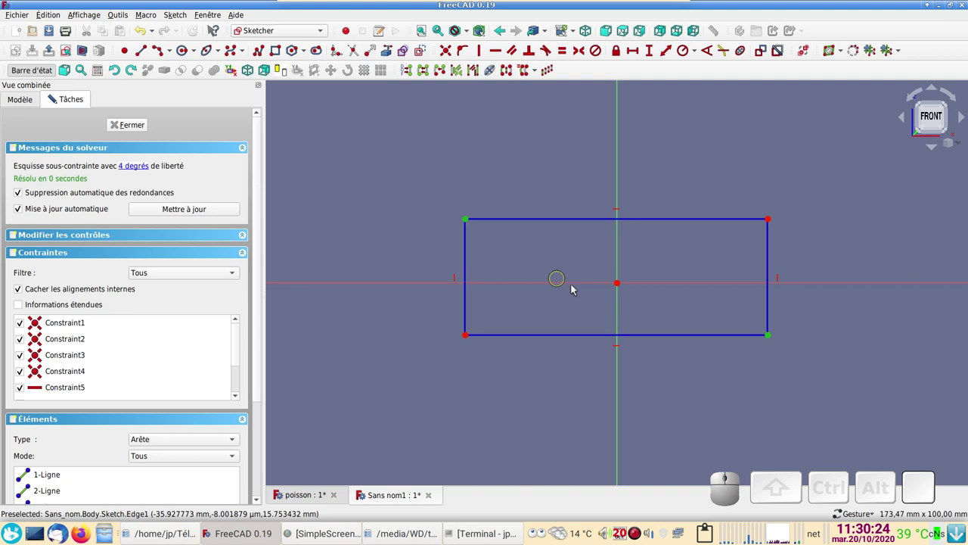
click(624, 285)
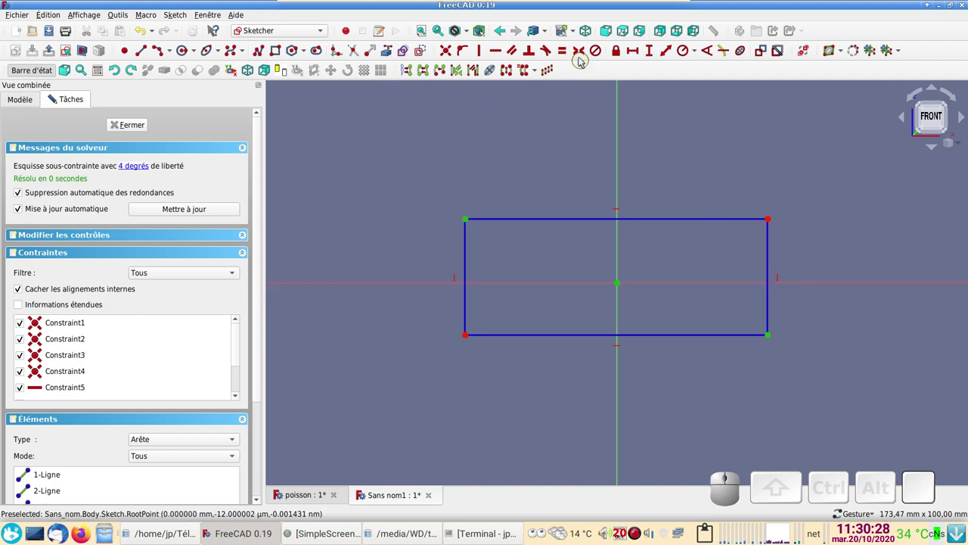
click(585, 55)
- Dimension the rectangle 190 mm wide and 60 mm tall and turn it into construction geometry
drag(474, 230, 547, 243)
click(552, 237)
click(636, 55)
key(Return)
scroll(down, 3)
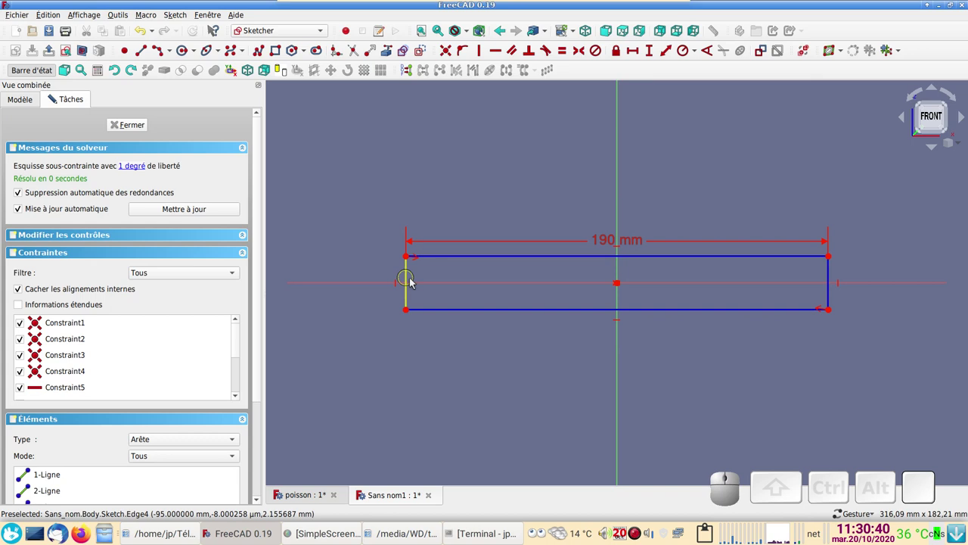
click(413, 281)
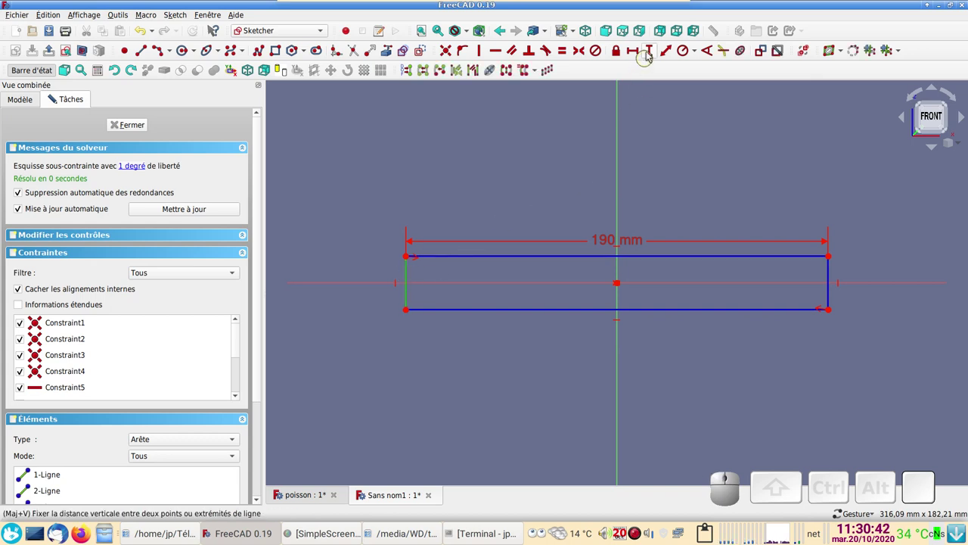
click(654, 53)
key(6)
key(0)
key(Return)
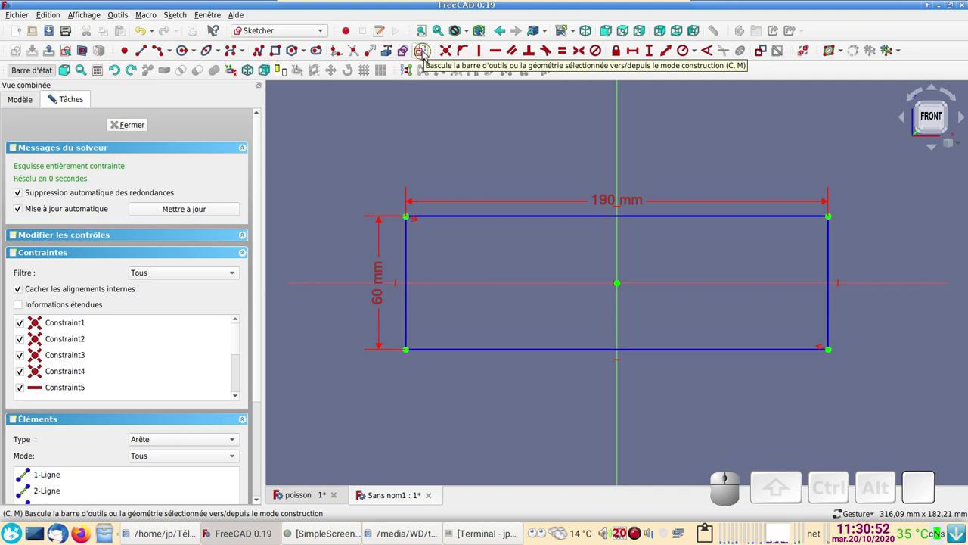
click(426, 55)
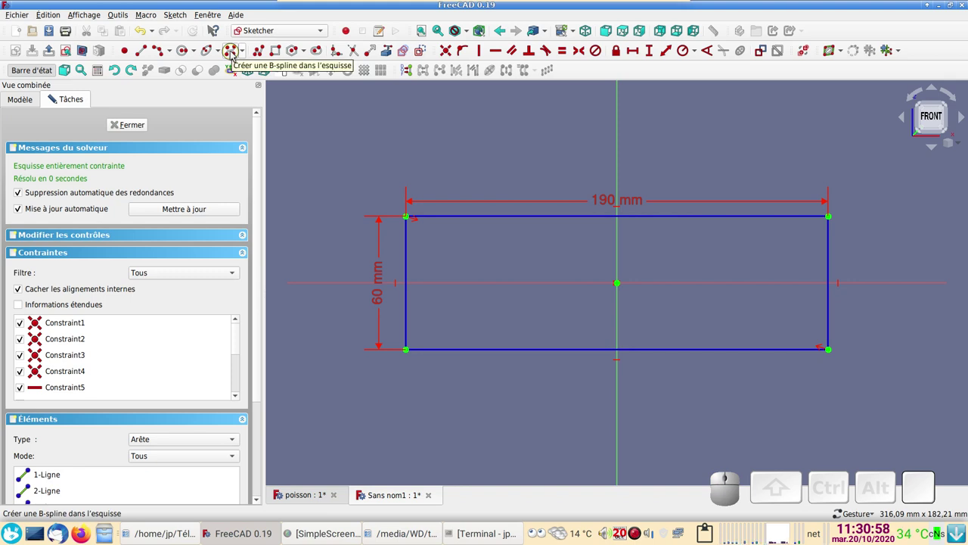
- Draw a closed B-spline fish profile inside the construction frame
click(238, 54)
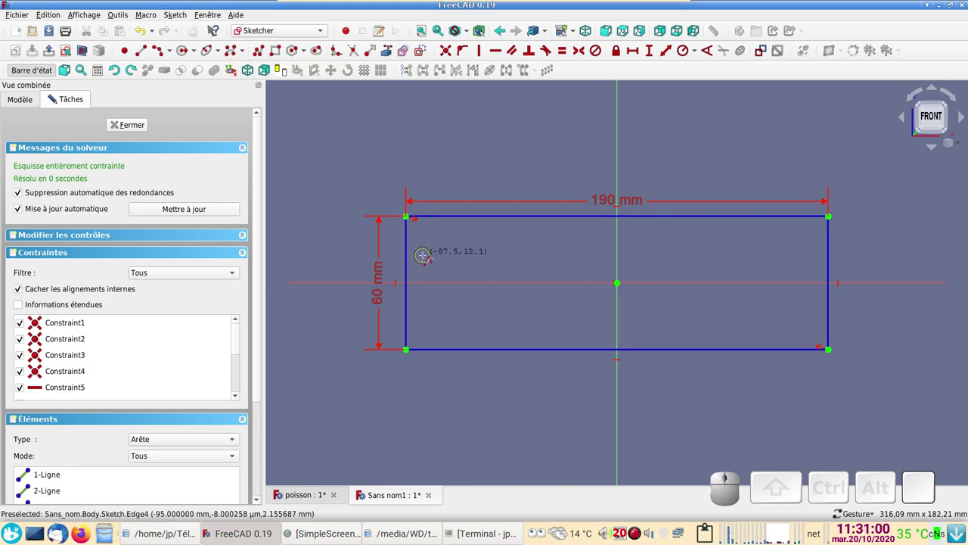
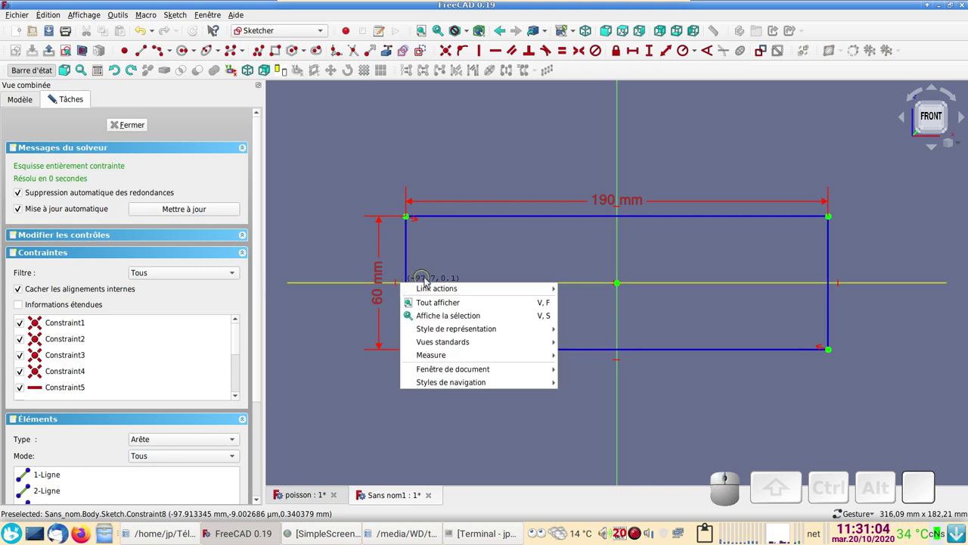
click(54, 91)
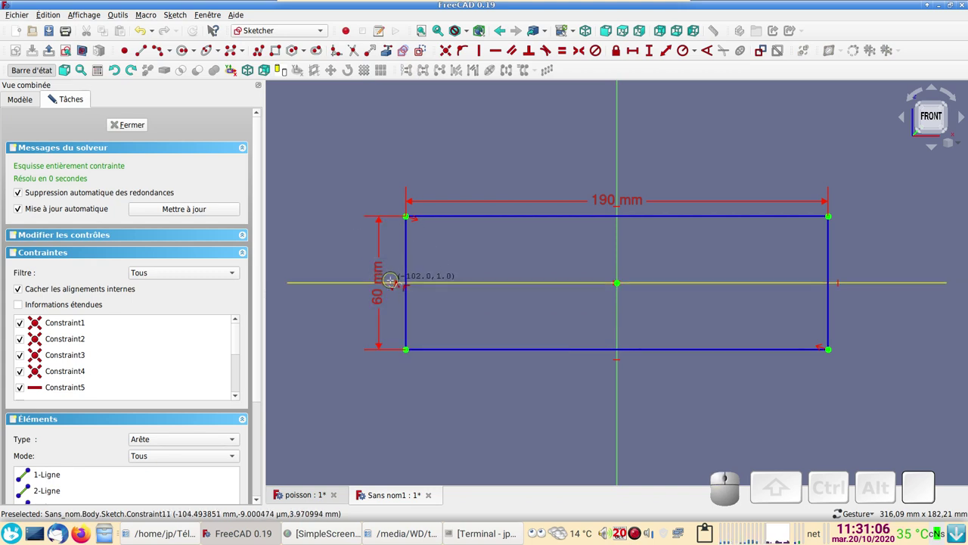
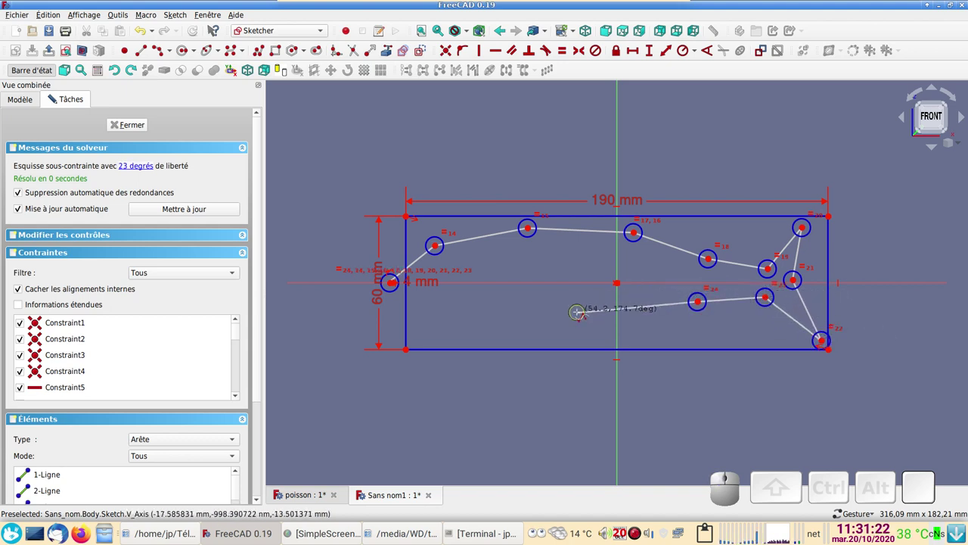
click(55, 91)
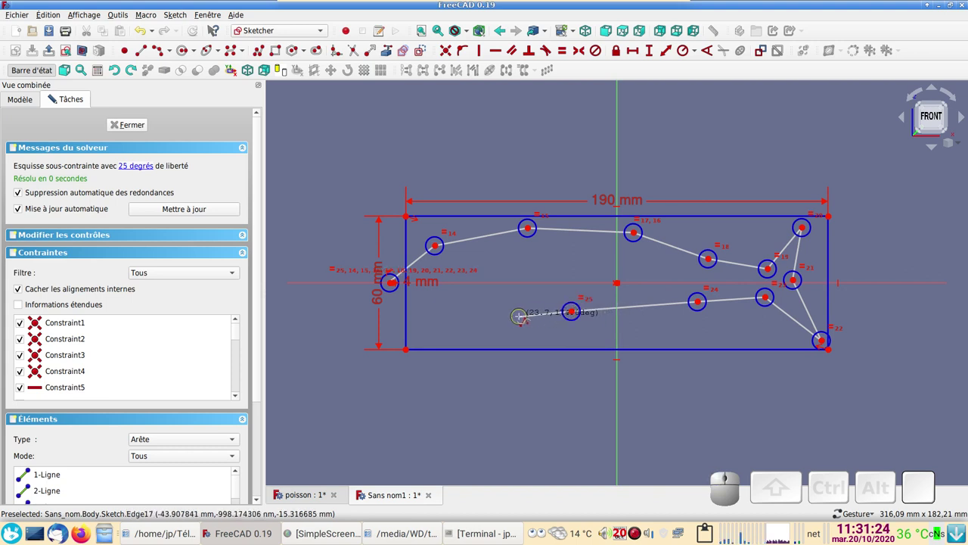
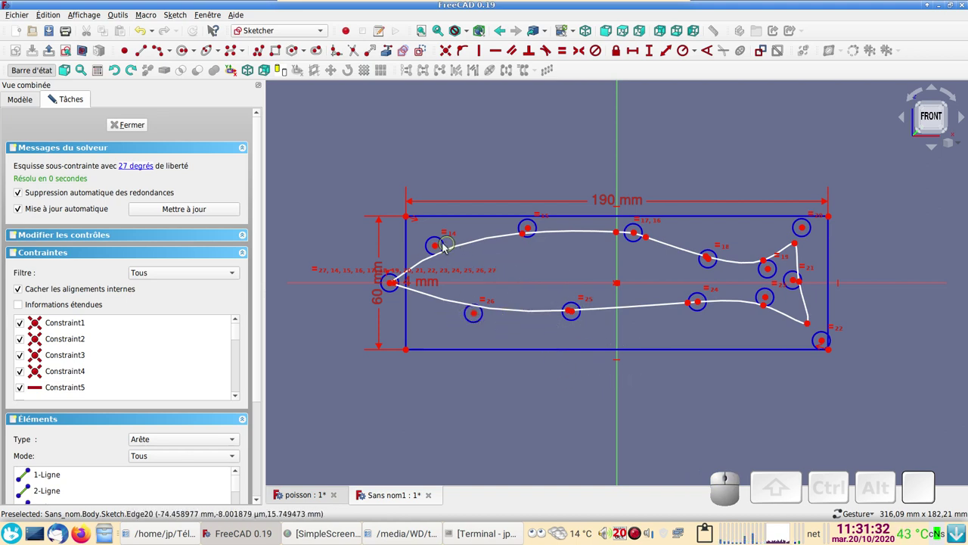
- Drag control points to reshape the head and back of the fish toward the tail
drag(442, 242, 431, 259)
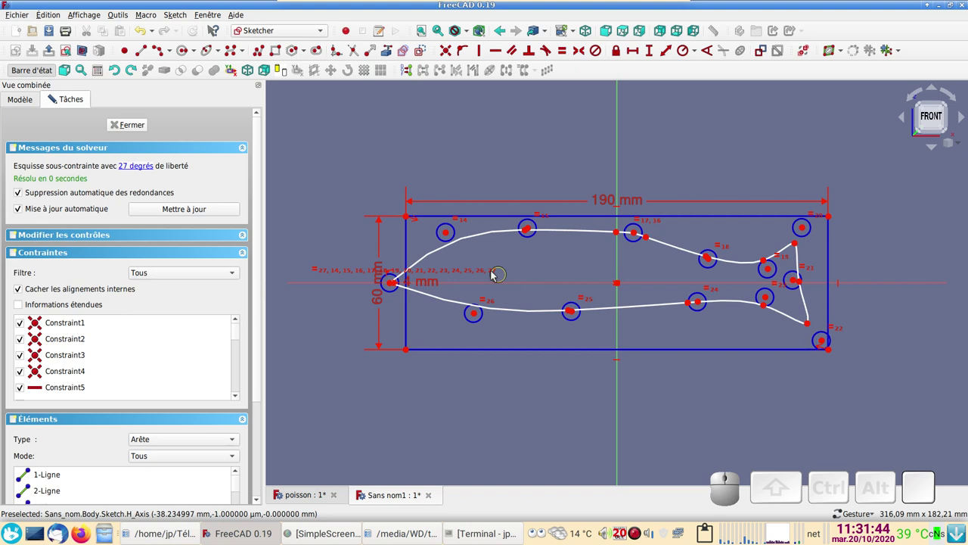
drag(542, 237, 659, 249)
drag(645, 244, 626, 255)
drag(639, 245, 708, 274)
drag(715, 271, 799, 261)
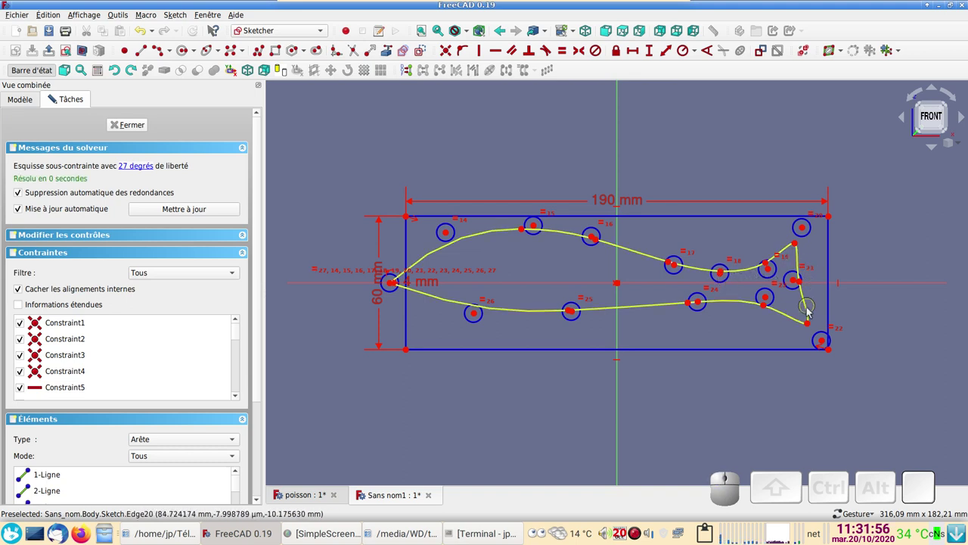
- Shape the tail fork's inner notch and fine-tune the nose onto the horizontal axis
drag(825, 351, 812, 319)
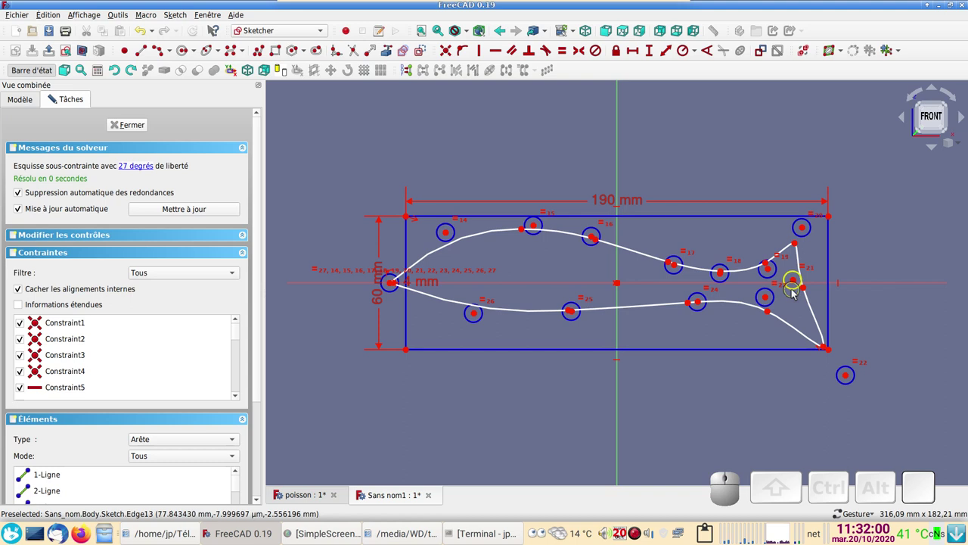
drag(798, 292, 834, 369)
drag(859, 370, 674, 333)
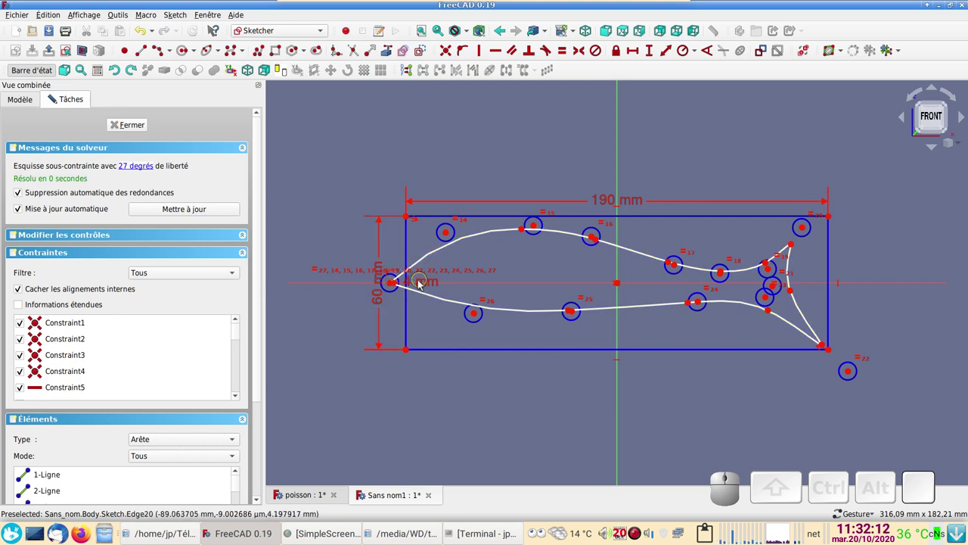
drag(444, 239, 582, 262)
drag(544, 238, 570, 292)
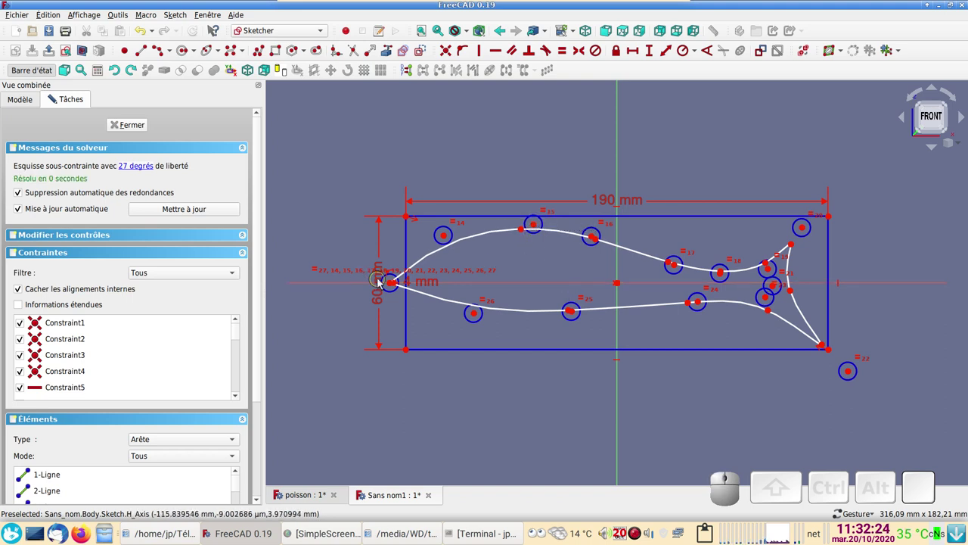
drag(396, 294, 419, 294)
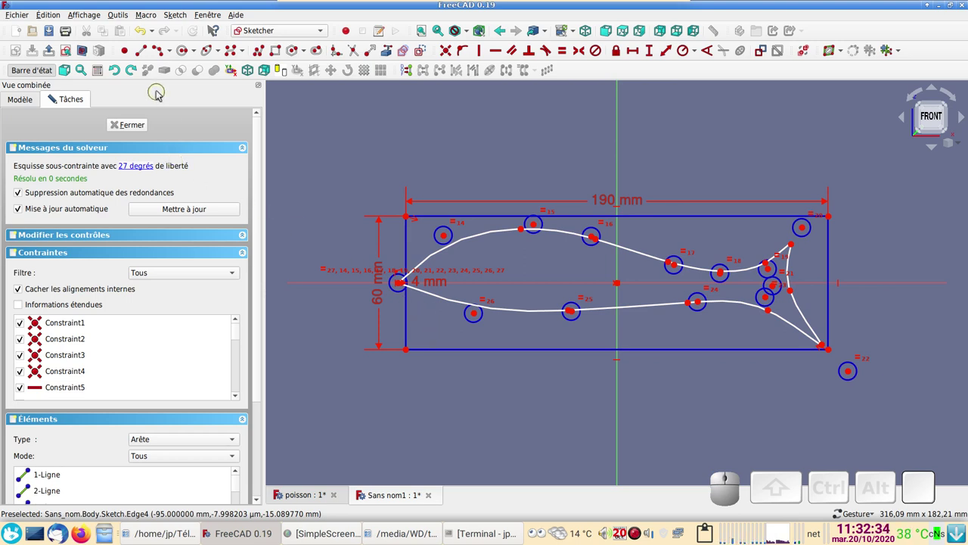
- Draw a small circle inside the fish's head as the eye
click(190, 51)
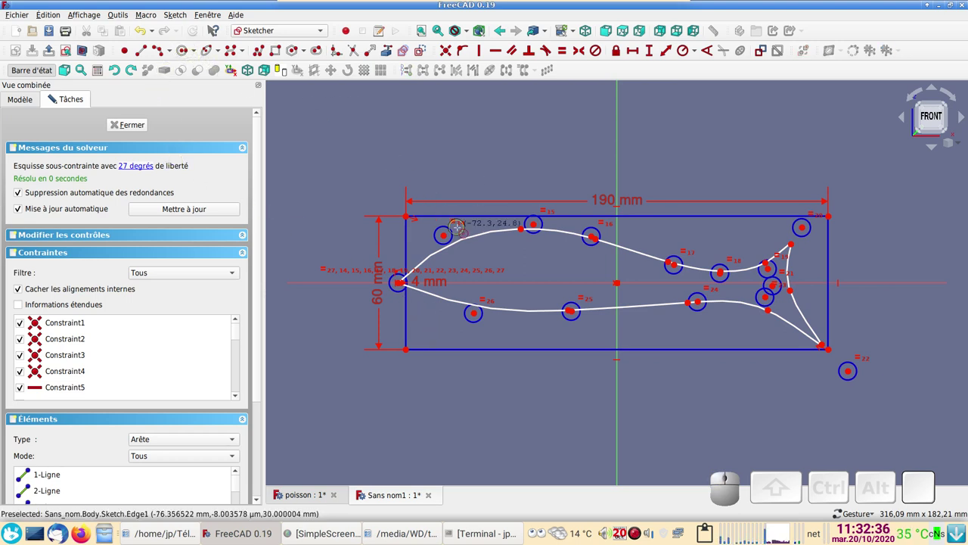
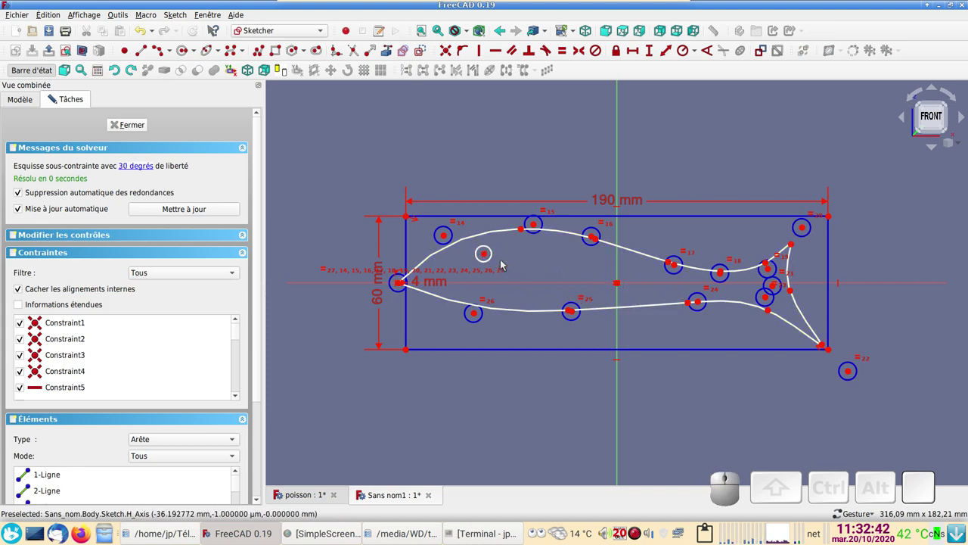
click(496, 262)
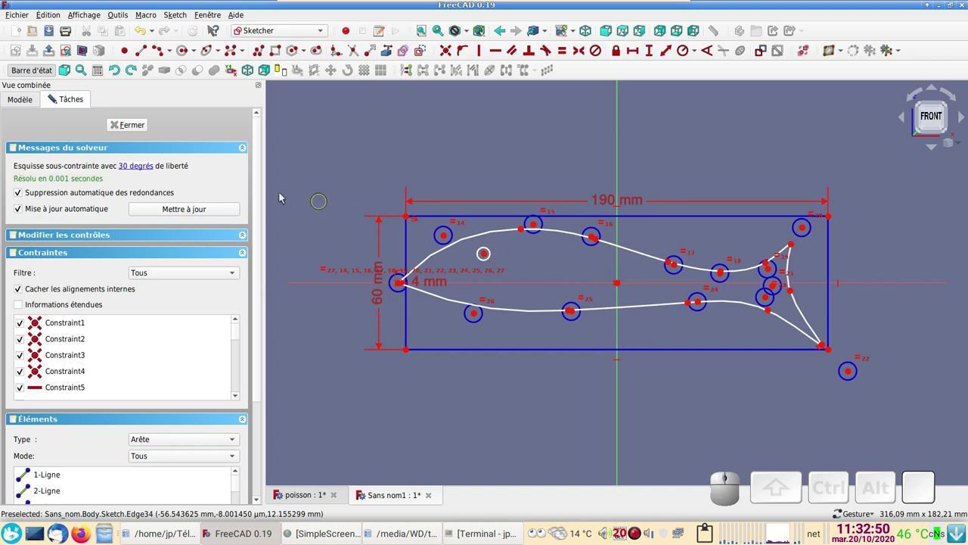
- Close the fish sketch and pad it, eye hole included, into a solid body
click(140, 123)
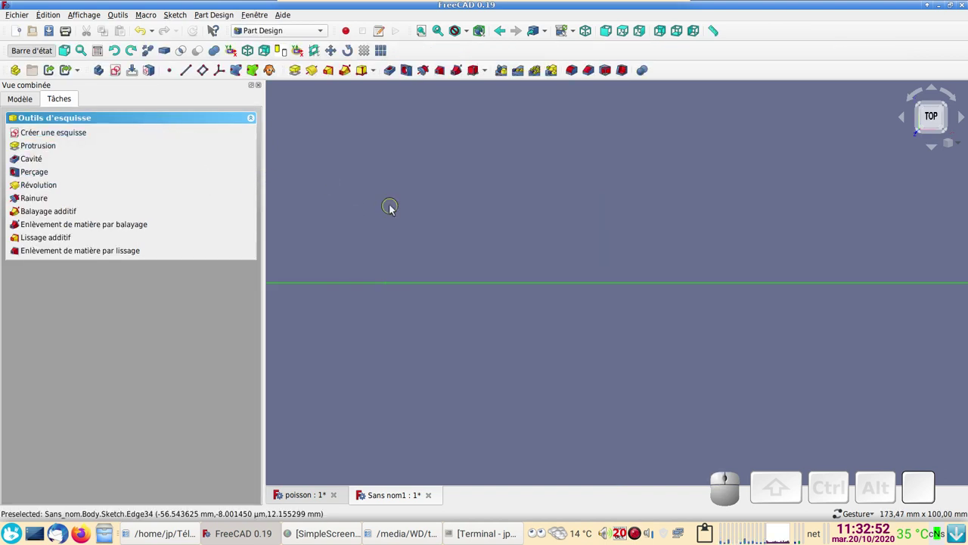
key(1)
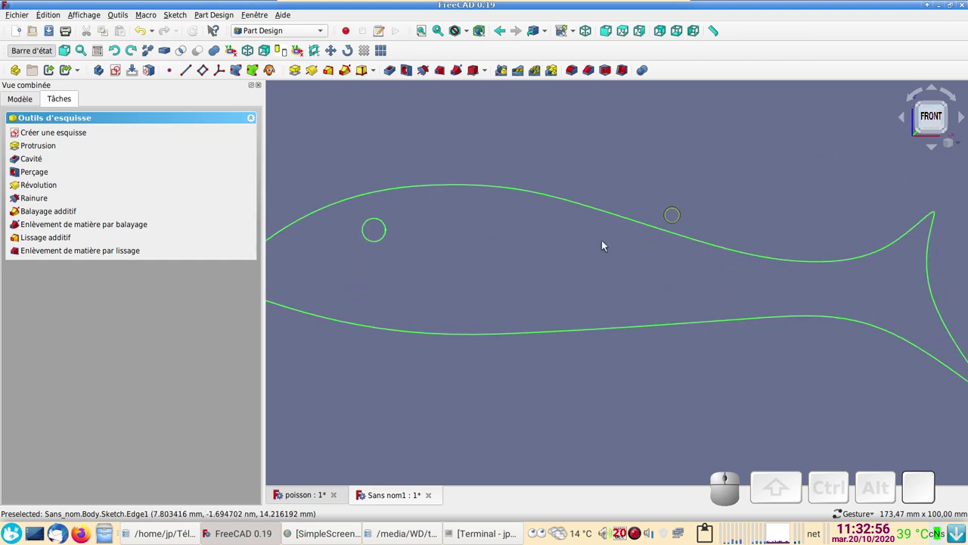
scroll(down, 3)
drag(557, 362, 559, 373)
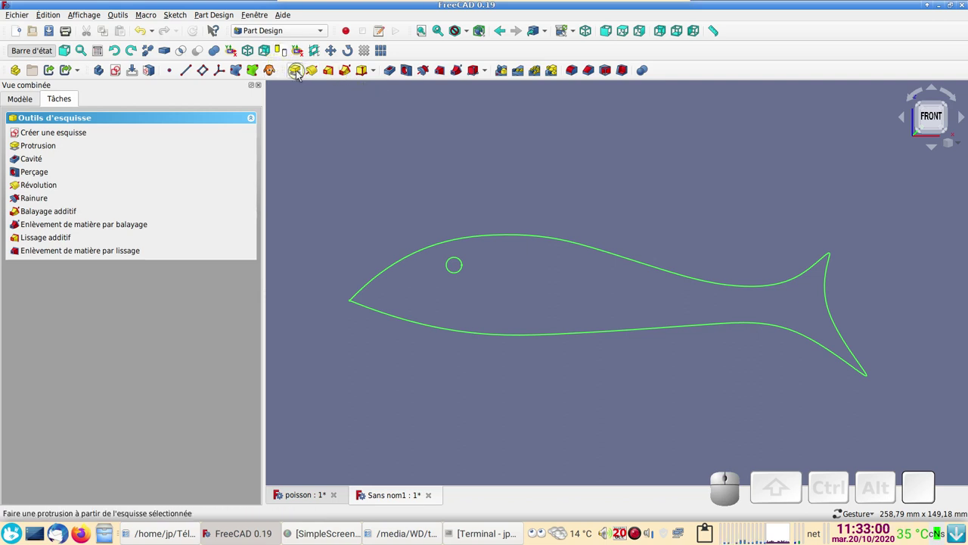
click(304, 74)
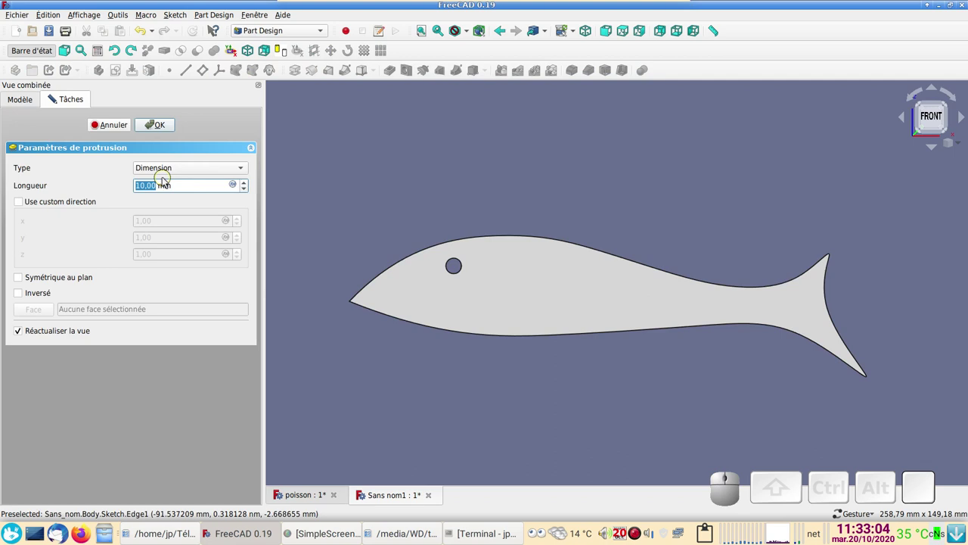
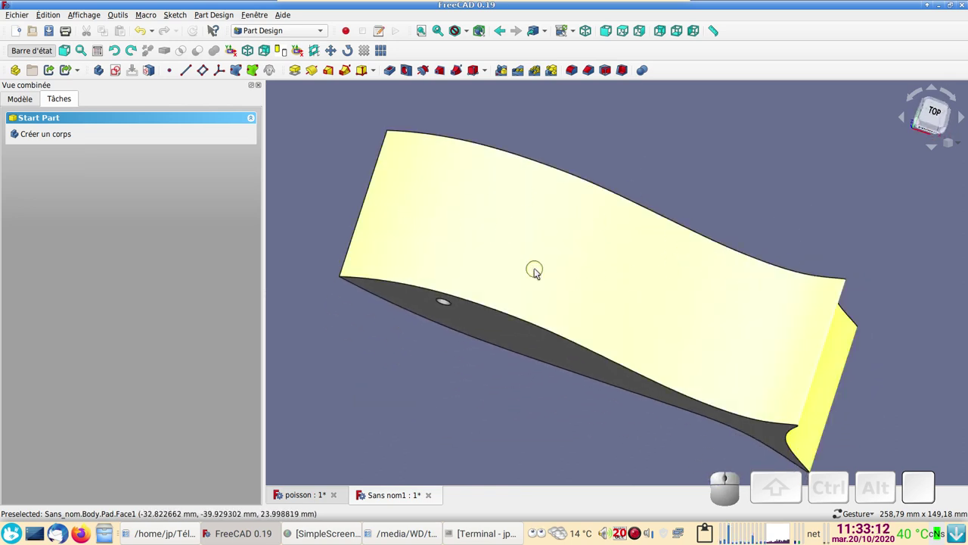
click(538, 271)
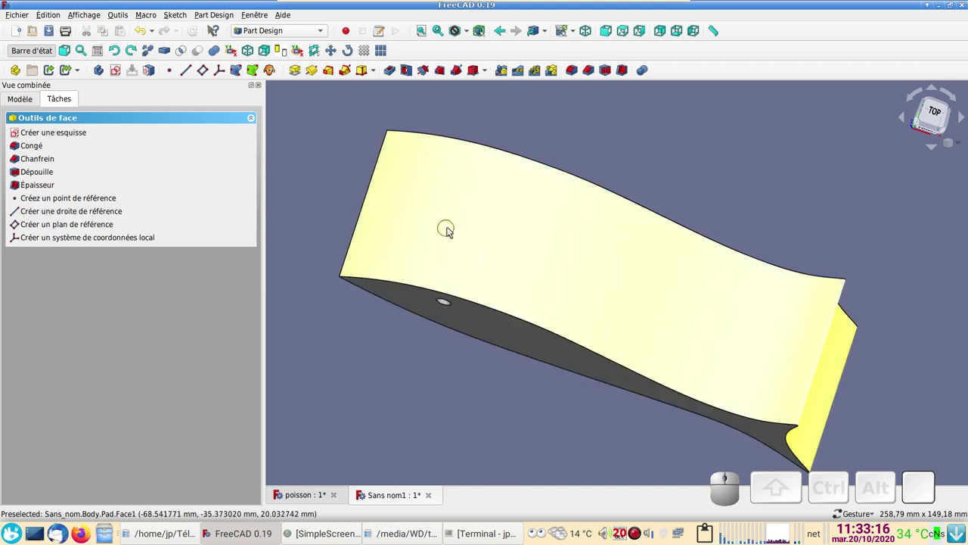
- Make the padded fish body green and semi-transparent via its display properties
key(ctrl+d)
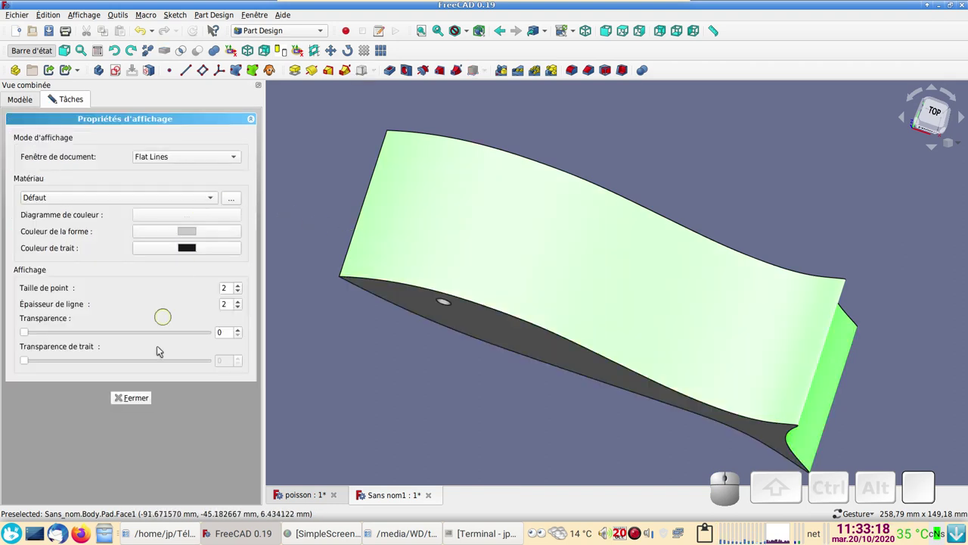
drag(25, 335, 138, 401)
click(138, 402)
drag(524, 382, 529, 398)
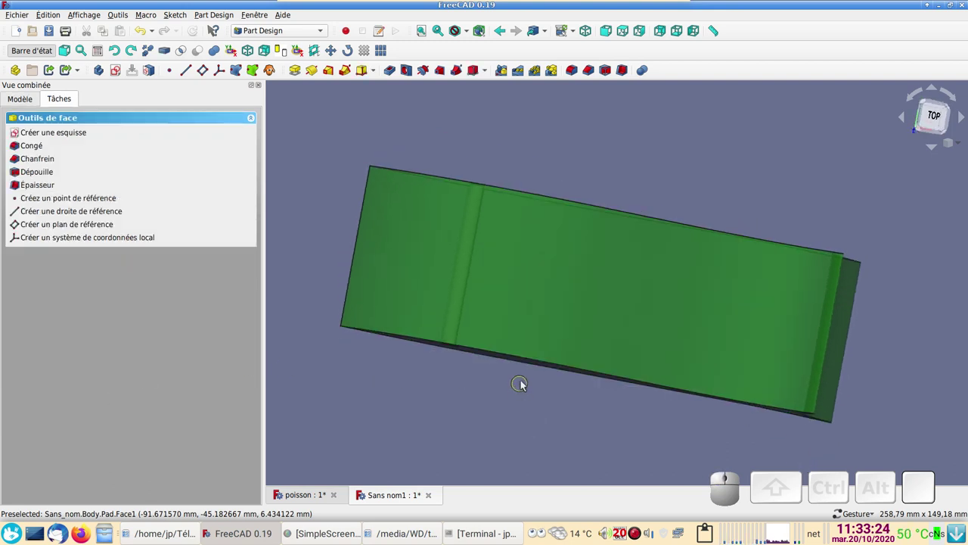
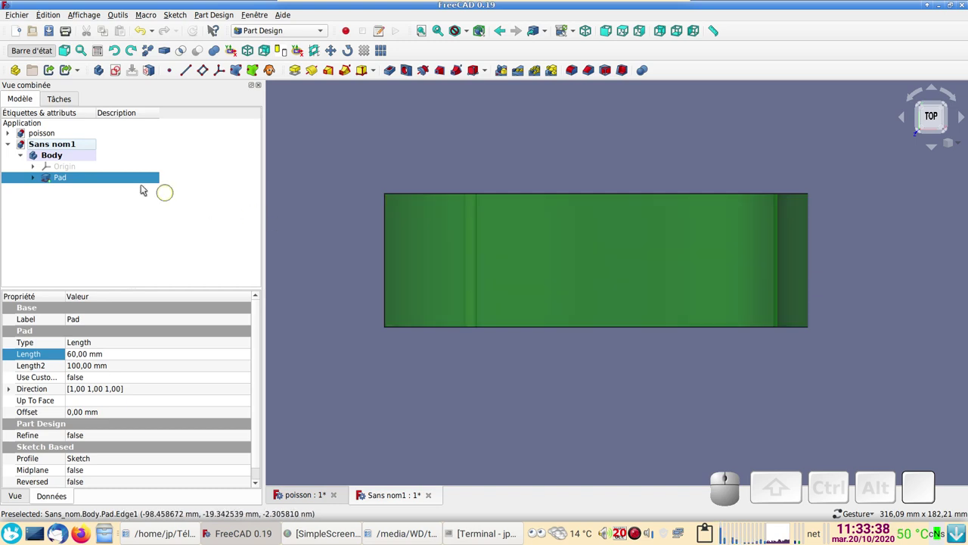
- Create a second body, dismissing the warning about basing bodies
click(74, 159)
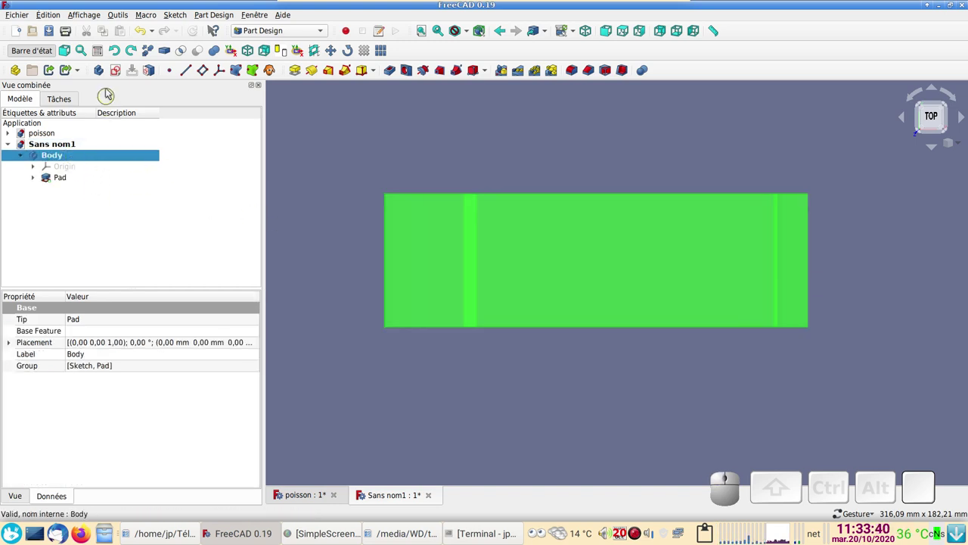
click(103, 73)
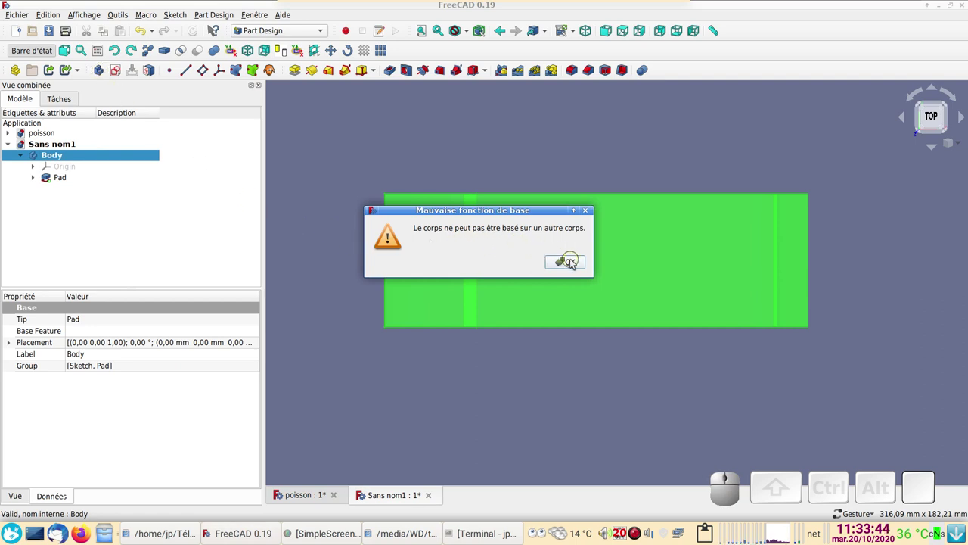
click(574, 264)
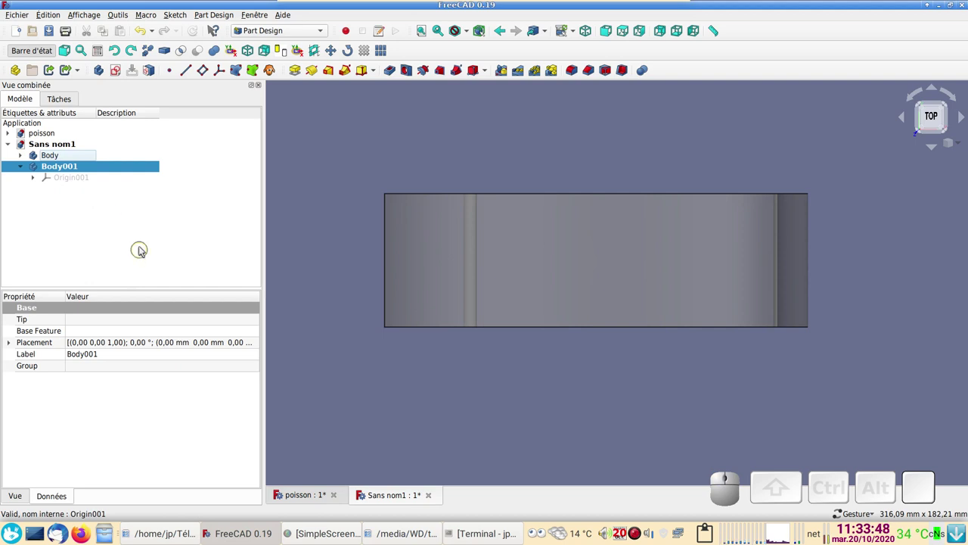
- Attach an empty sketch to the second body's XY plane and leave it
click(115, 75)
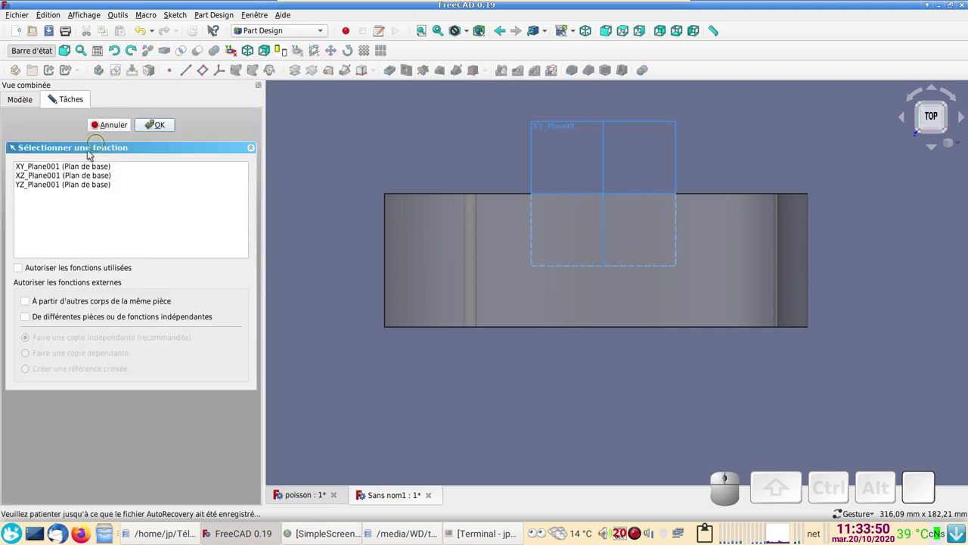
click(61, 169)
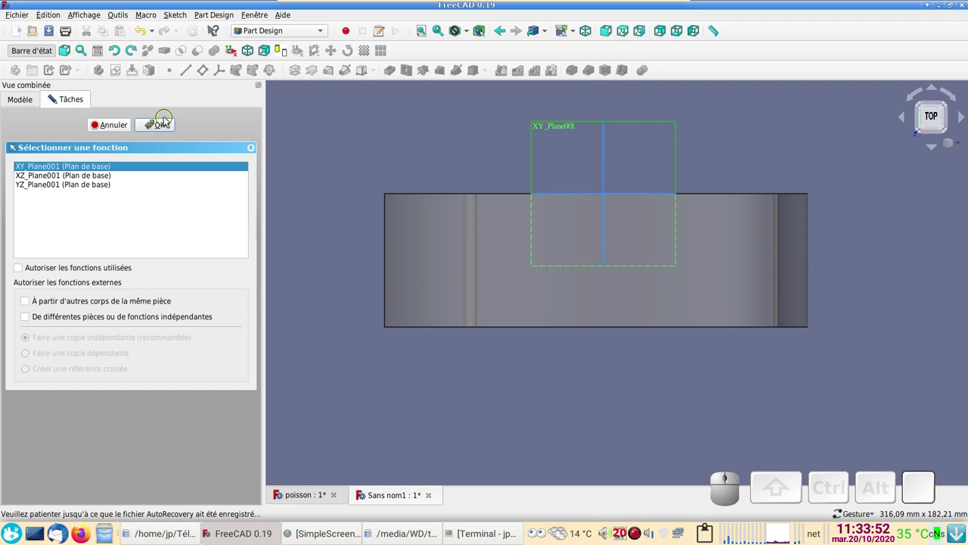
click(169, 128)
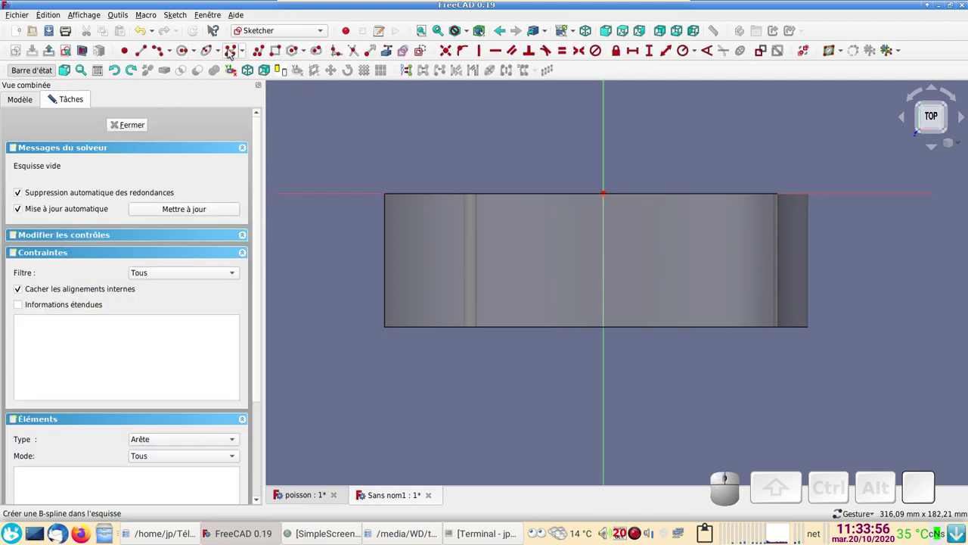
click(231, 53)
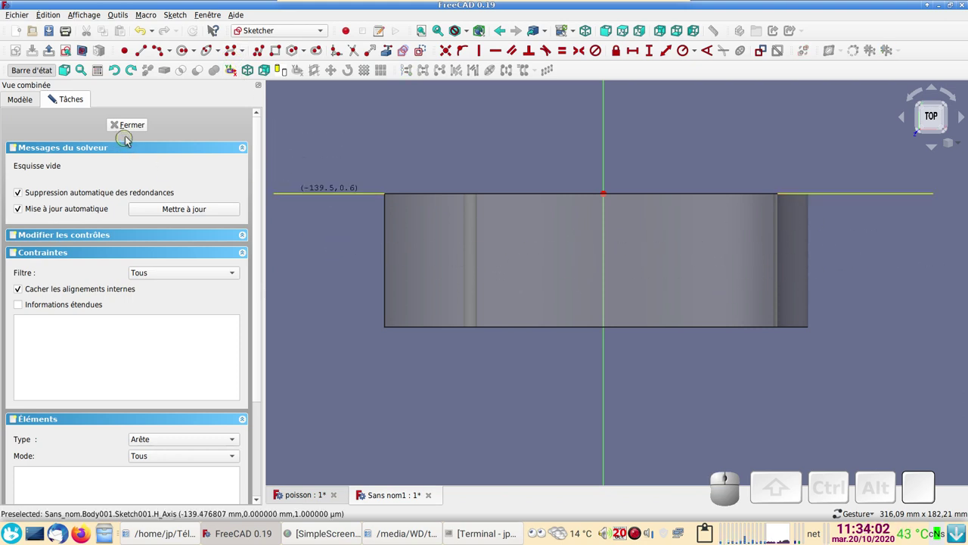
click(131, 128)
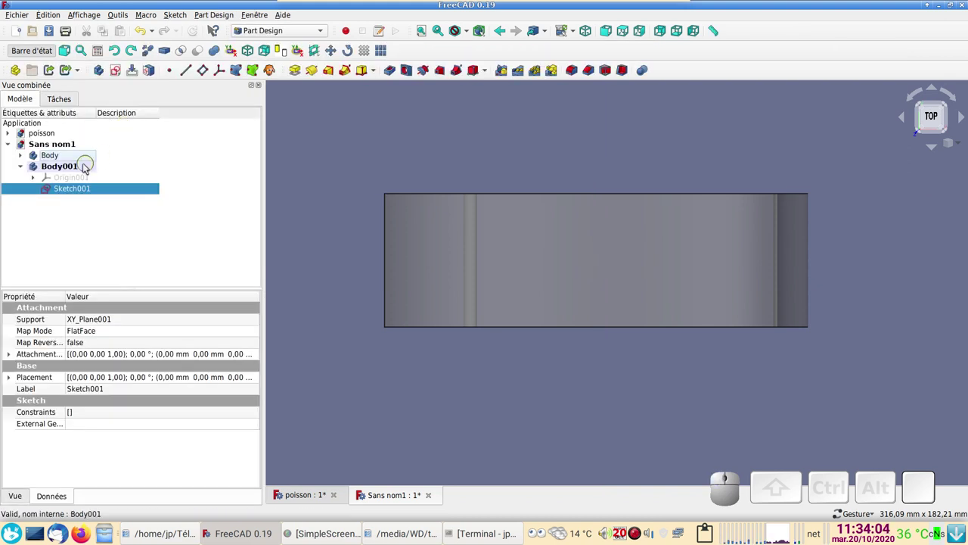
- Make the first body's Pad extrude symmetrically about its sketch plane
click(24, 157)
click(60, 182)
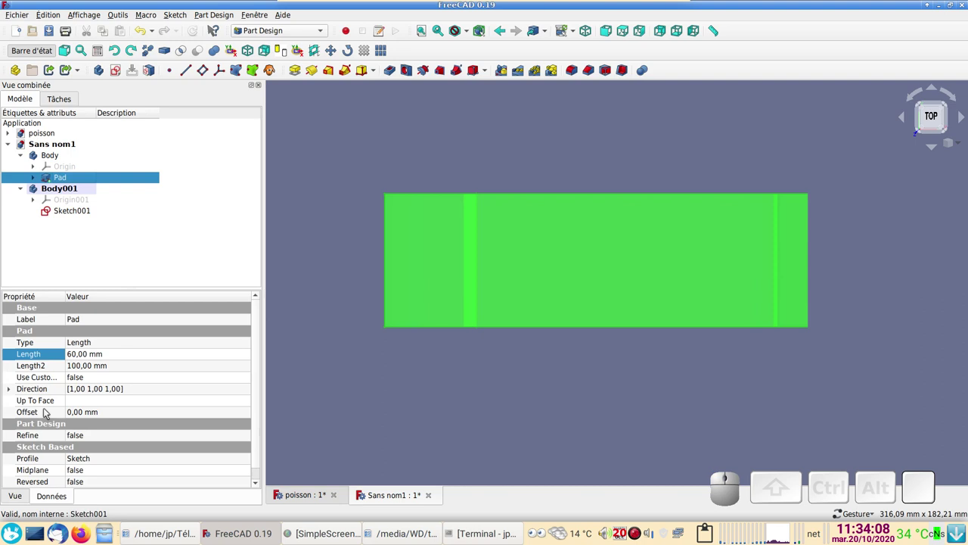
click(87, 473)
click(98, 489)
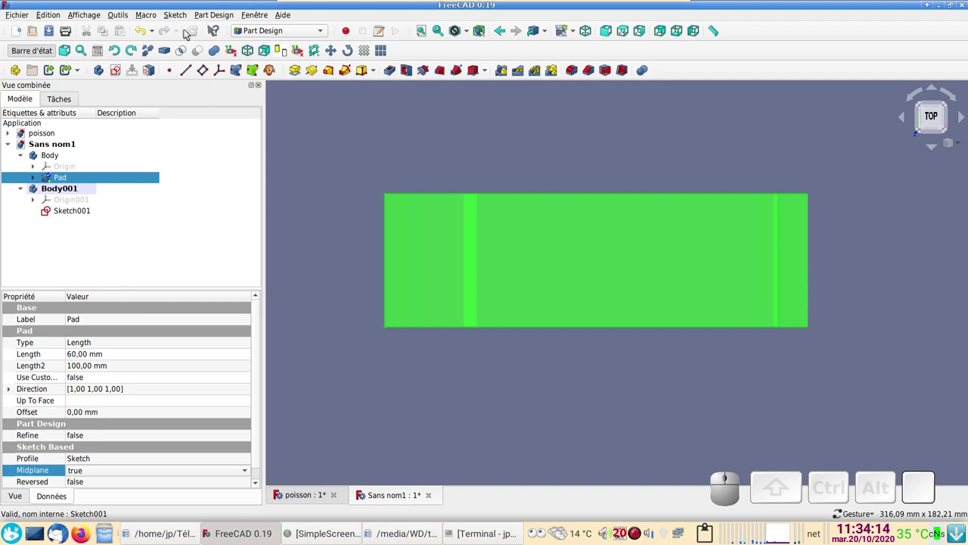
click(196, 30)
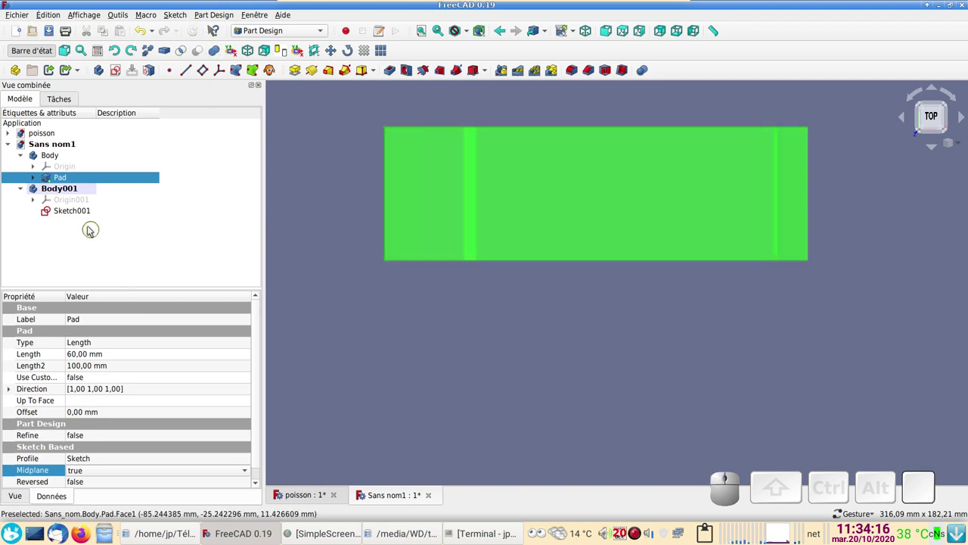
- Reopen Sketch001 of the second body for editing over the padded block
click(73, 213)
scroll(up, 3)
drag(474, 344, 504, 449)
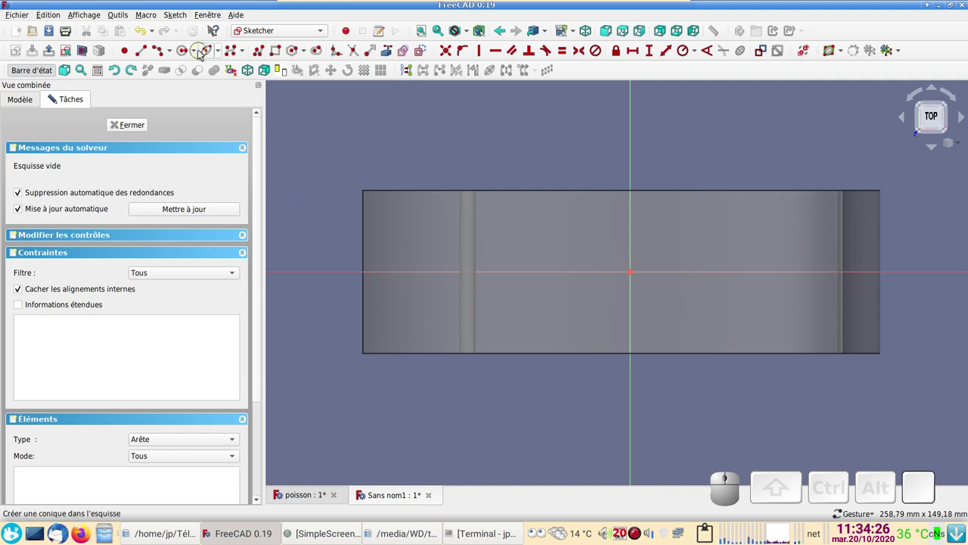
- Draw a closed B-spline top-view outline across the block and reshape its body curve
click(236, 52)
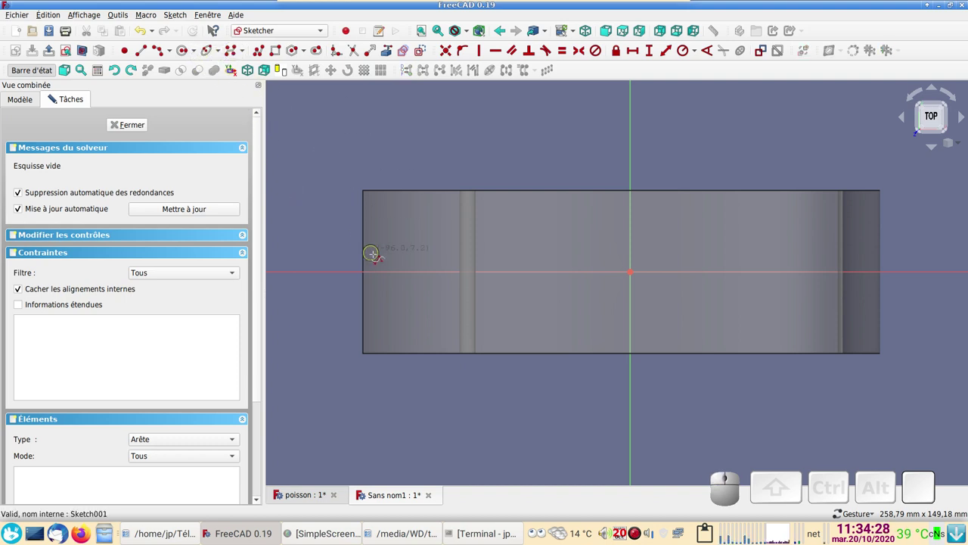
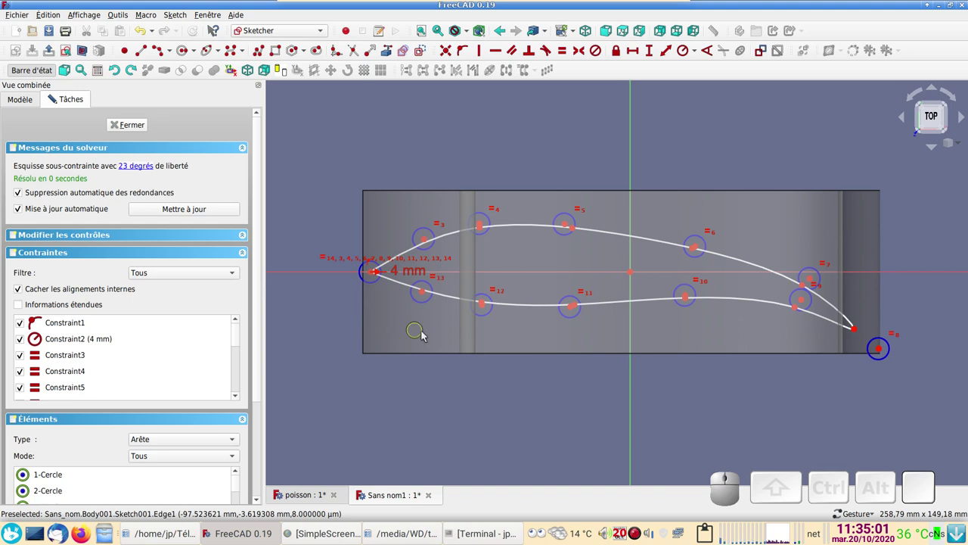
drag(572, 216, 533, 255)
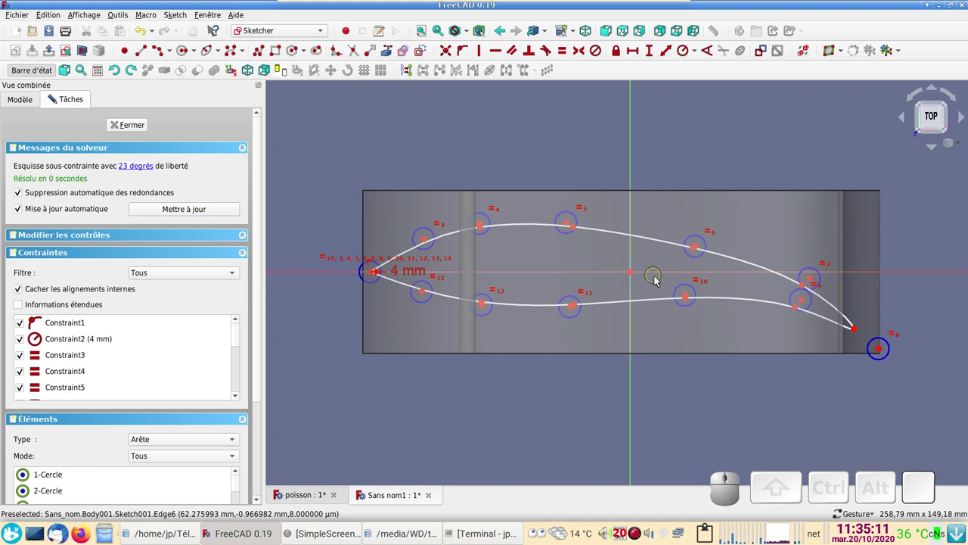
drag(702, 304, 807, 322)
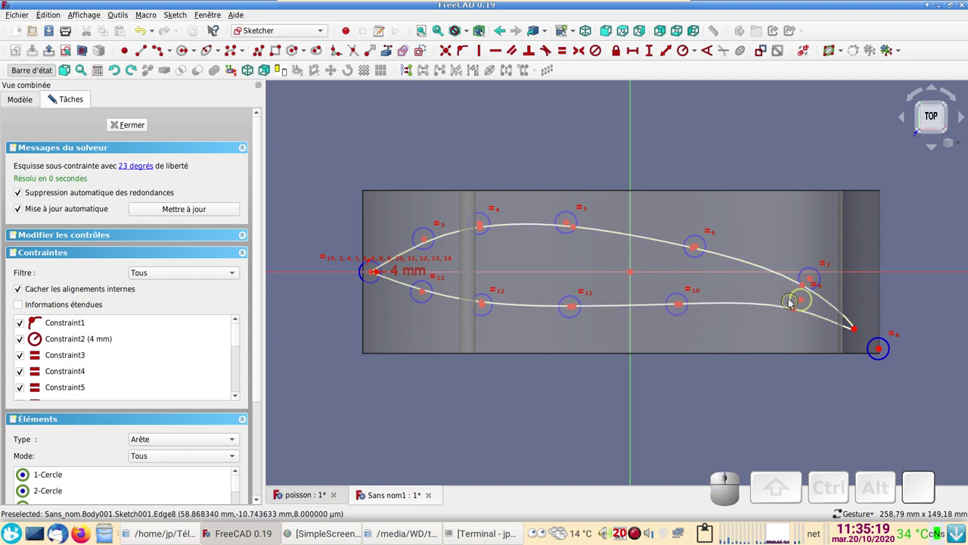
- Reshape the curve near the tail, placing the tip at the block's lower-right corner
drag(799, 300, 793, 265)
drag(810, 270, 881, 356)
drag(896, 358, 856, 365)
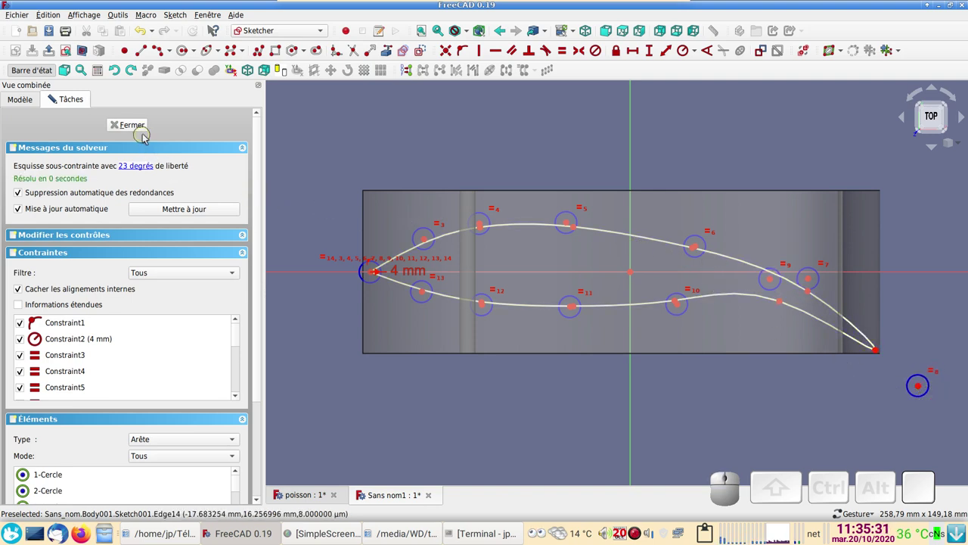
- Leave the top-view sketch and pad Sketch001 with the default 10 mm length
click(145, 130)
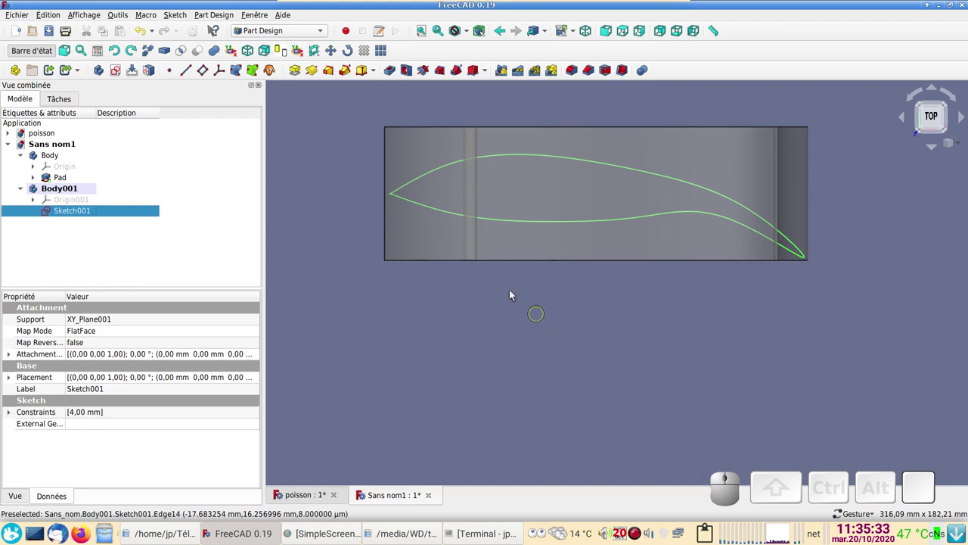
drag(504, 332, 335, 173)
right_click(520, 297)
click(576, 390)
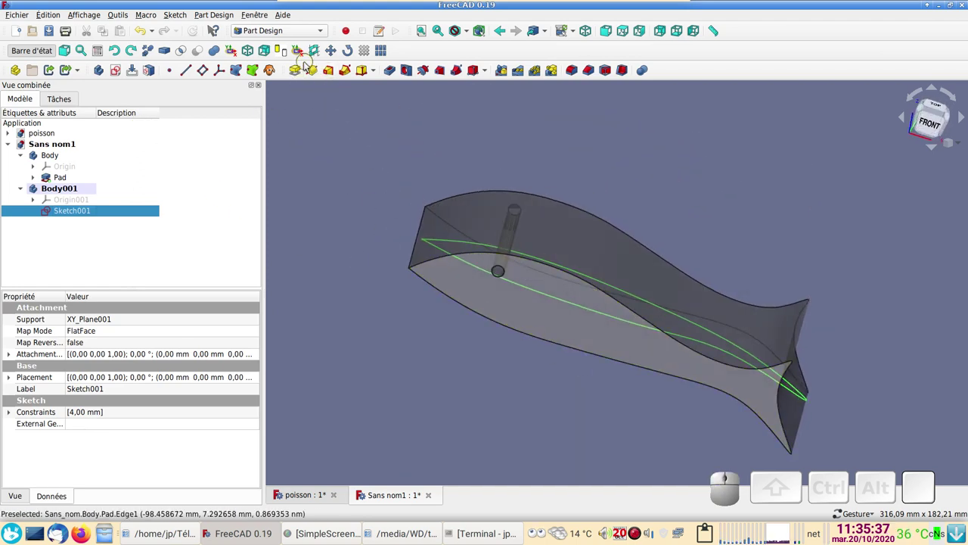
click(305, 74)
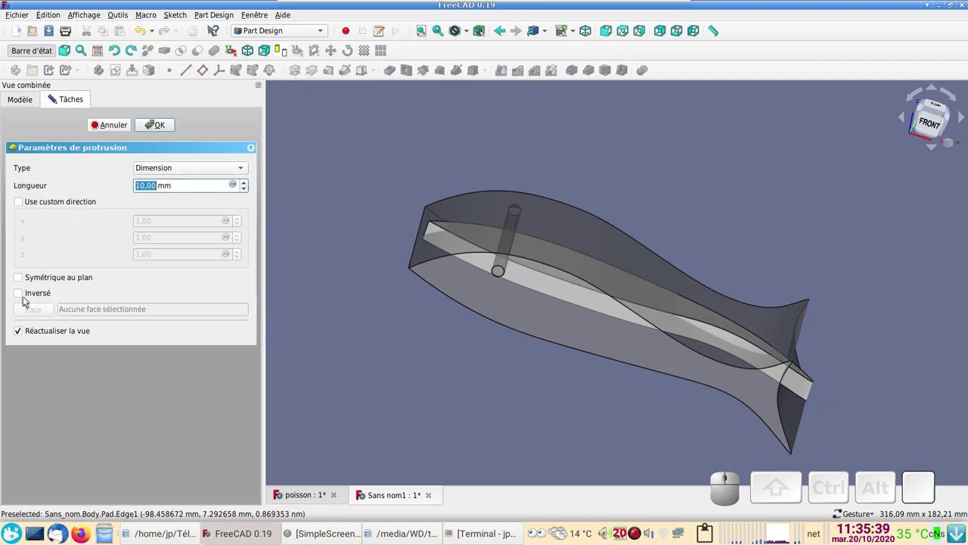
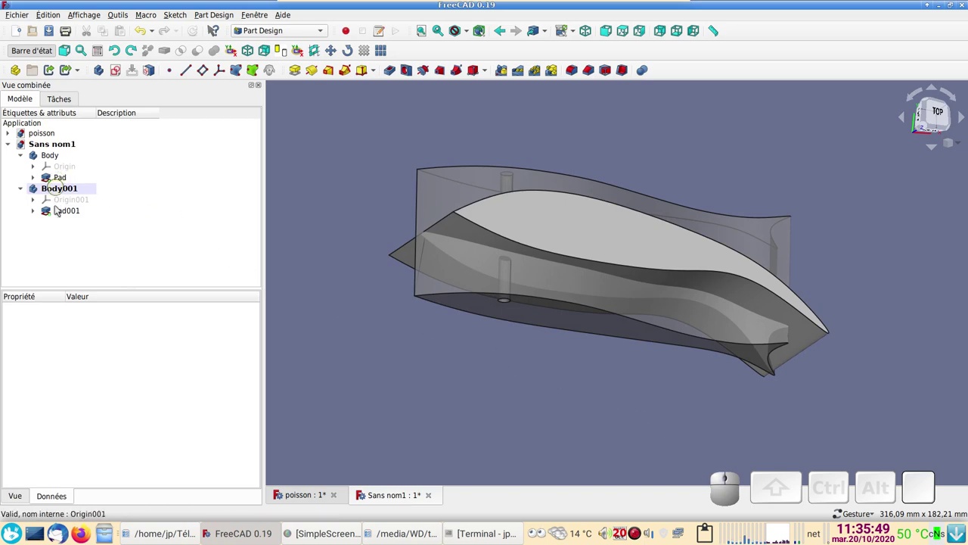
- Select Body and Body001 and apply a Part Boolean Intersection (Common) to them
drag(655, 396, 702, 386)
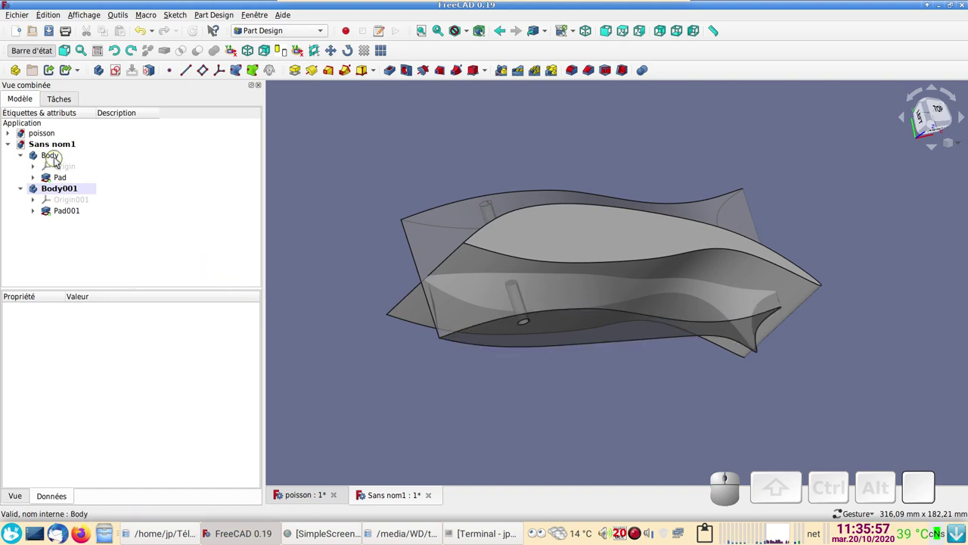
click(59, 158)
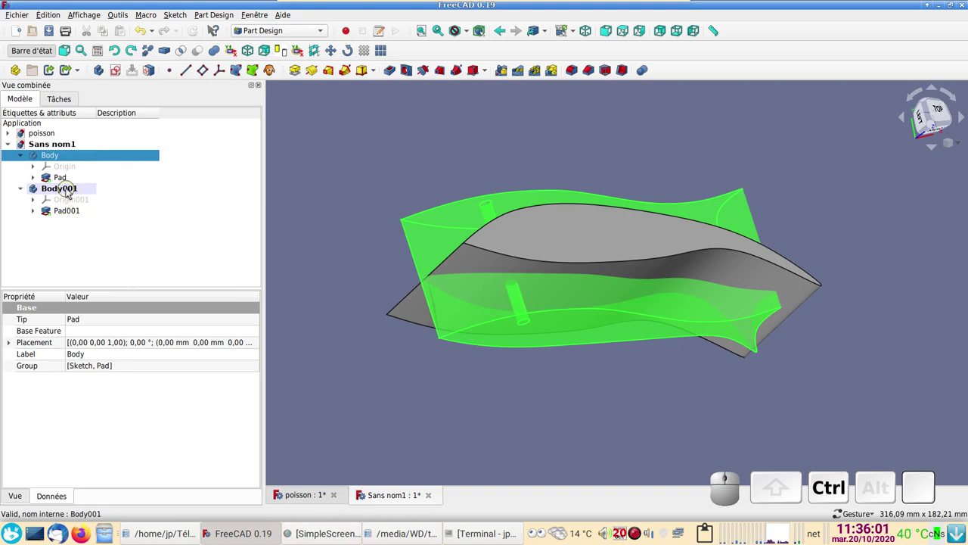
click(70, 192)
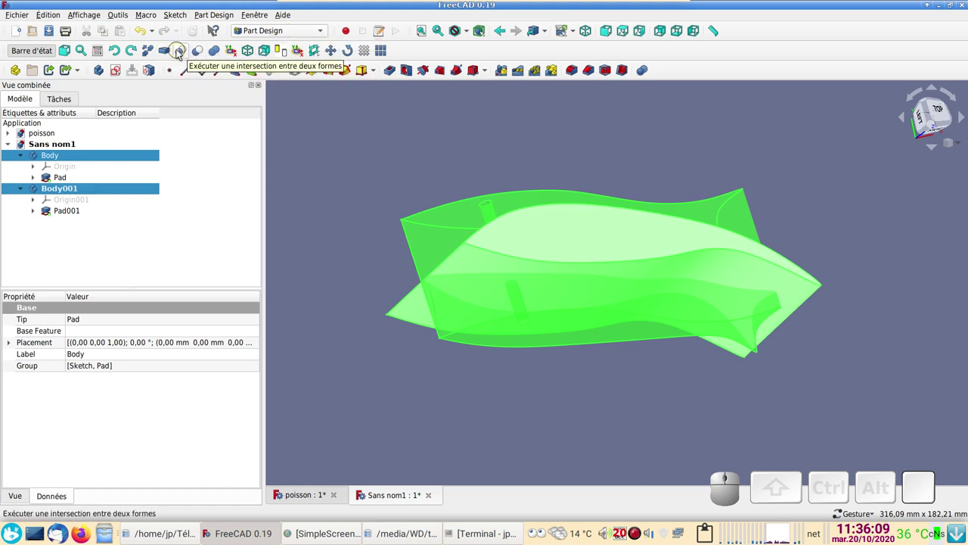
click(304, 38)
click(284, 21)
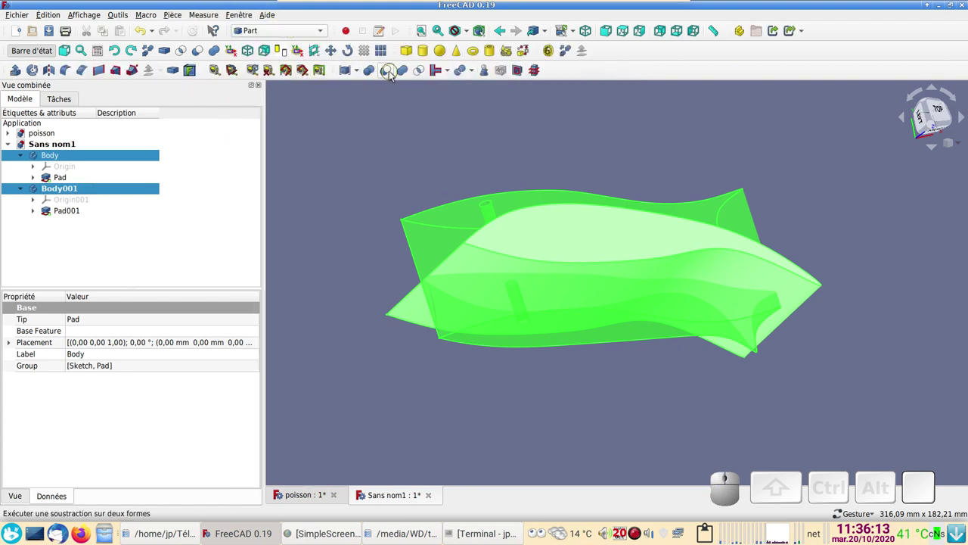
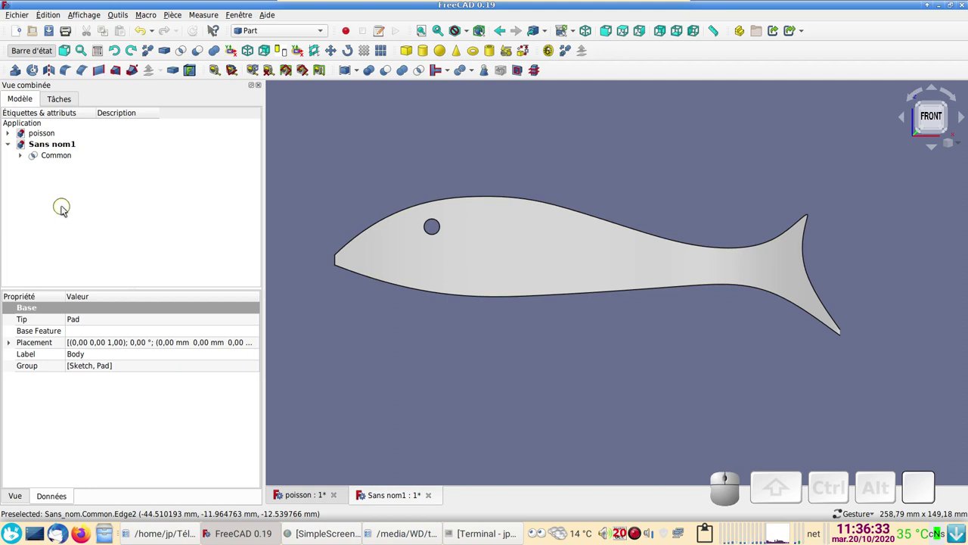
- In Part Design, create Body002 from the Common fish solid and select its BaseFeature
click(57, 155)
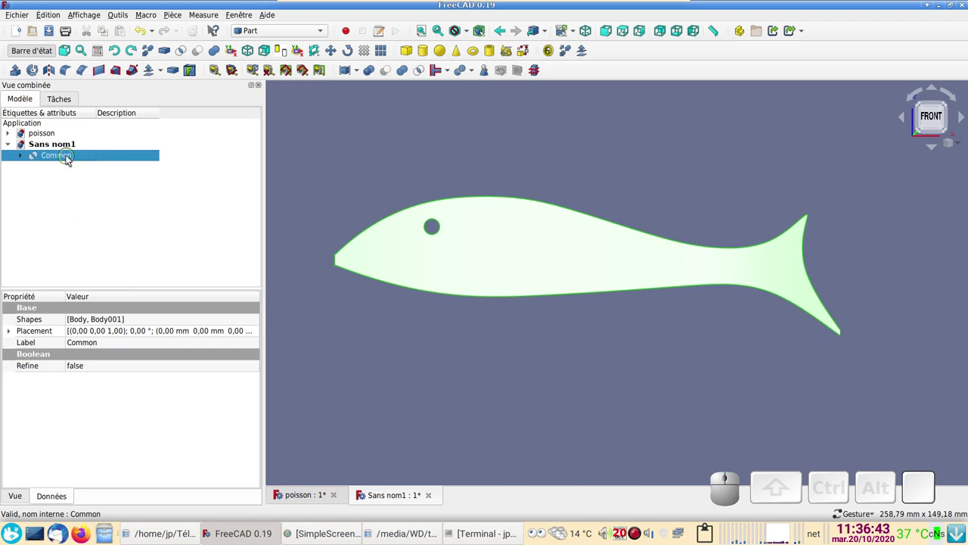
click(280, 35)
click(276, 44)
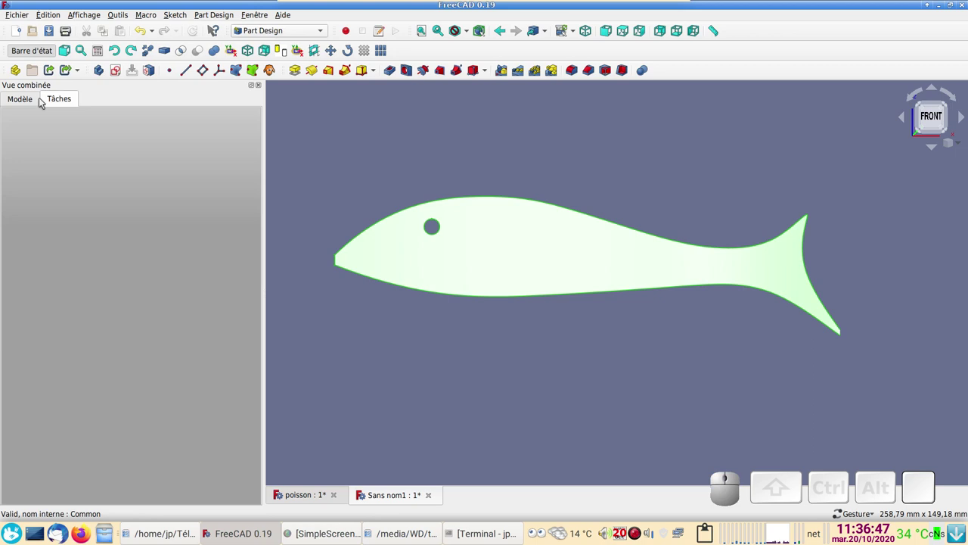
click(27, 100)
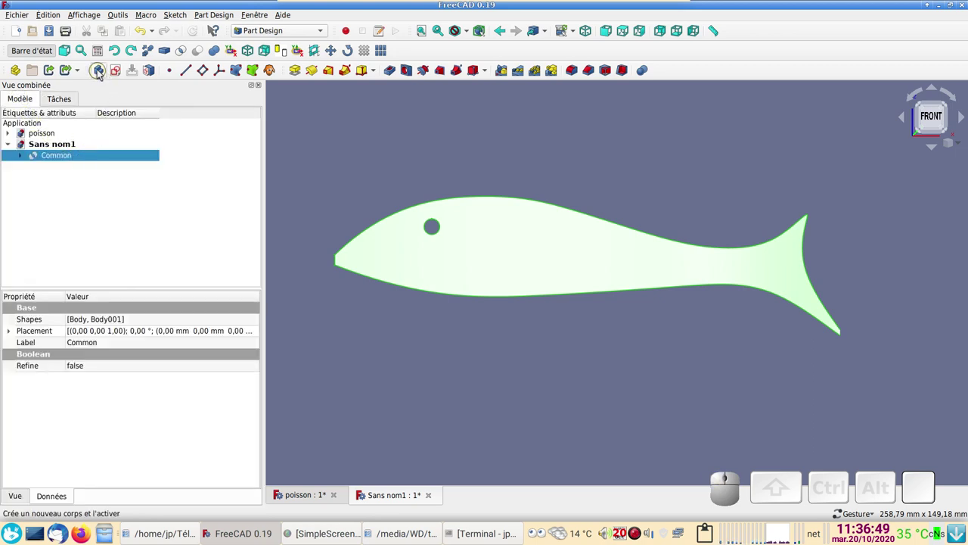
click(105, 71)
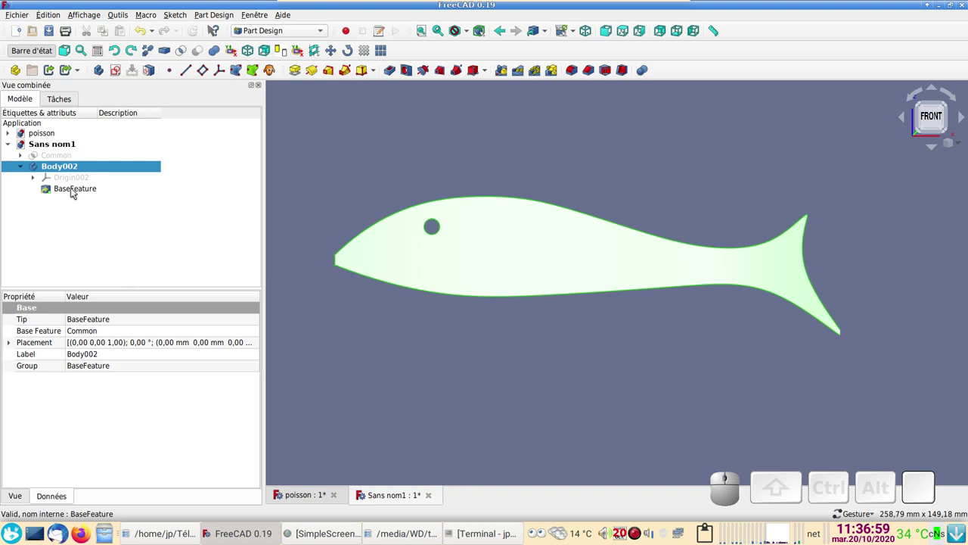
click(74, 192)
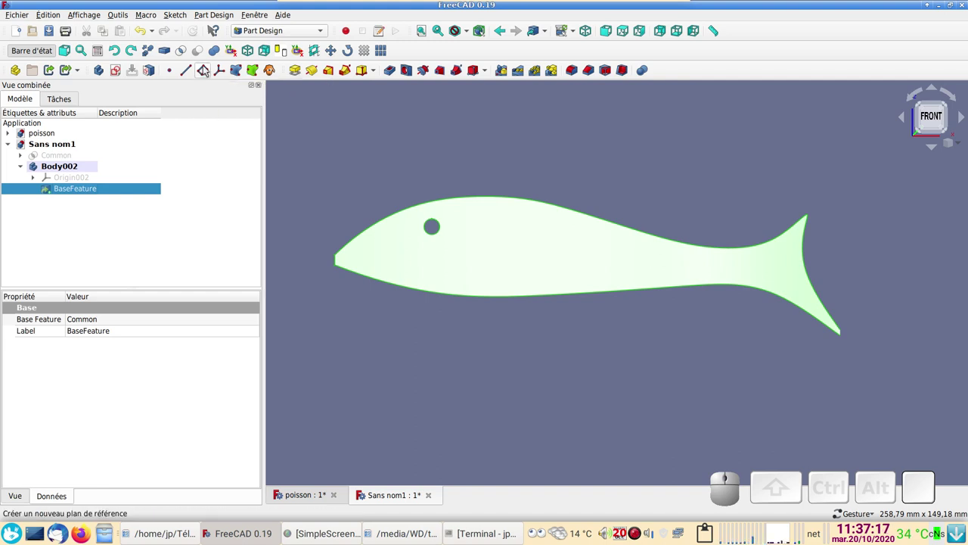
- Create a datum plane on the BaseFeature's XY plane and select it
click(211, 70)
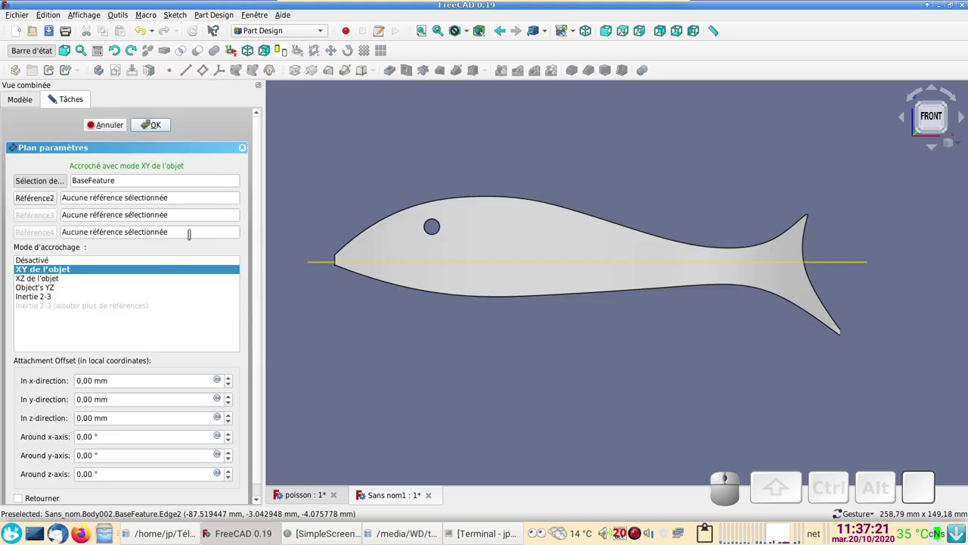
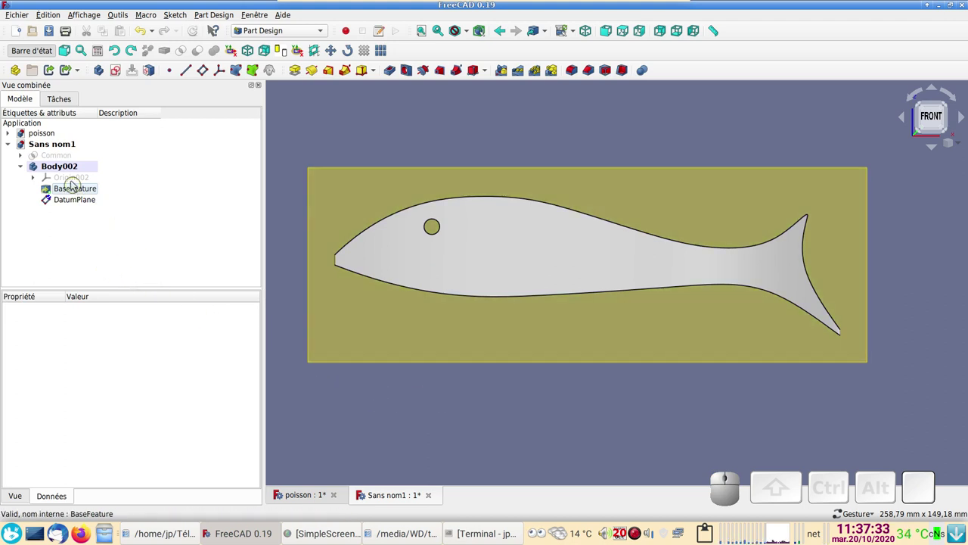
click(84, 200)
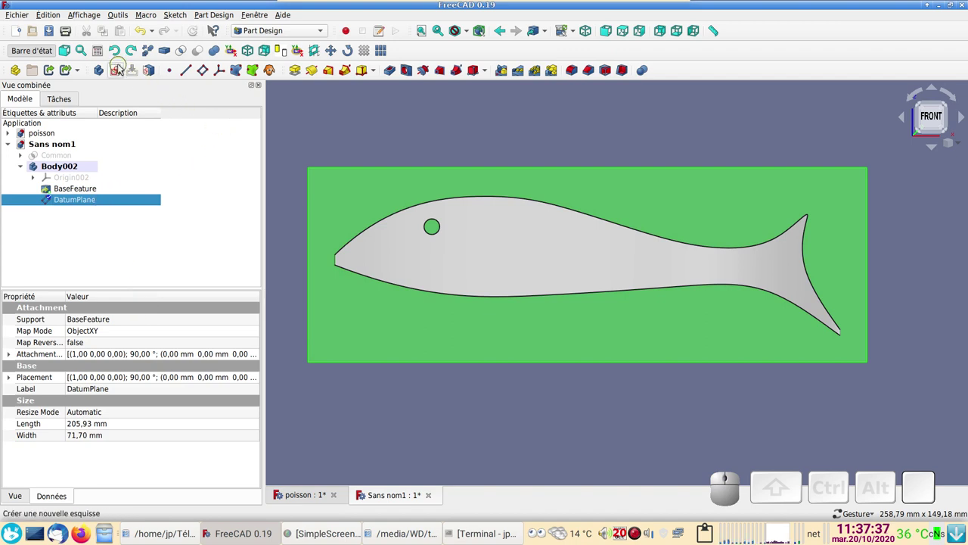
- Sketch an 11 mm diameter circle below the fish on the datum plane
click(124, 70)
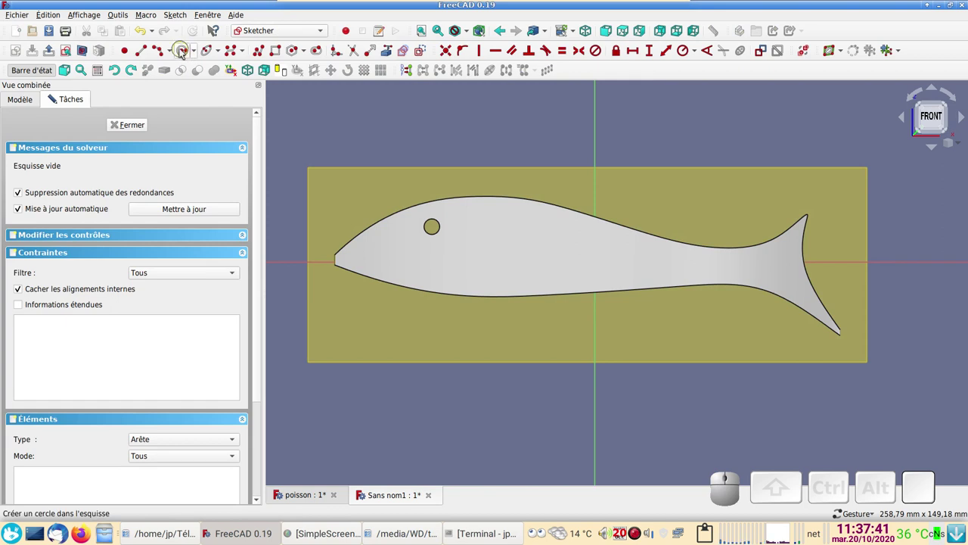
click(187, 52)
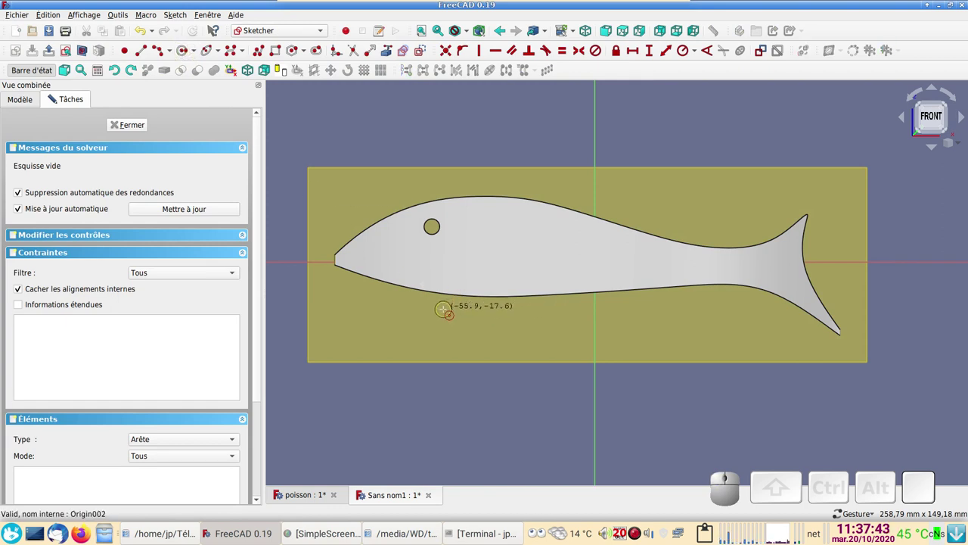
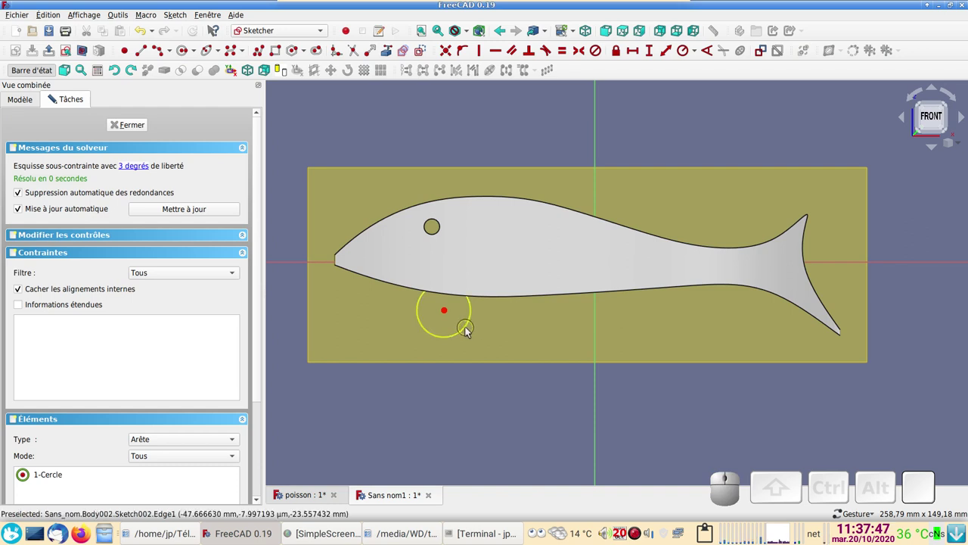
click(469, 332)
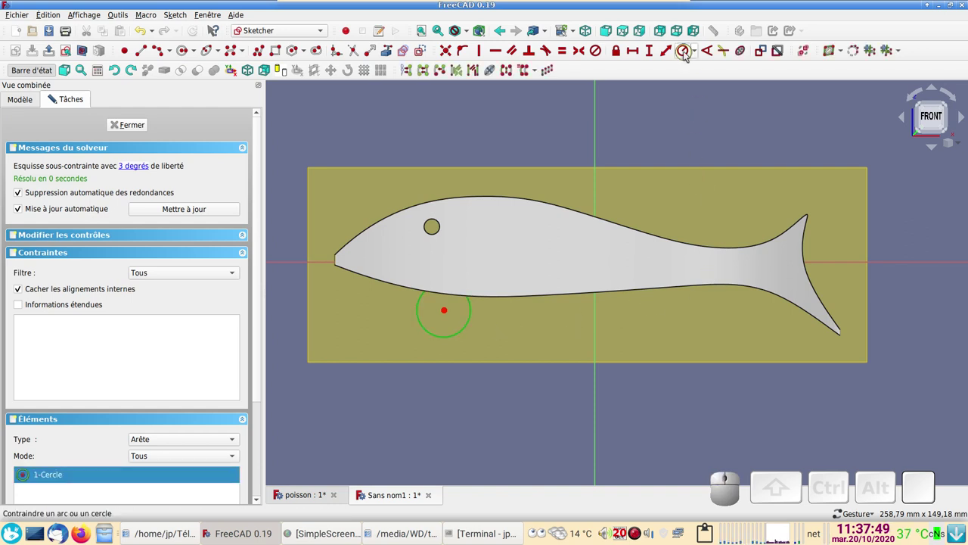
click(686, 54)
key(KP_1)
click(555, 274)
scroll(up, 3)
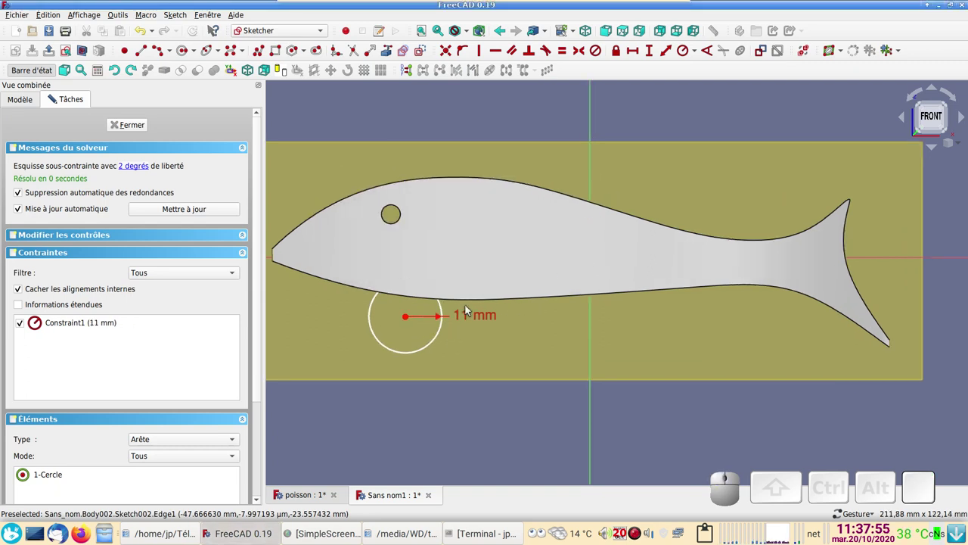
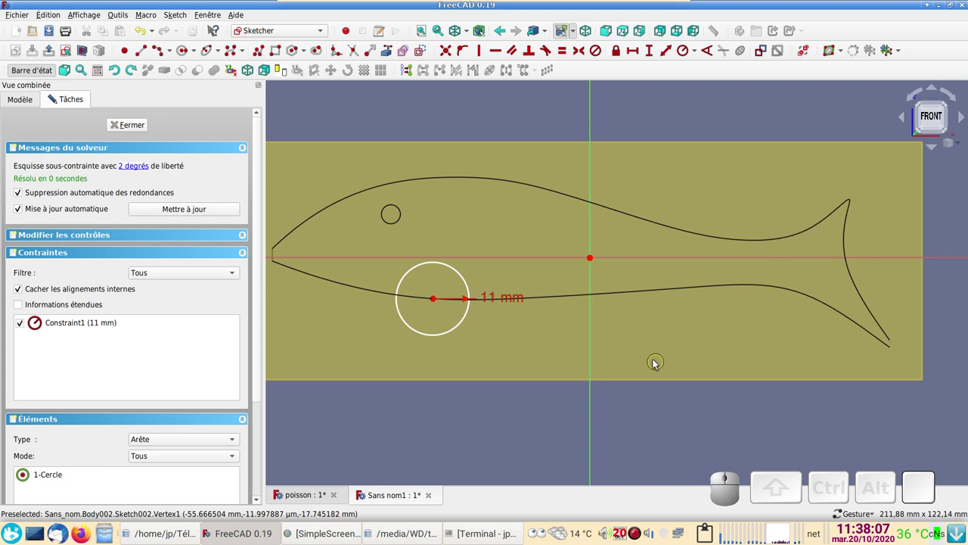
- Move the circle's centre onto the fish's lower outline, close the sketch and select Sketch002
drag(561, 382, 567, 379)
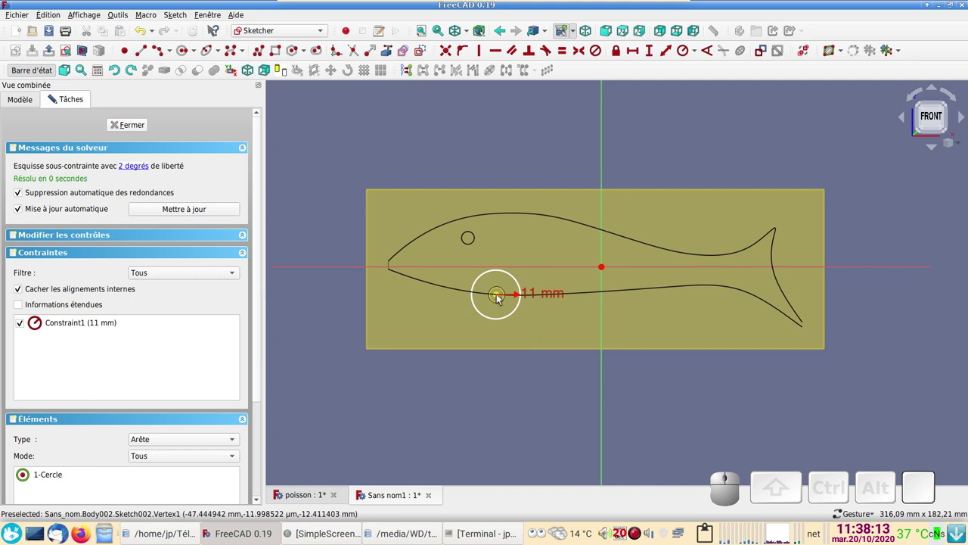
drag(503, 298, 450, 365)
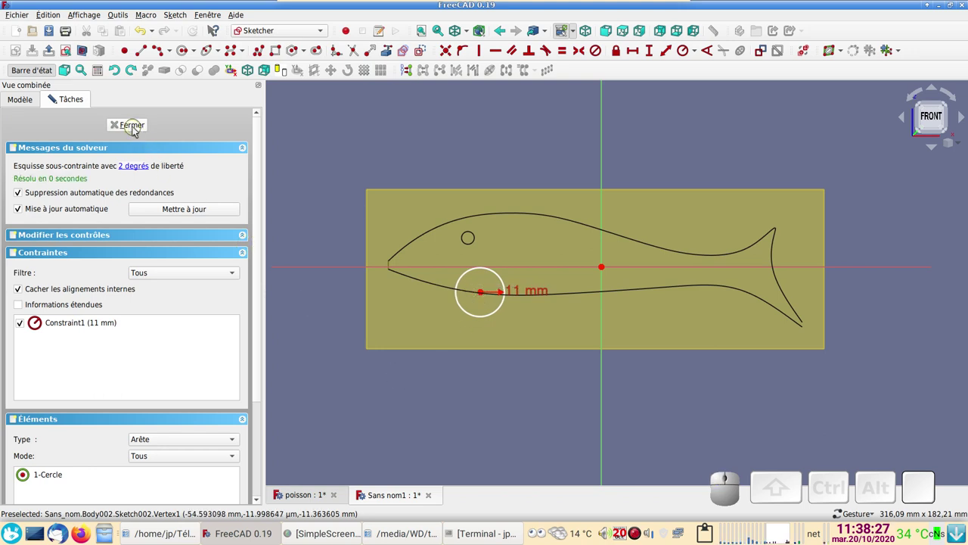
click(137, 124)
drag(545, 414, 203, 213)
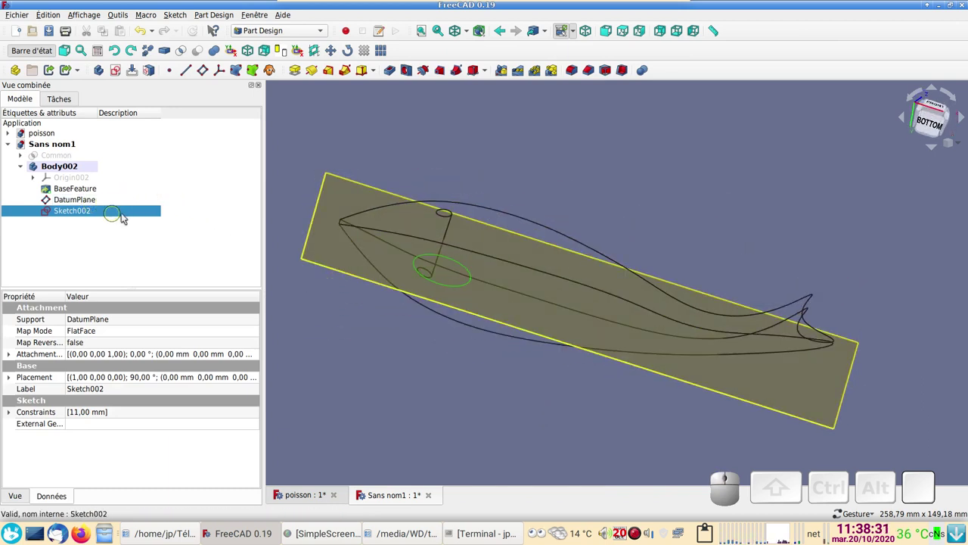
- Pocket the circle Through all, Symmetric to plane, and check the notch from the front
click(392, 71)
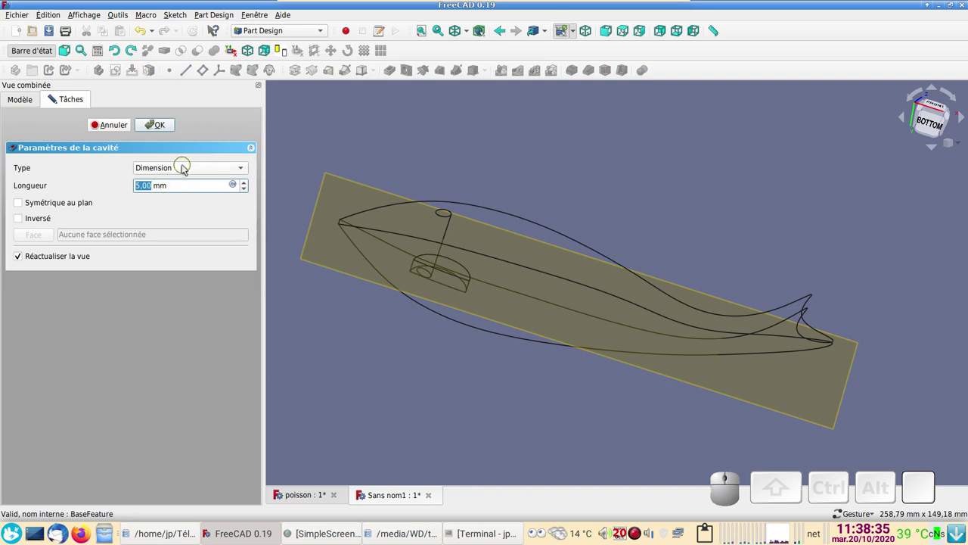
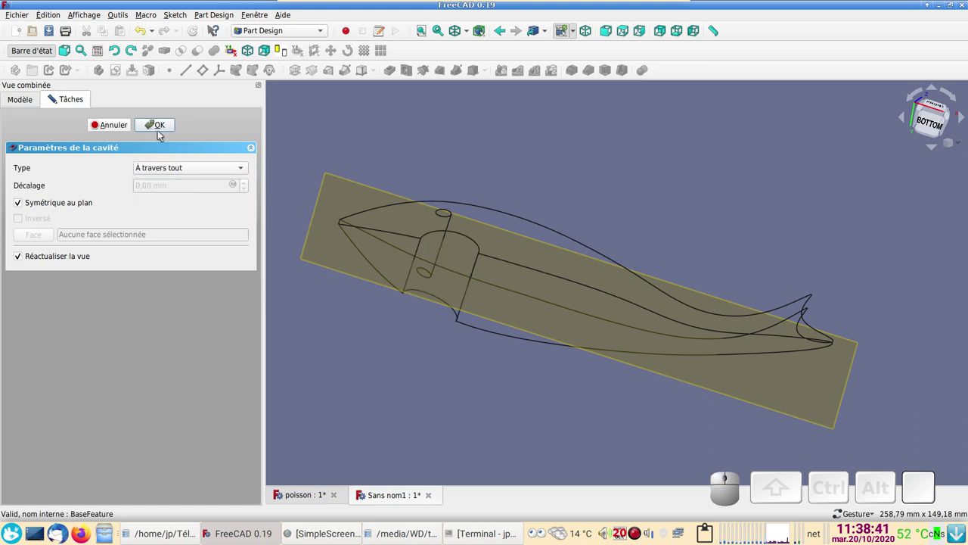
click(159, 123)
drag(516, 214, 483, 317)
key(1)
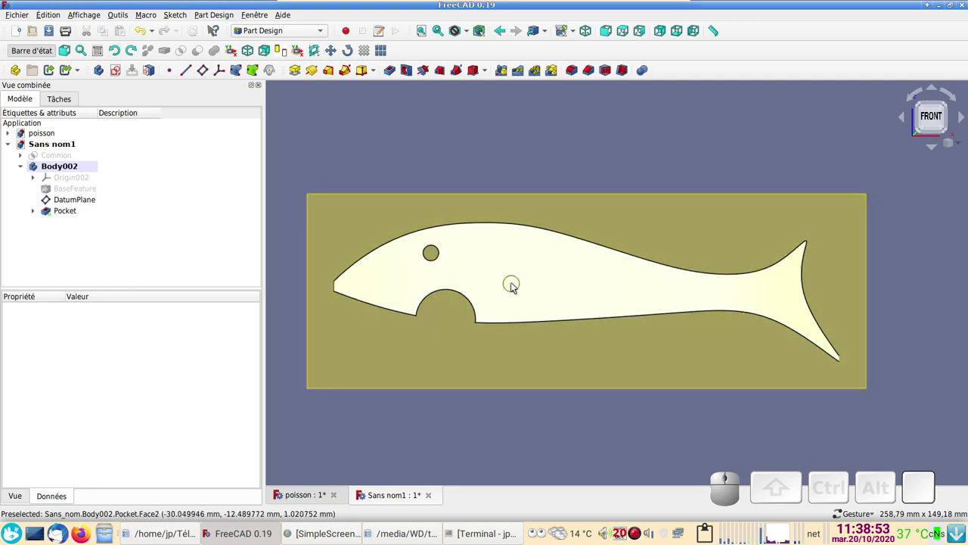
- Set the fish's shape colour to salmon and hide the datum plane
click(518, 286)
key(ctrl+d)
click(219, 233)
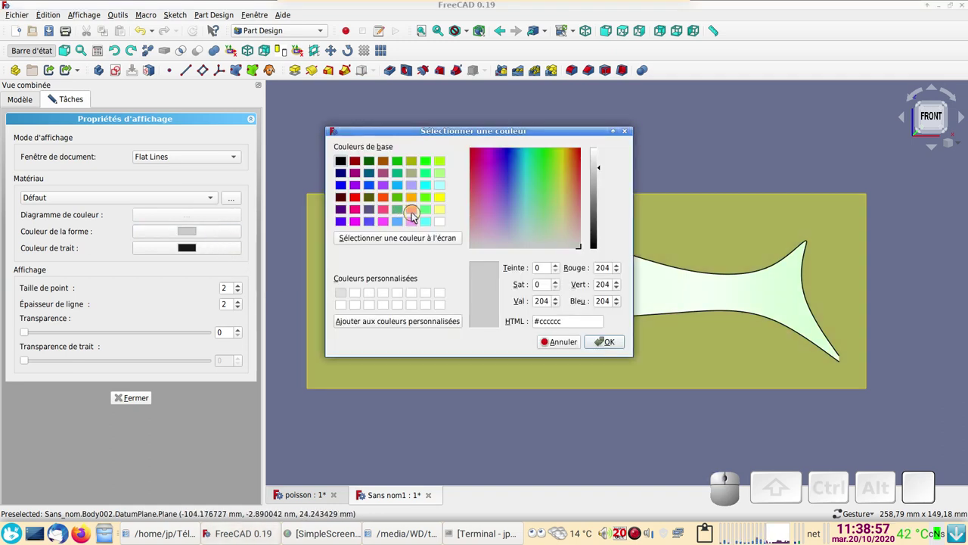
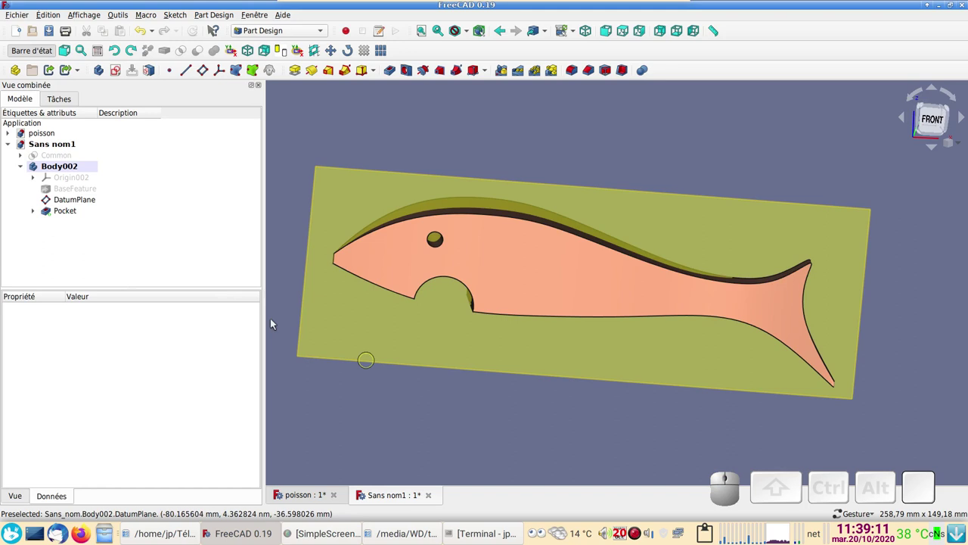
click(83, 203)
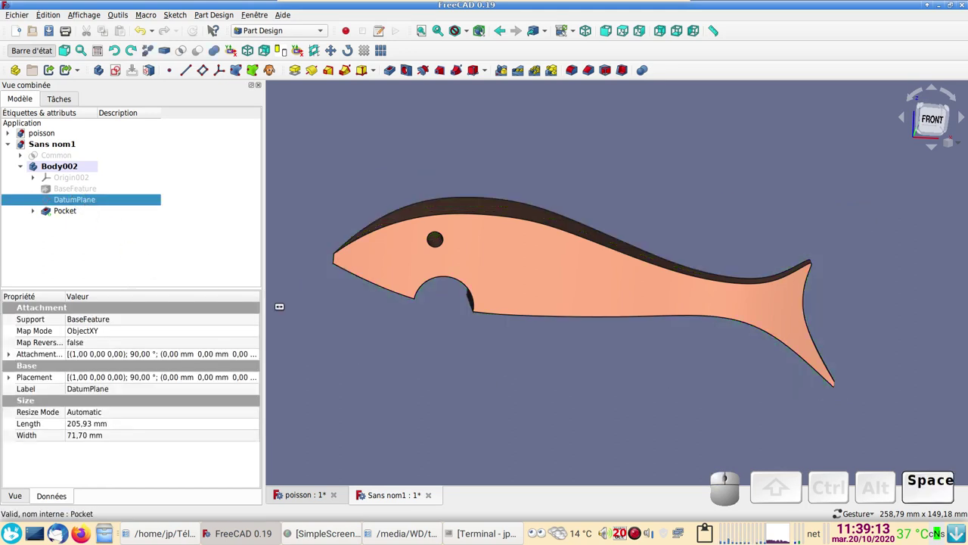
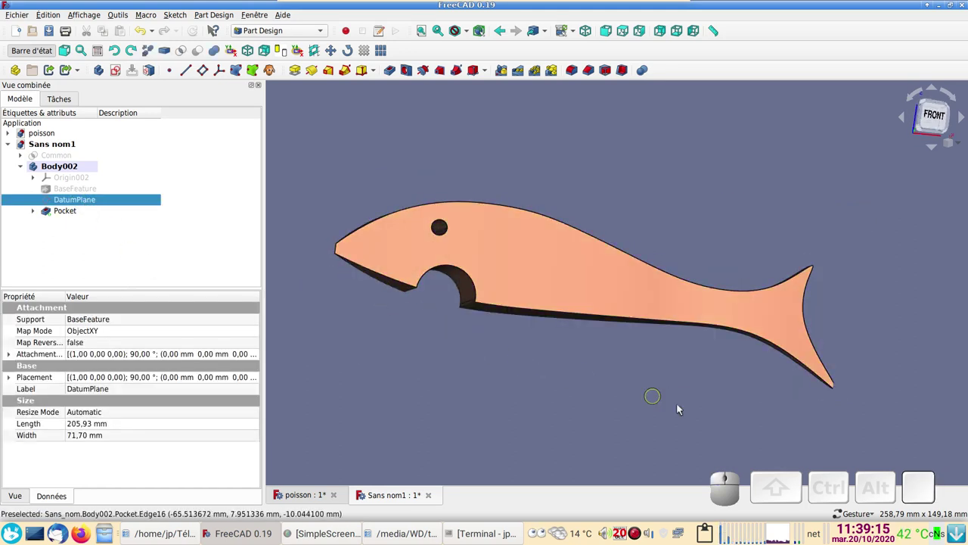
drag(690, 399, 670, 361)
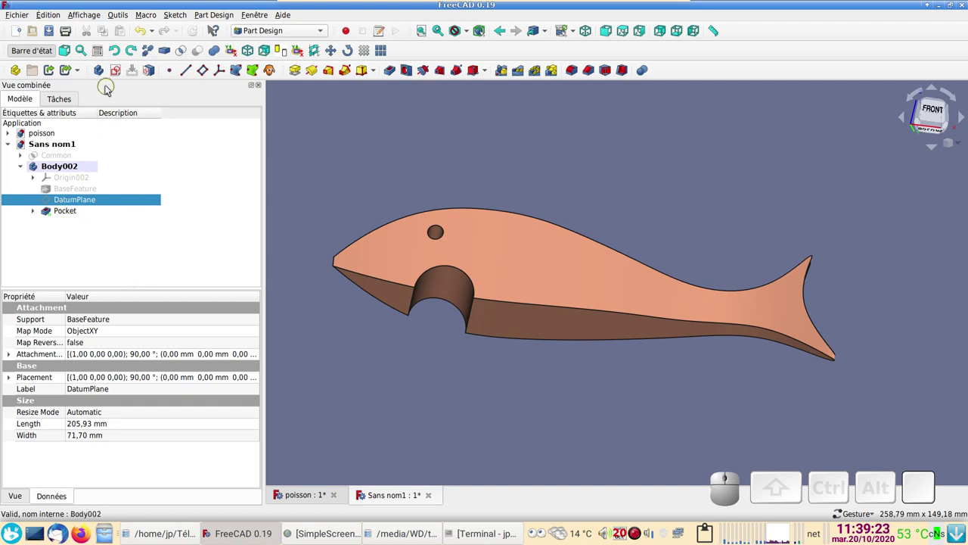
- Attempt to create a new body, which raises a base-feature warning
click(101, 74)
click(149, 221)
- Dismiss the warning and create a new fourth body
key(Escape)
click(81, 209)
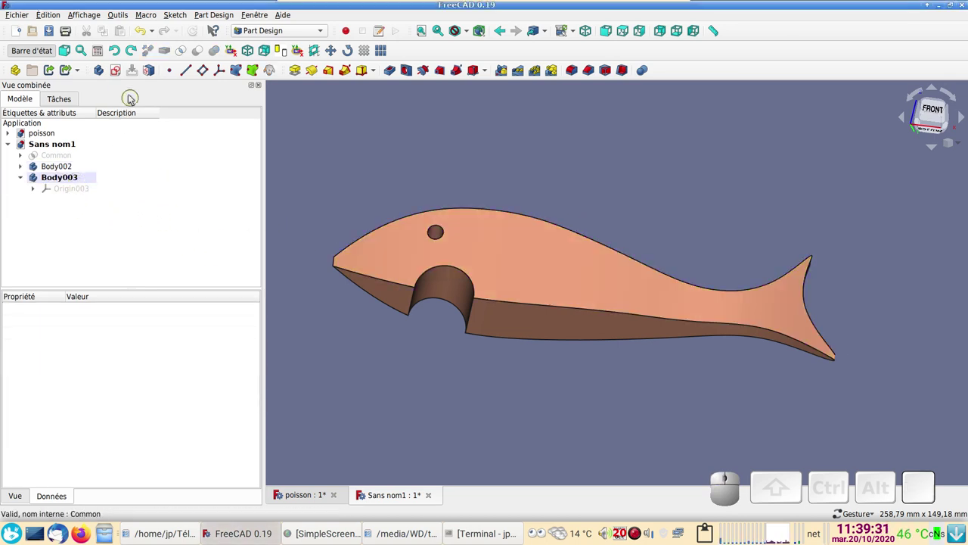
click(107, 73)
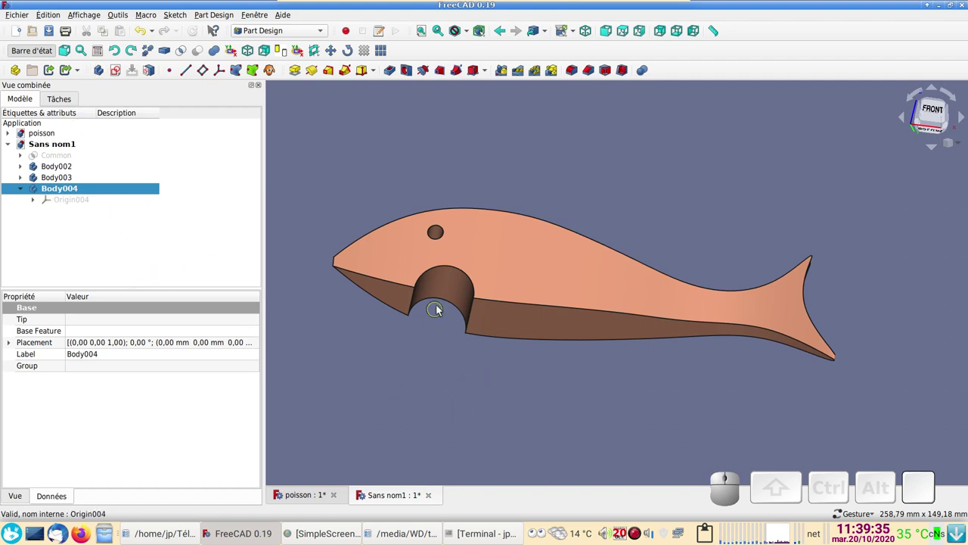
- Add a shape binder linked to the fish's curved notch face and view it from the front
click(443, 289)
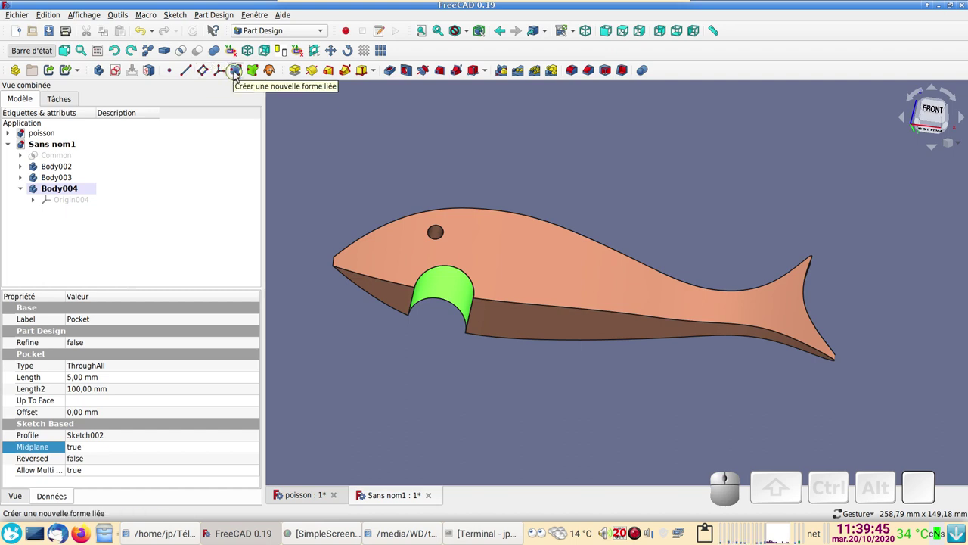
click(241, 75)
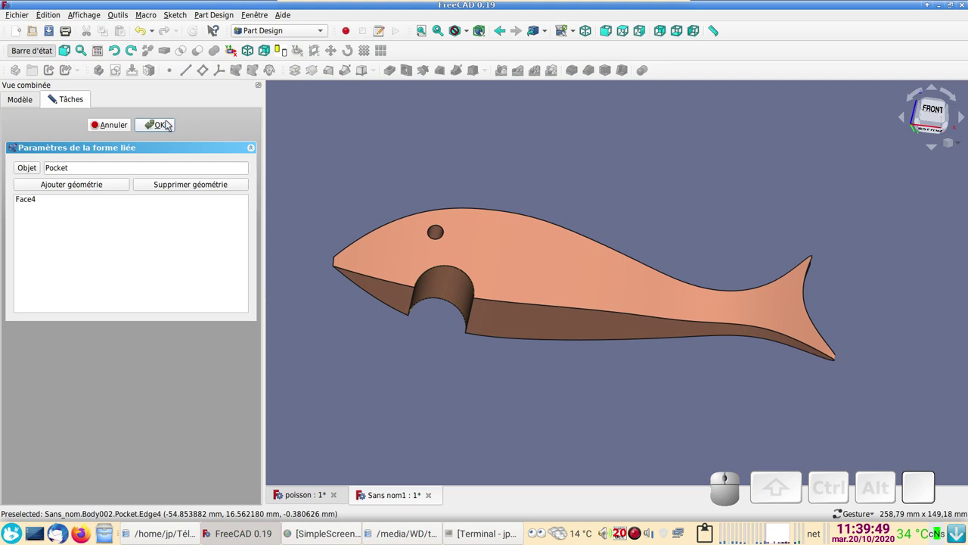
click(170, 124)
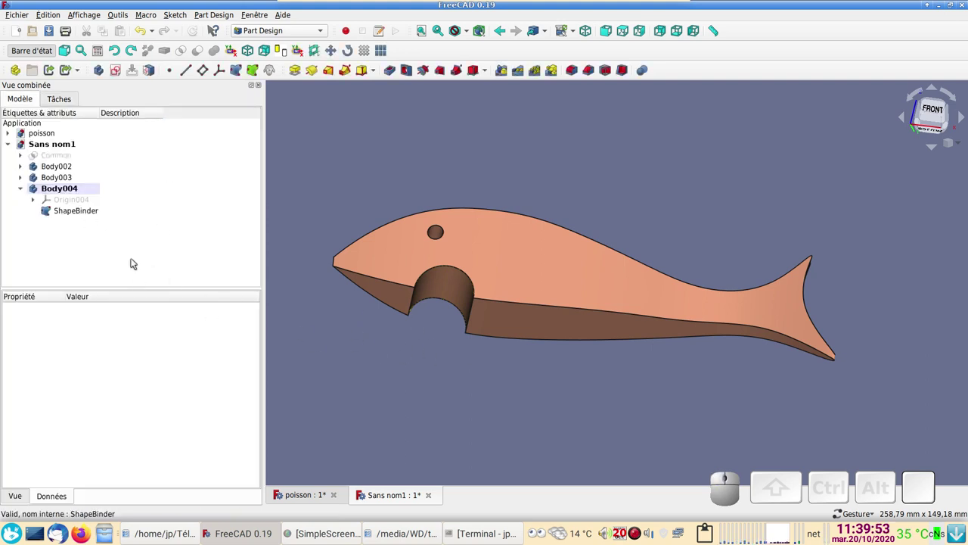
click(95, 212)
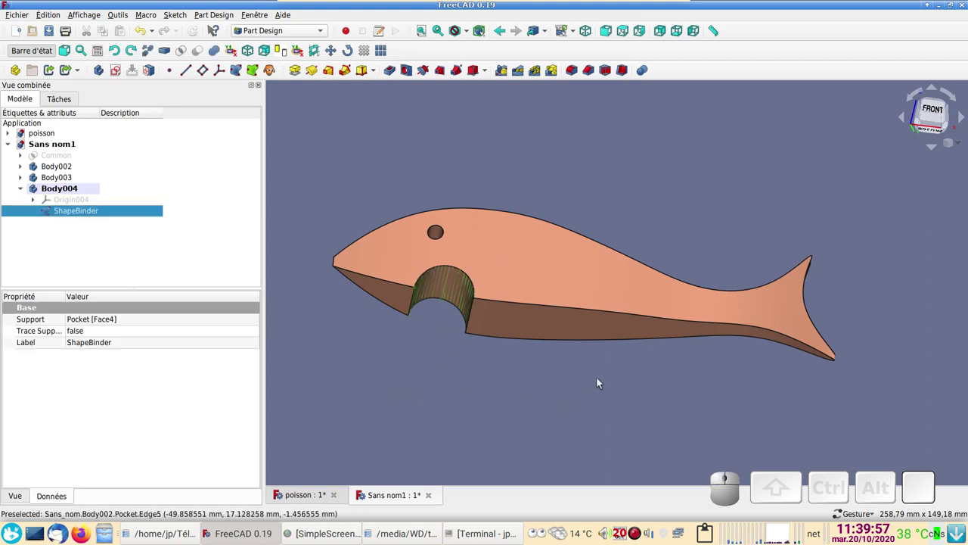
key(1)
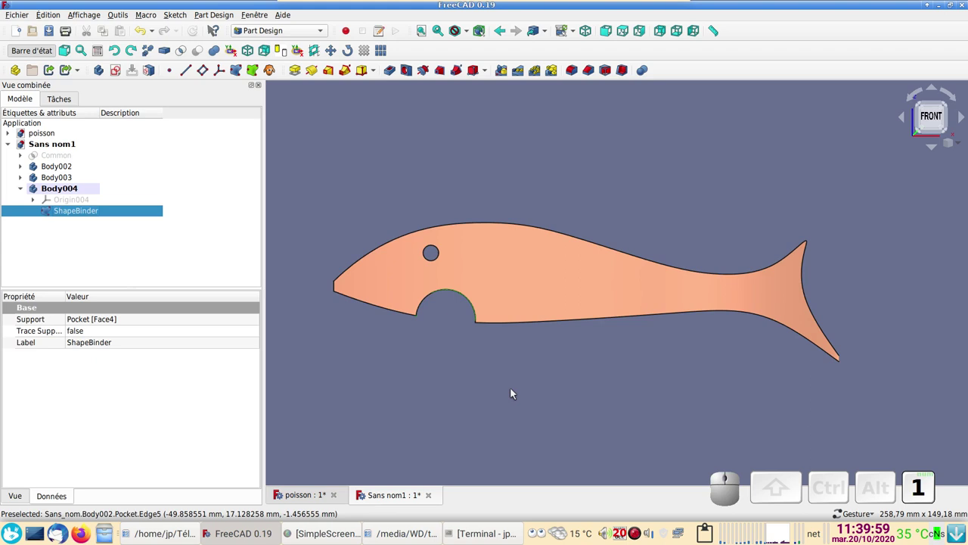
scroll(up, 3)
right_click(515, 388)
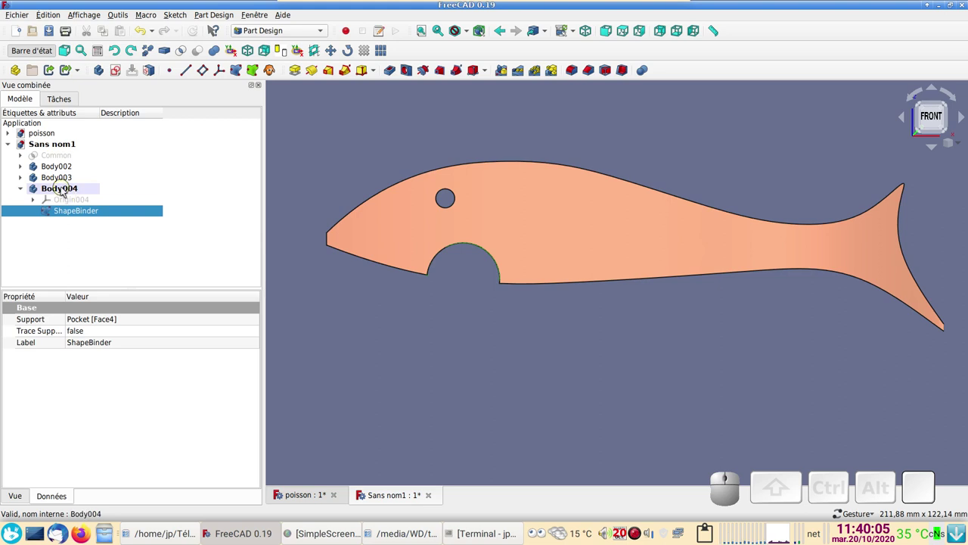
- Create a sketch in the new body on a base plane and zoom to the notch
click(117, 73)
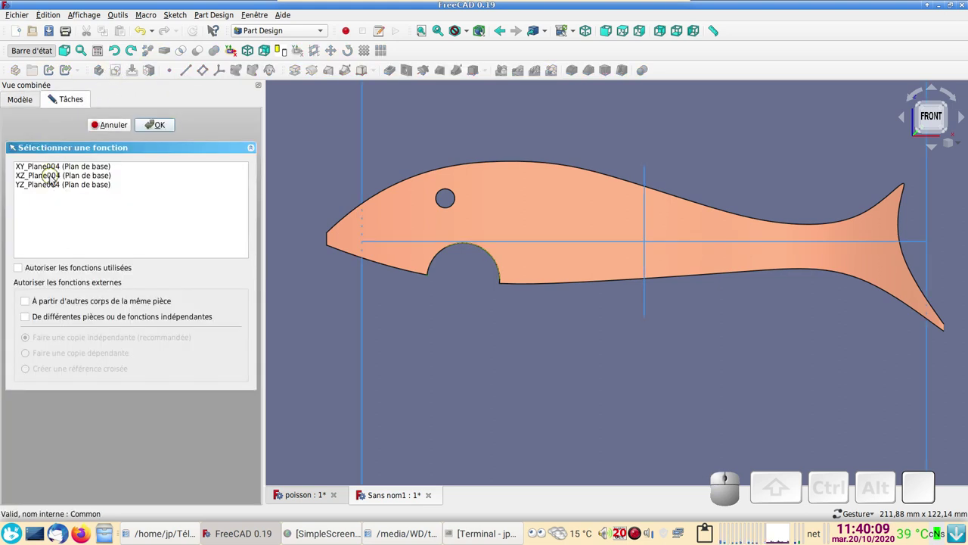
click(56, 179)
click(155, 126)
scroll(up, 3)
drag(405, 327, 435, 335)
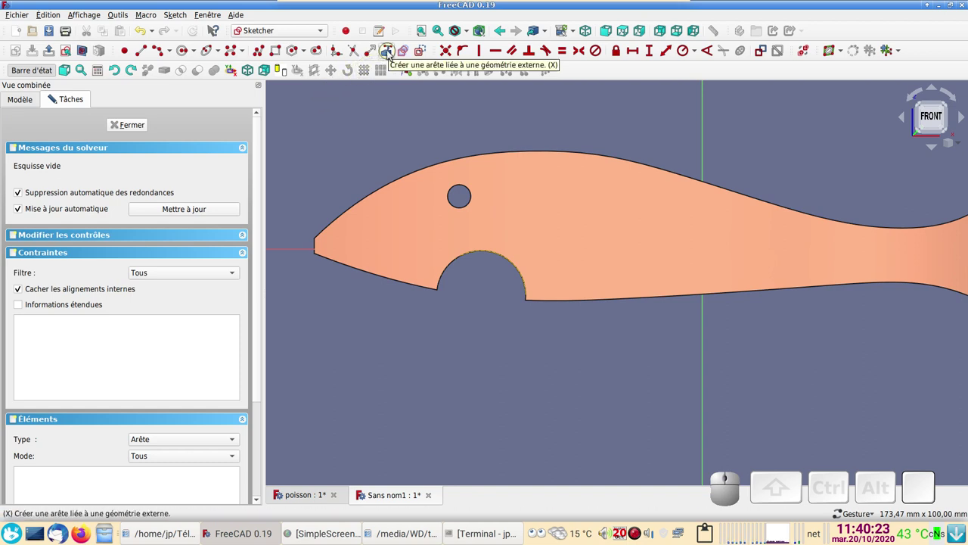
- Import the notch's curved edges from the shape binder as external geometry
click(394, 54)
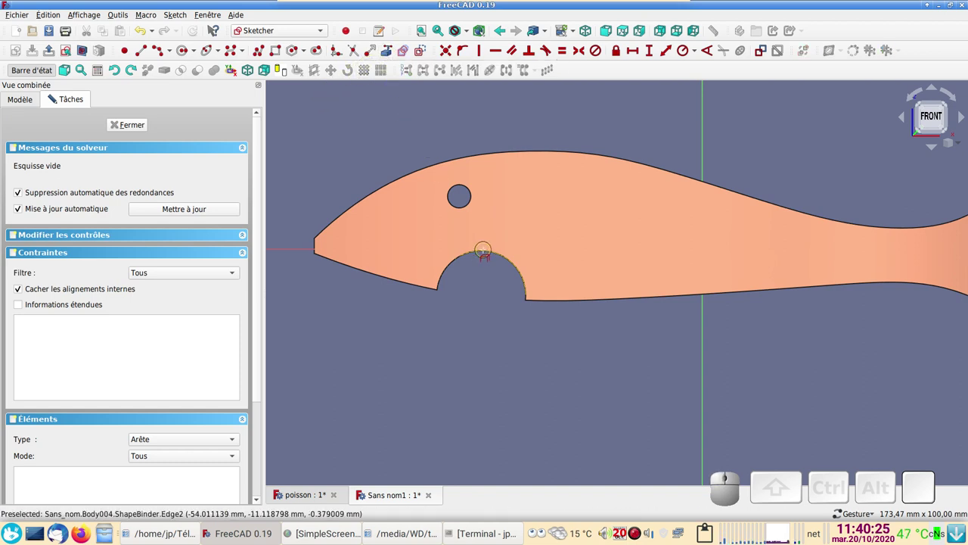
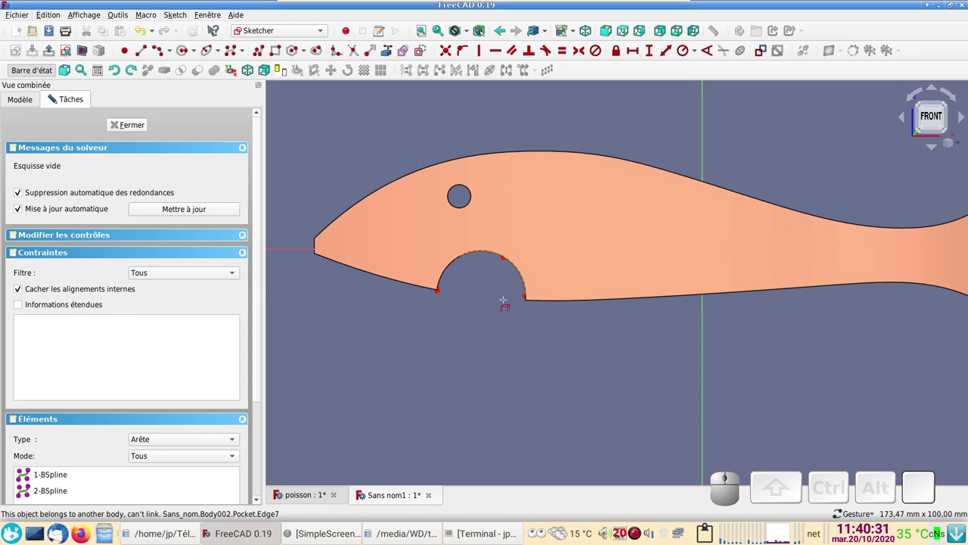
scroll(up, 3)
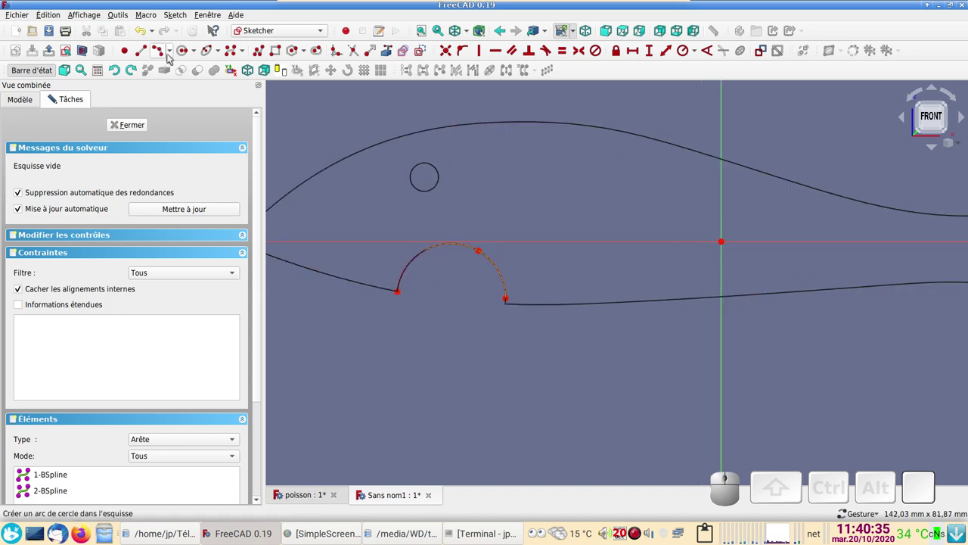
- Trace the mouth arc with a three-point arc and constrain its radius to 11 mm
click(177, 56)
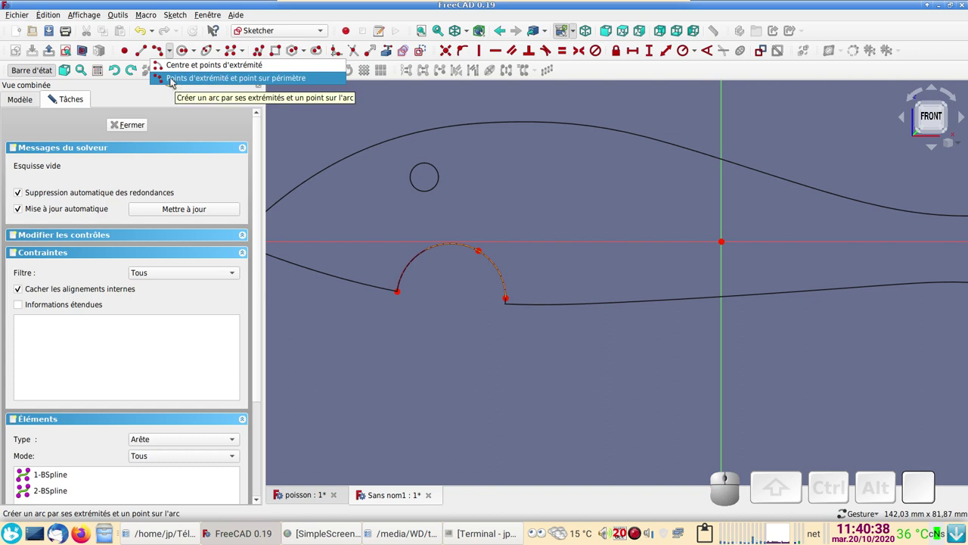
click(177, 81)
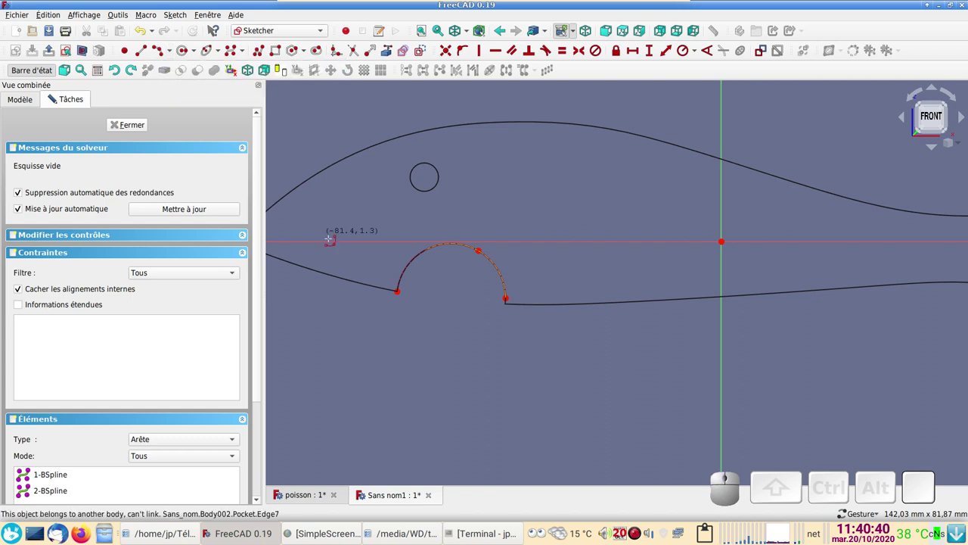
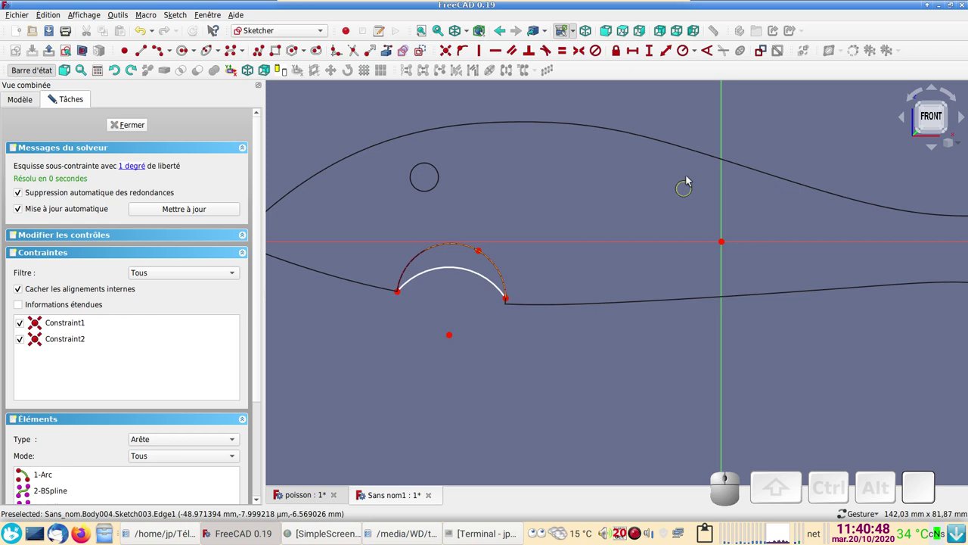
click(494, 280)
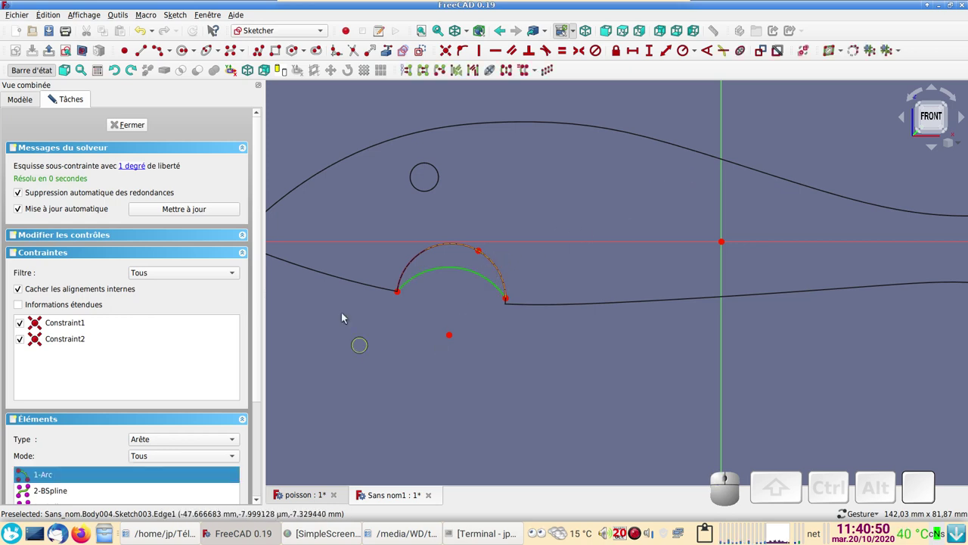
click(687, 56)
key(1)
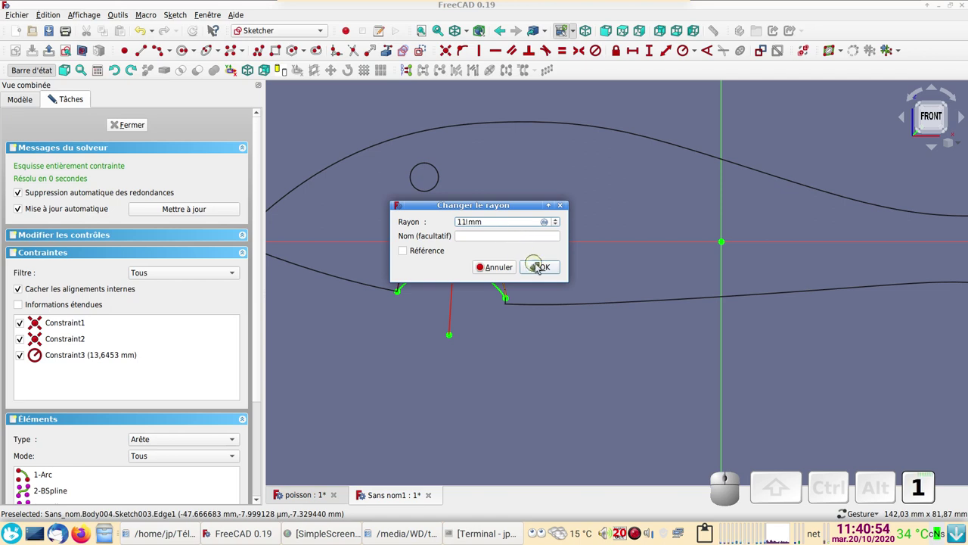
click(551, 269)
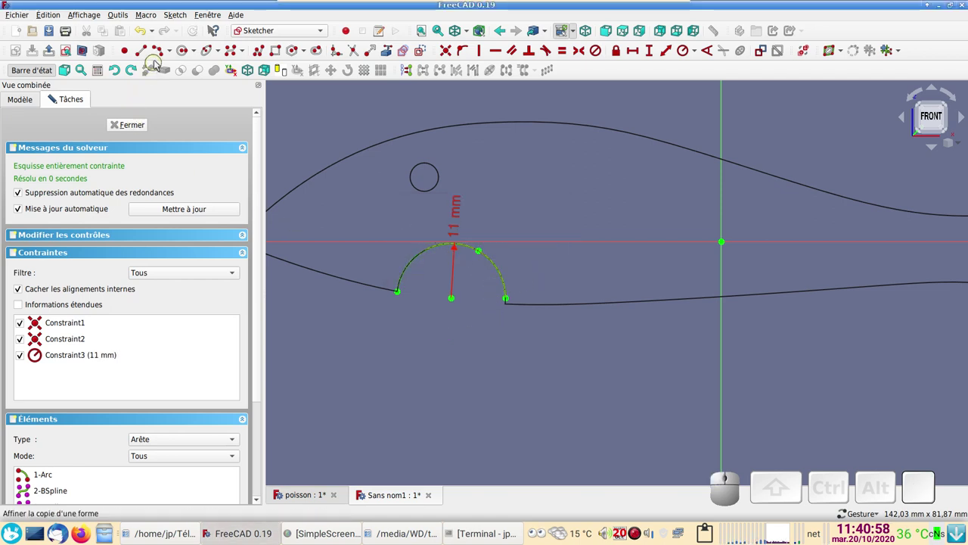
- Add a small arc tangent to the mouth arc's right end, adjust its free end and close the sketch
click(162, 58)
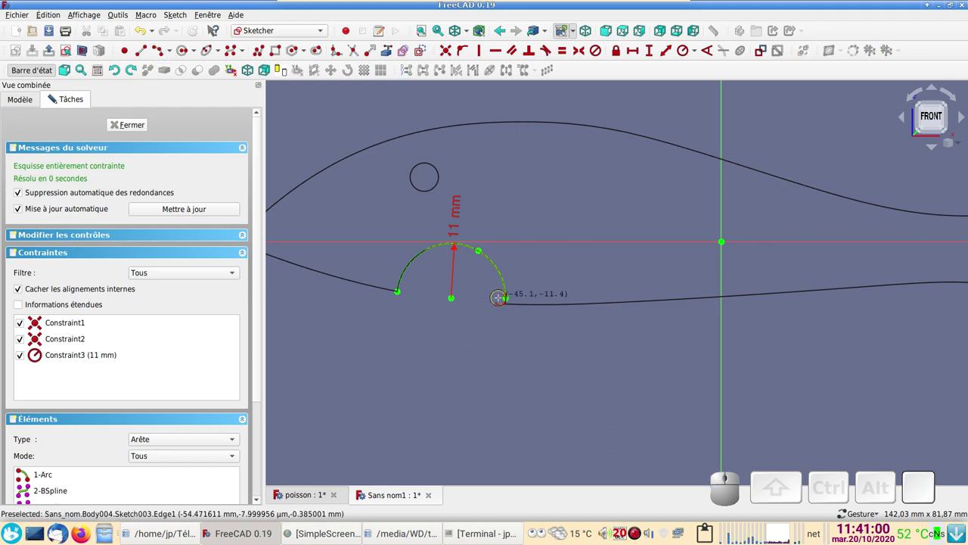
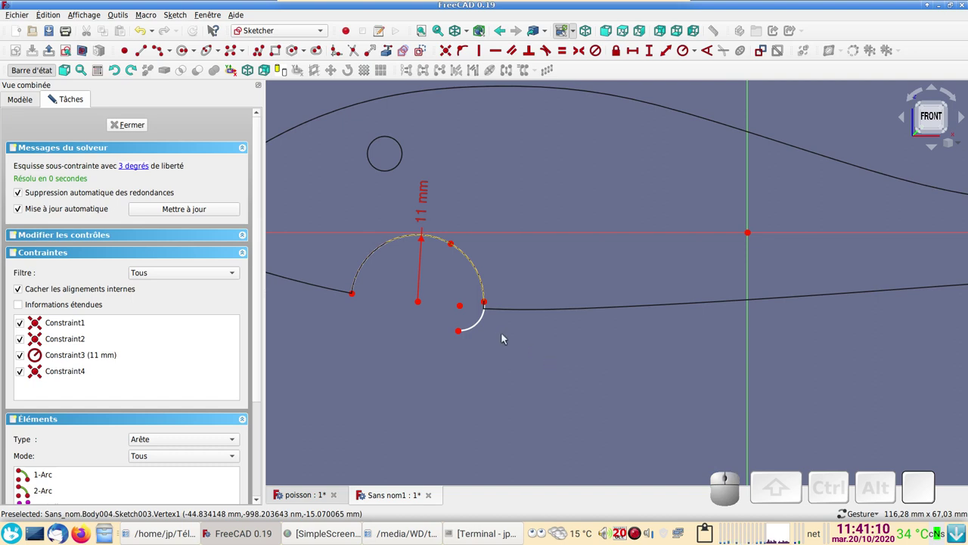
click(486, 324)
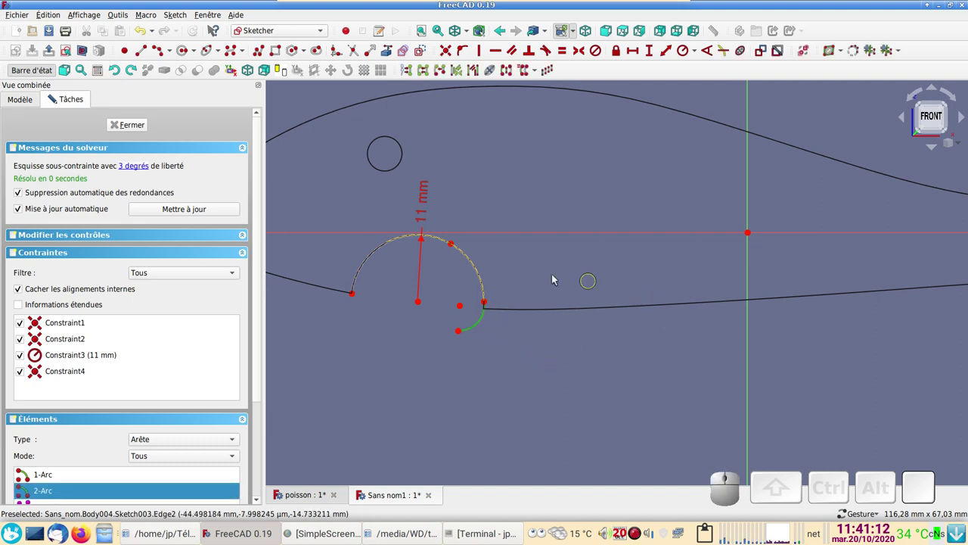
click(488, 282)
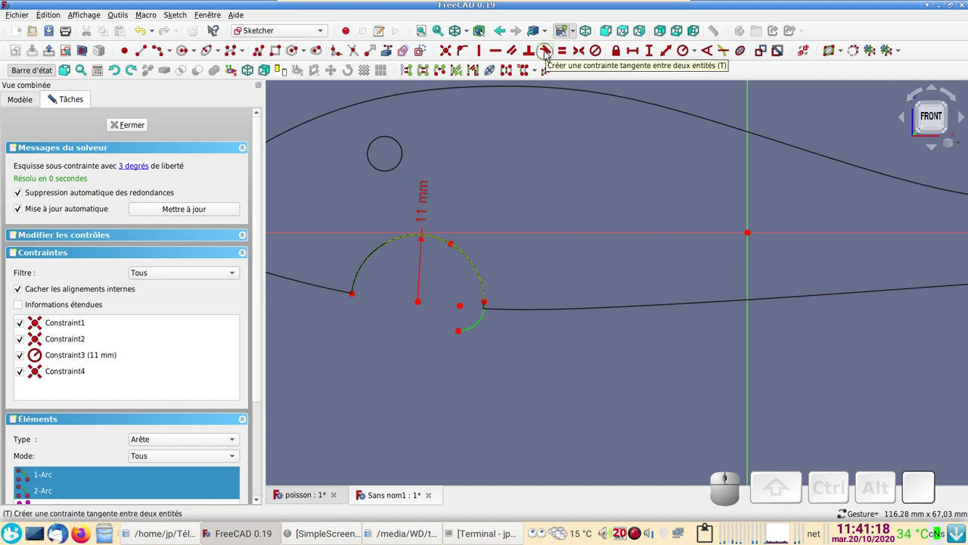
click(552, 55)
click(592, 265)
scroll(up, 3)
scroll(down, 3)
scroll(down, 3)
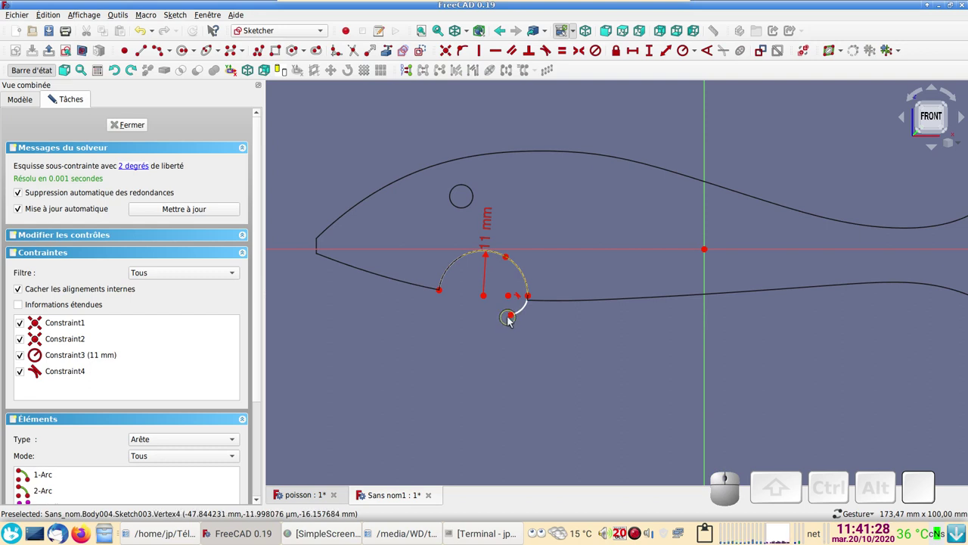
drag(518, 317, 520, 379)
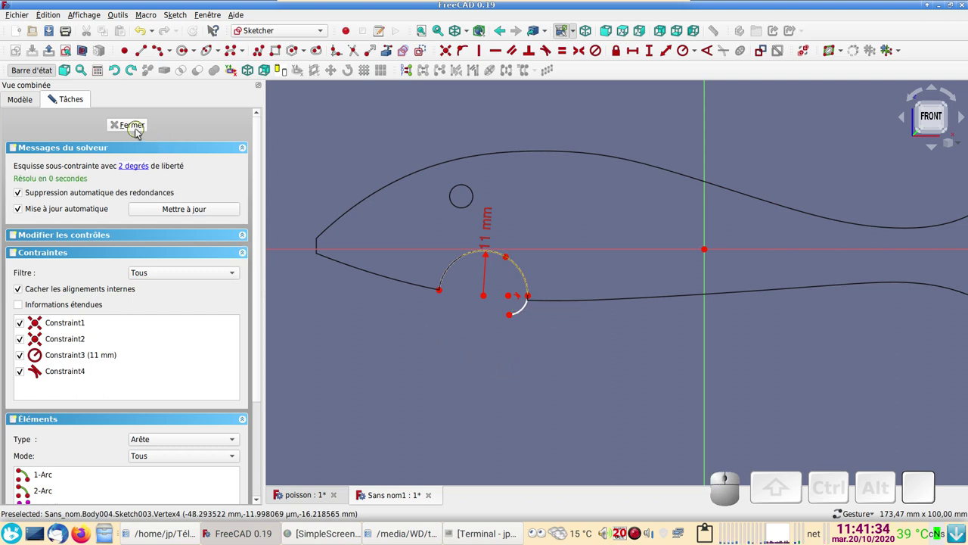
click(138, 134)
- Orbit the fish to an angled view and bring up the workbench selector list
drag(684, 407, 676, 391)
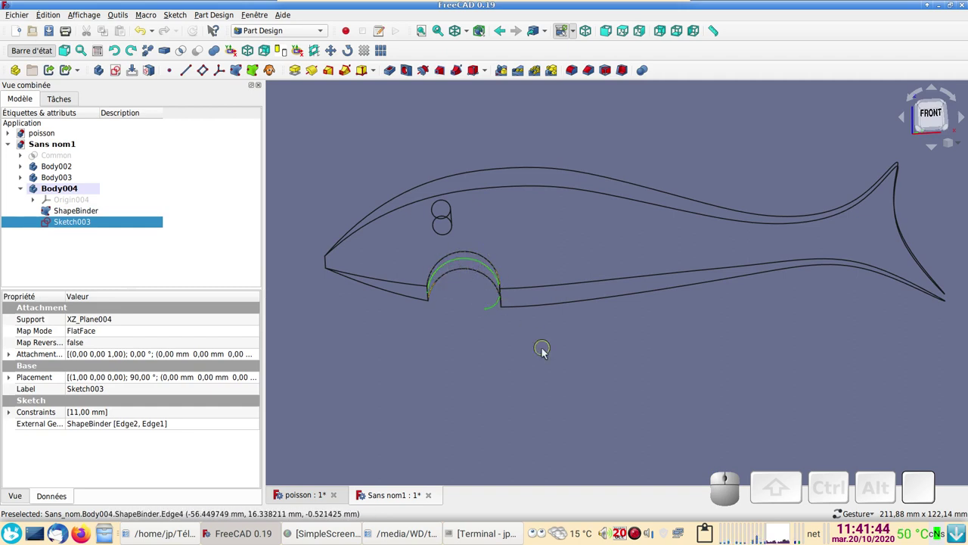
drag(520, 362, 505, 353)
scroll(up, 3)
scroll(down, 3)
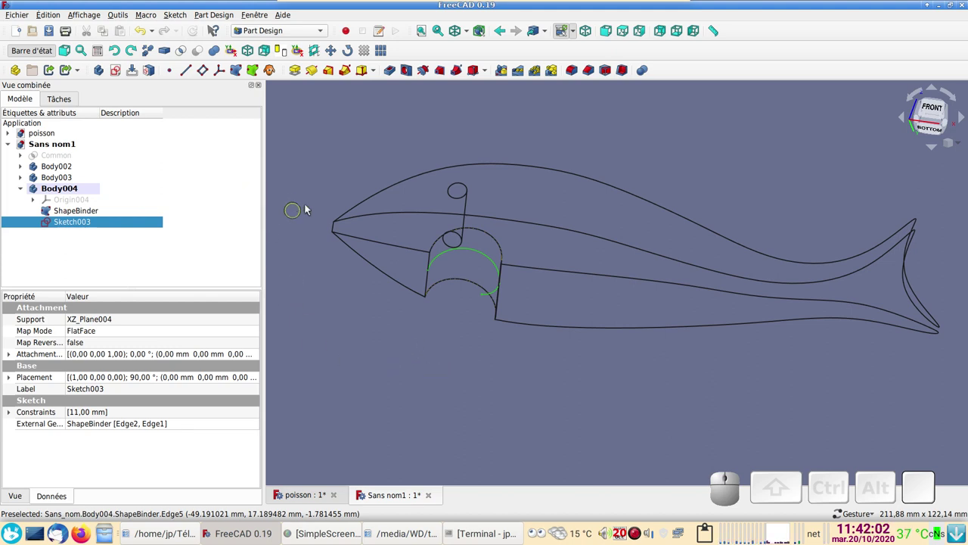
click(308, 36)
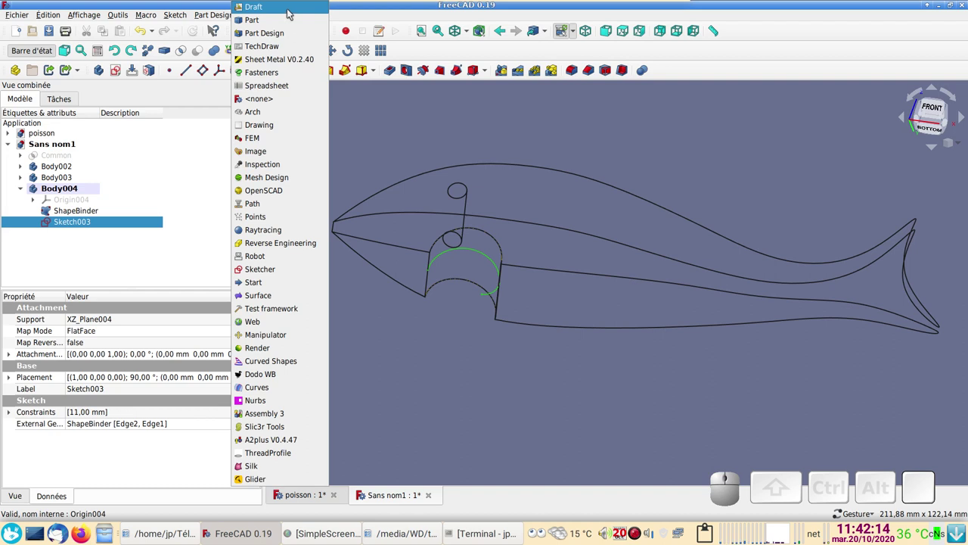
- In the Draft workbench, make two Draft copies of the lip sketch, Sketch003001 and Sketch003002
click(294, 12)
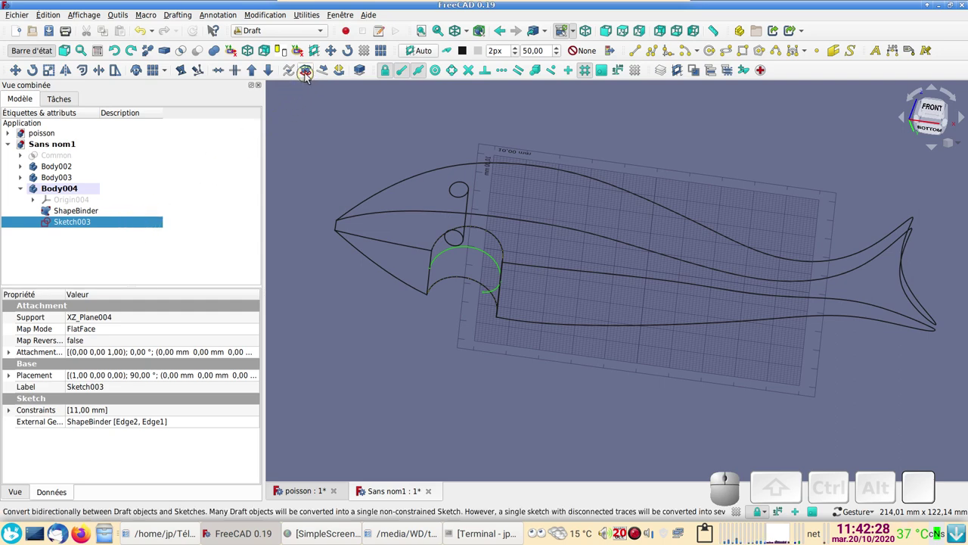
click(311, 75)
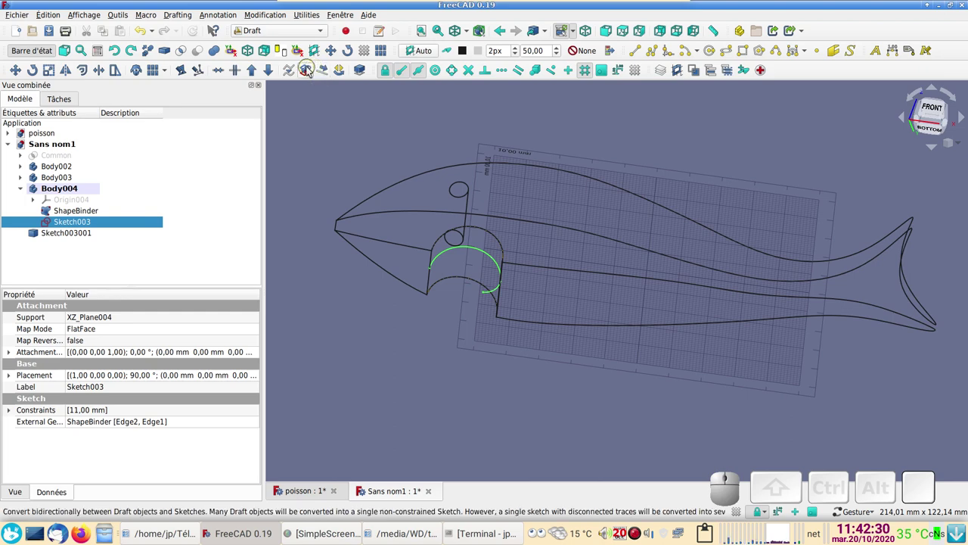
click(312, 71)
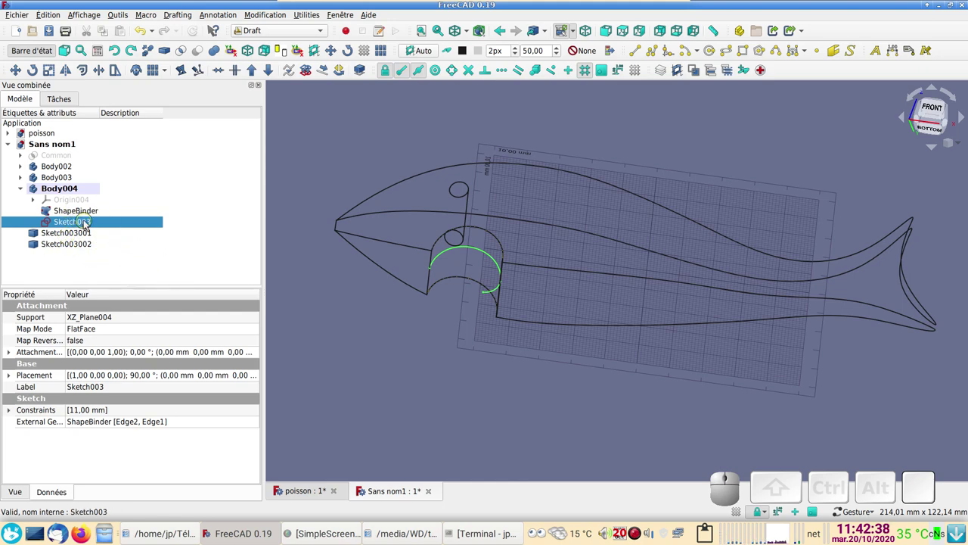
- View the fish from underneath and bring its head into view
key(space)
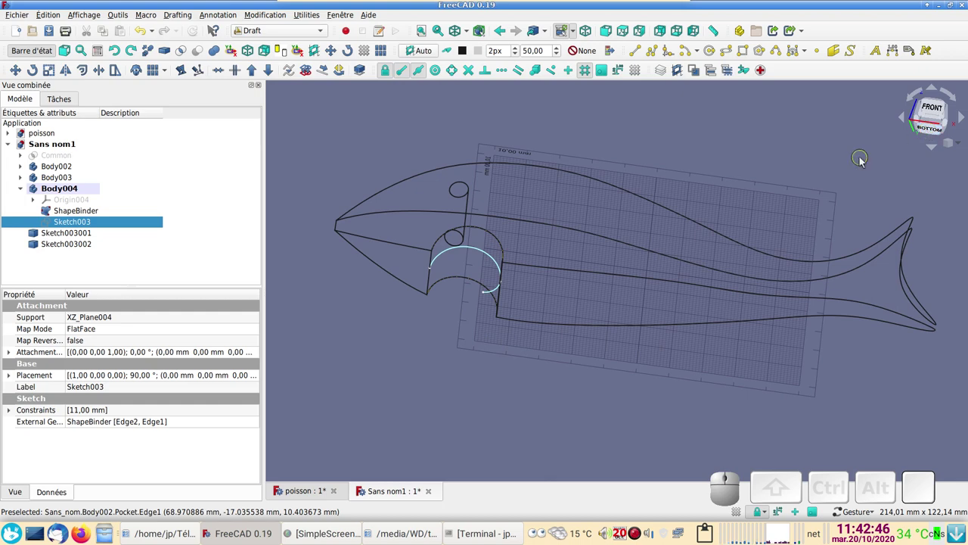
key(5)
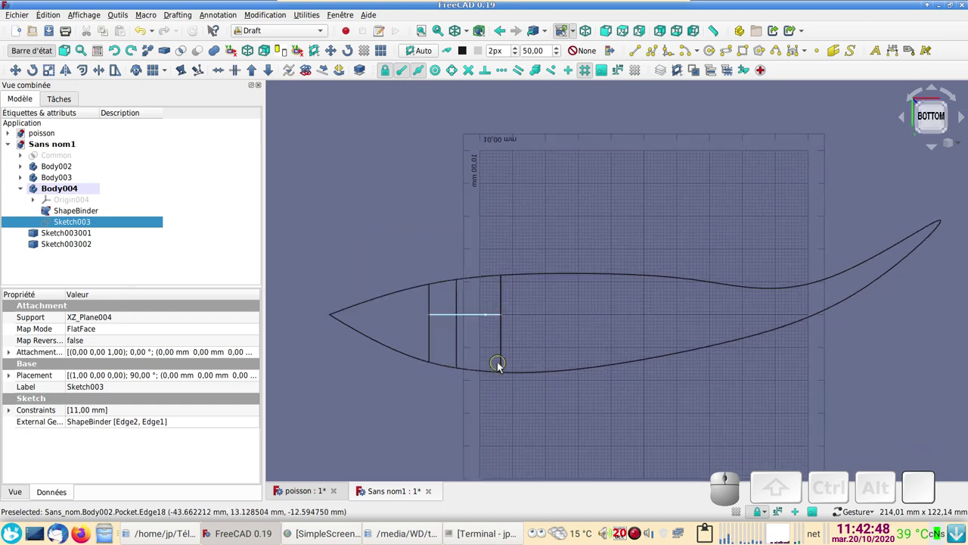
scroll(up, 3)
drag(595, 310, 520, 296)
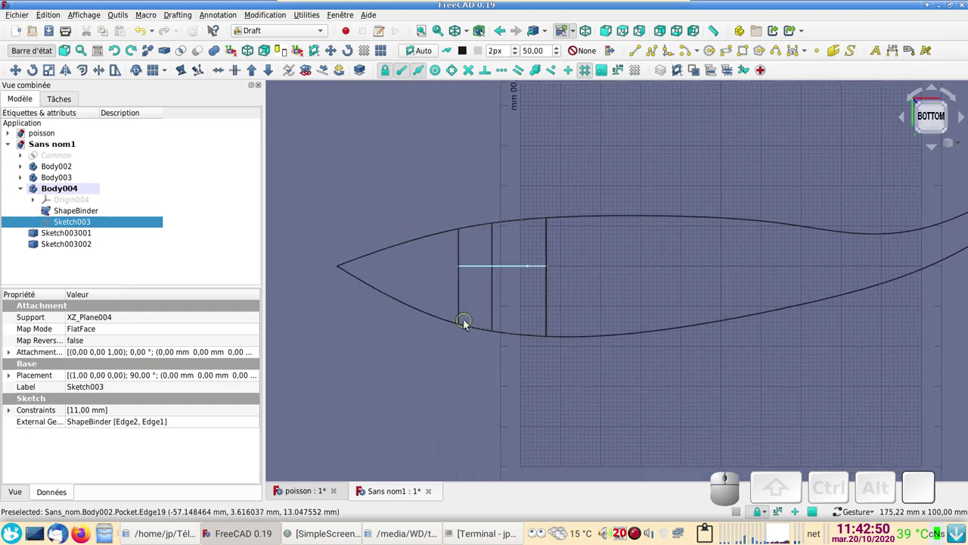
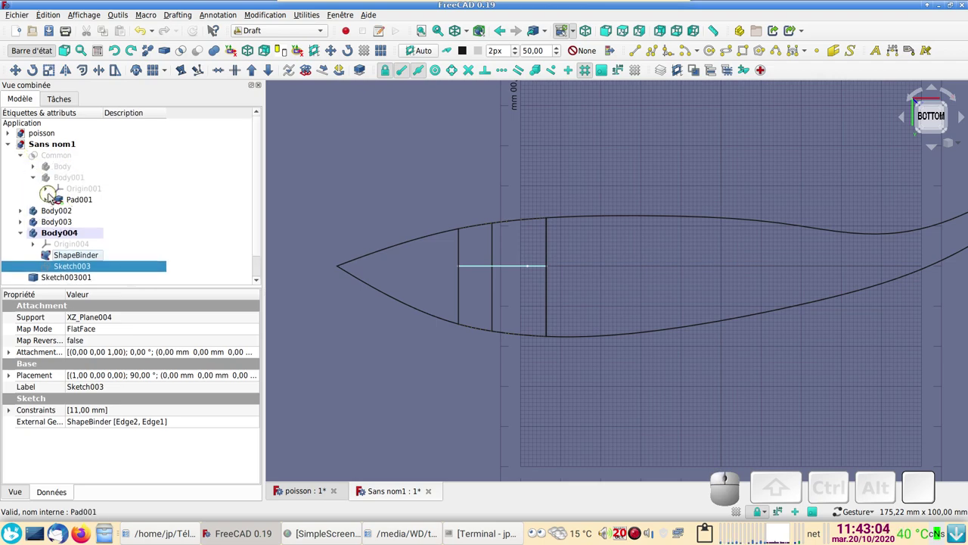
- Expand Pad001 and open its fish outline sketch Sketch001 in the Sketcher
click(48, 204)
click(87, 214)
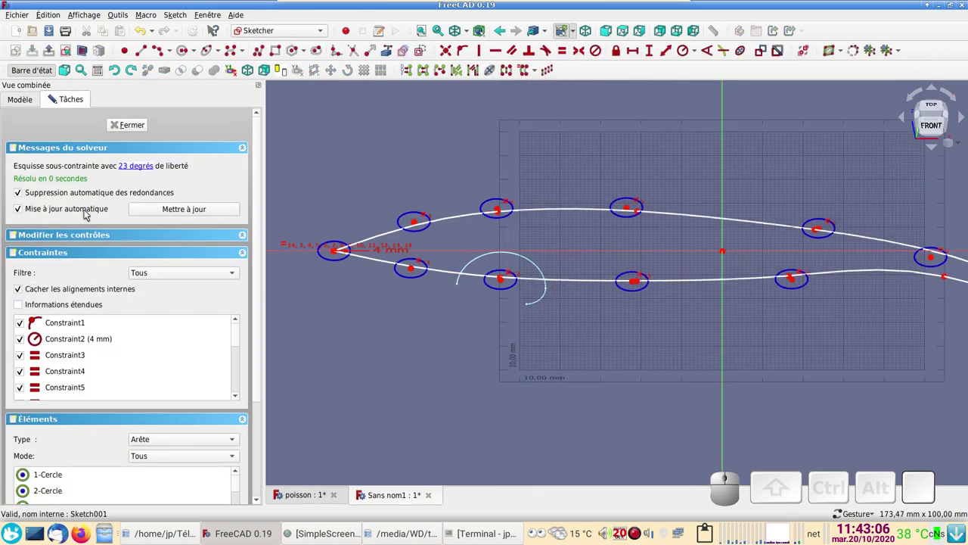
scroll(down, 3)
scroll(up, 3)
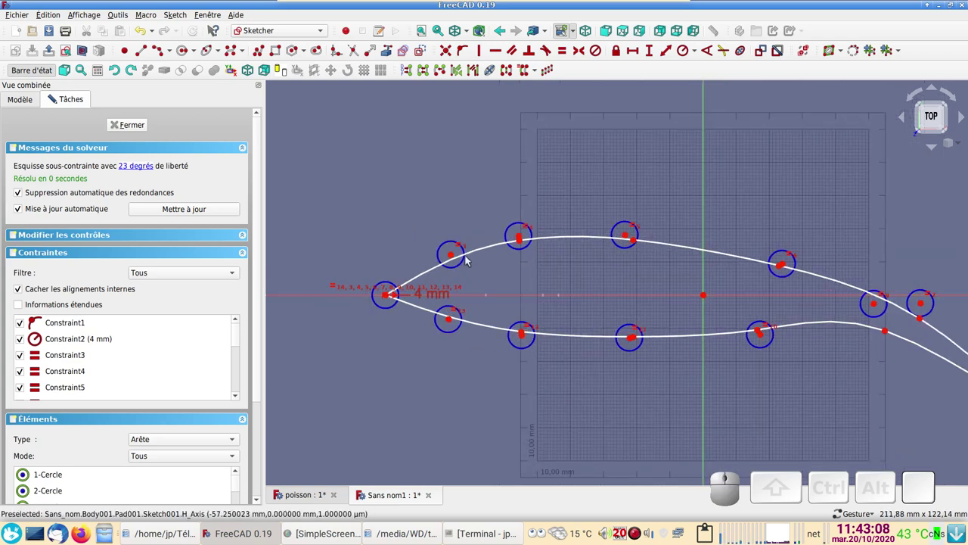
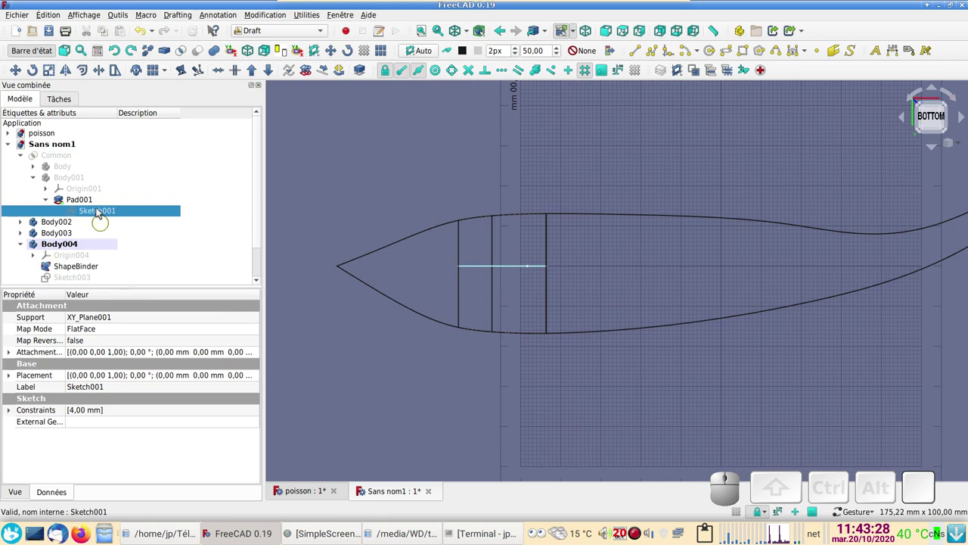
- Slightly reshape the lower nose curve of Sketch001 and close the sketch
click(109, 212)
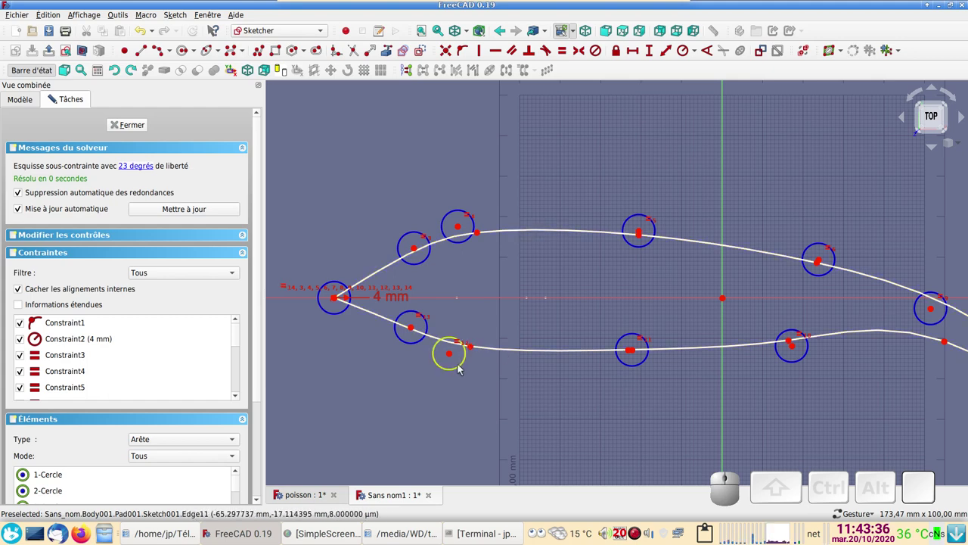
drag(464, 367, 381, 318)
click(138, 128)
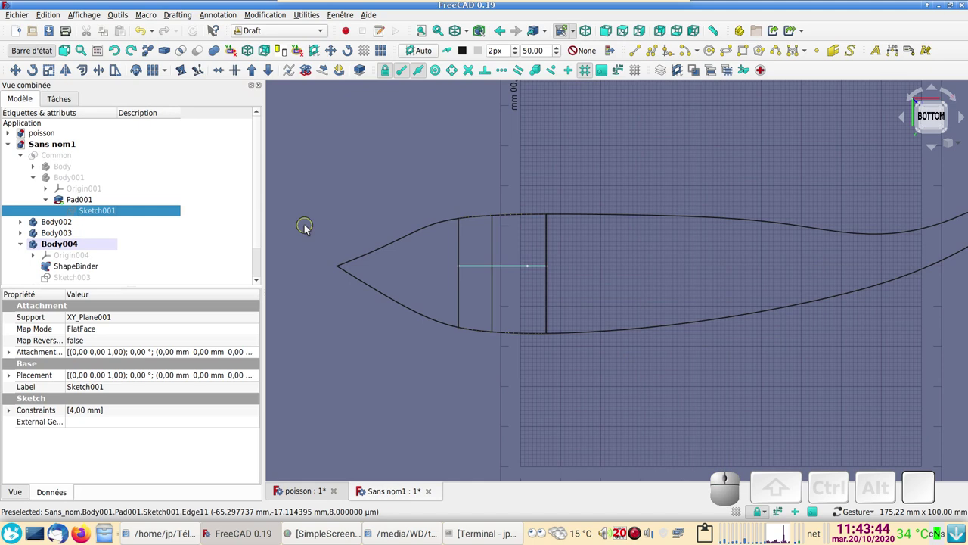
scroll(down, 3)
- Translate the first copied arc Sketch003001 by −13 mm onto one face of the fish
click(66, 260)
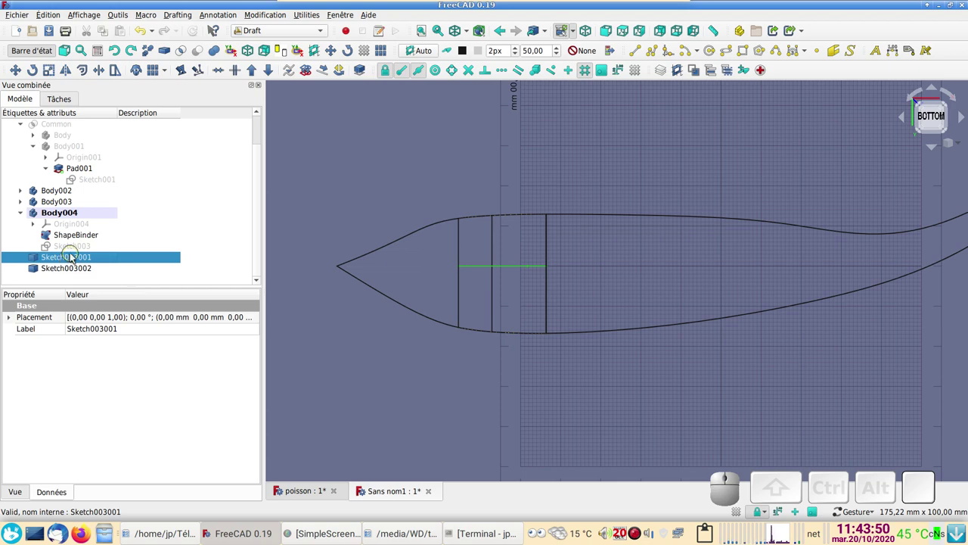
click(81, 259)
drag(725, 378, 165, 179)
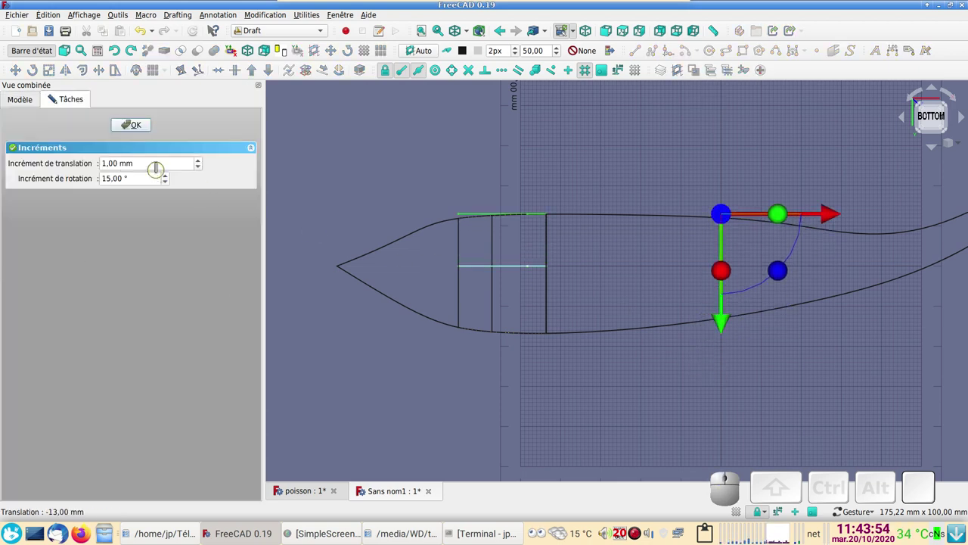
click(147, 129)
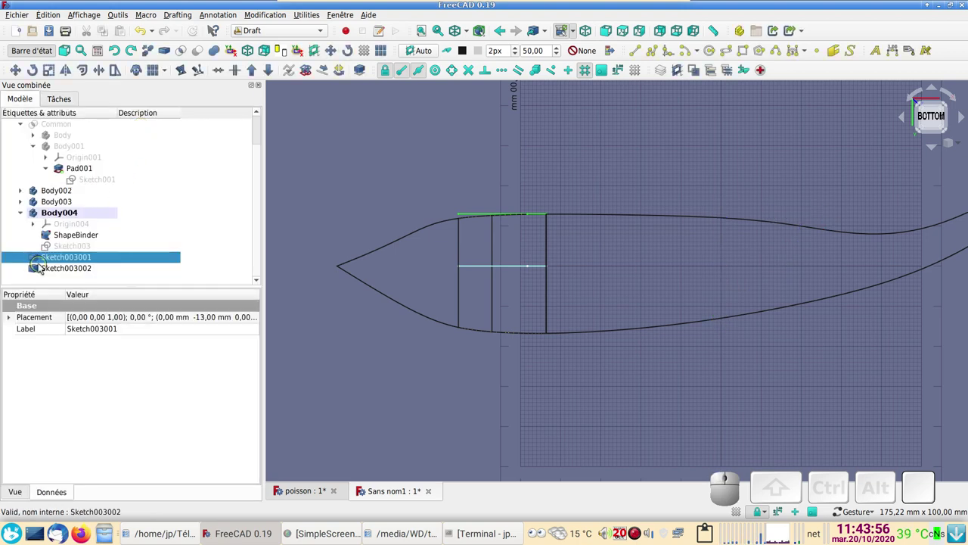
- Translate the second copied arc Sketch003002 by 16 mm onto the opposite face
click(51, 270)
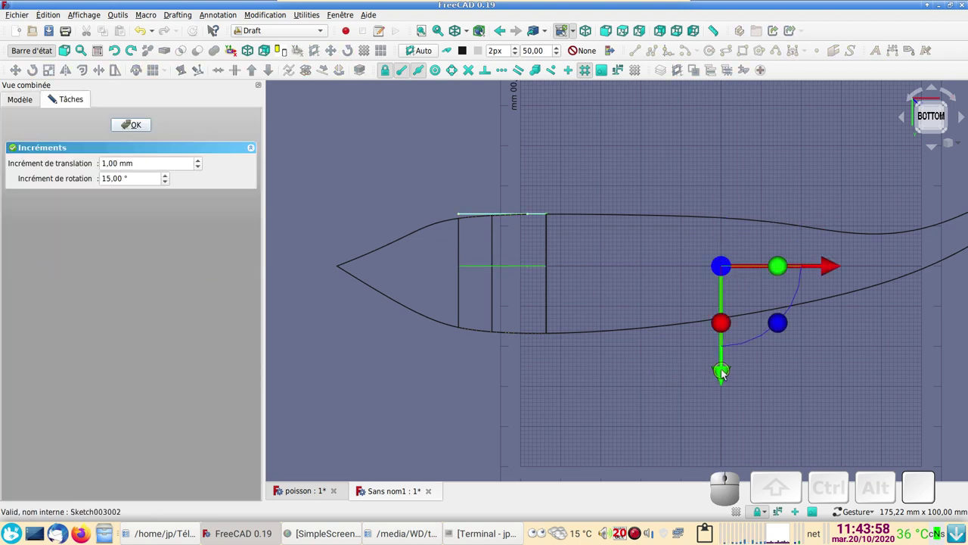
drag(727, 373, 613, 382)
click(135, 126)
drag(595, 188, 588, 293)
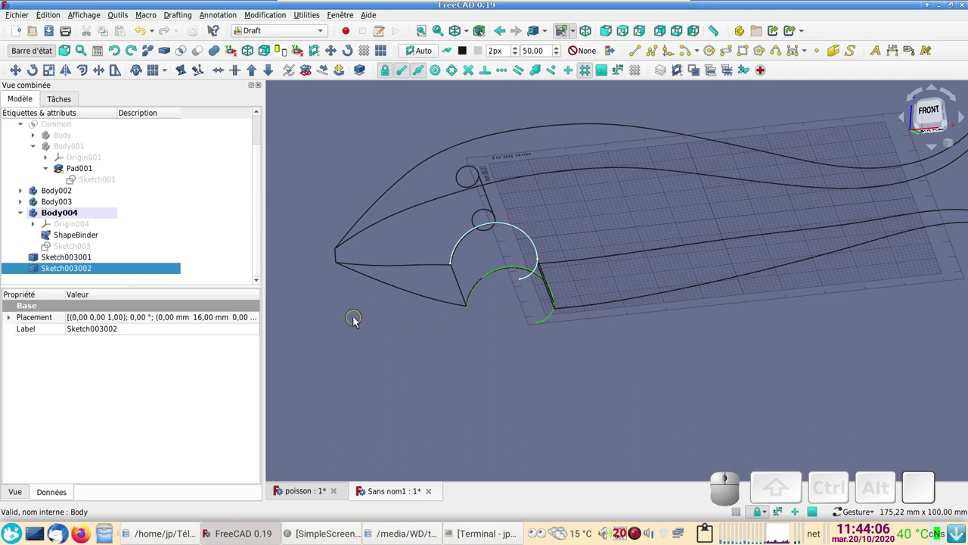
drag(490, 378, 530, 251)
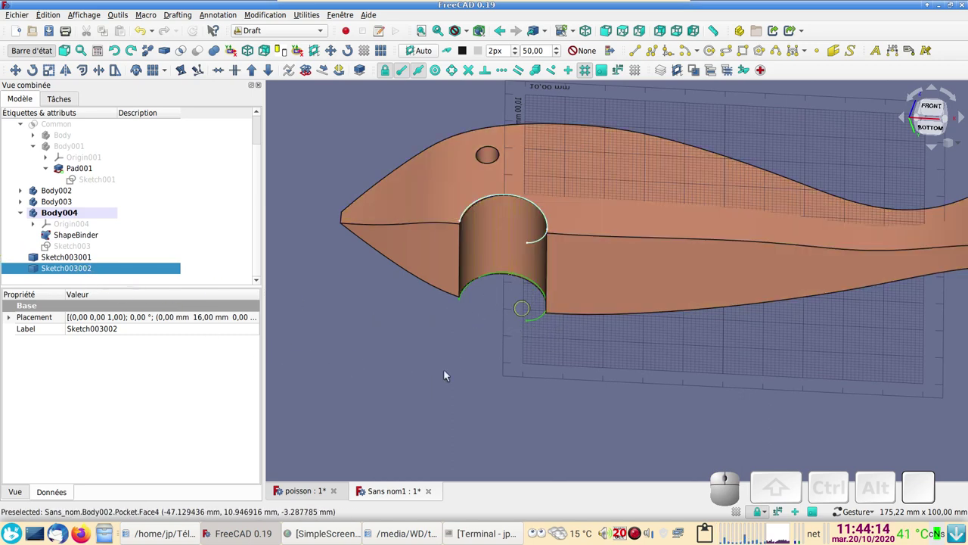
- In the Part workbench, build a Ruled_Surface between Sketch003001 and Sketch003002
click(279, 32)
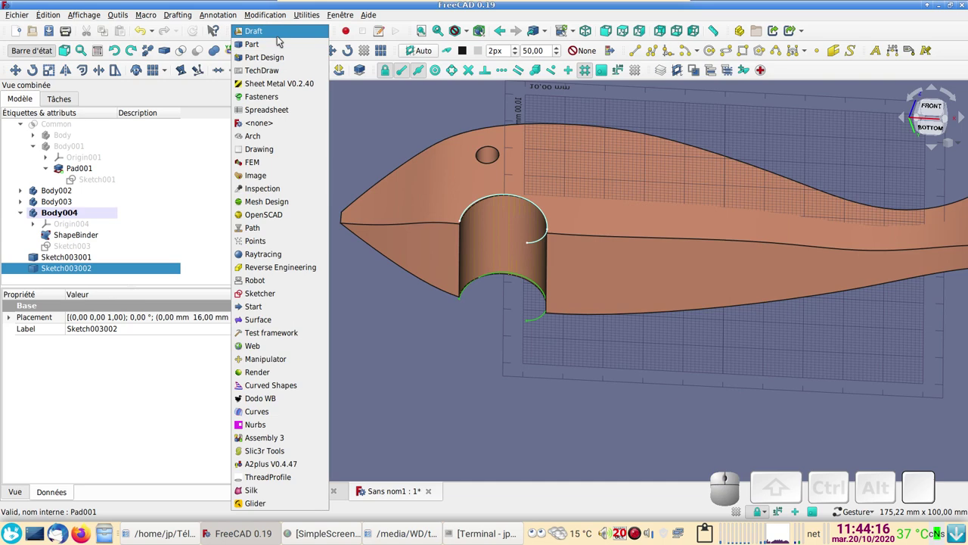
click(283, 46)
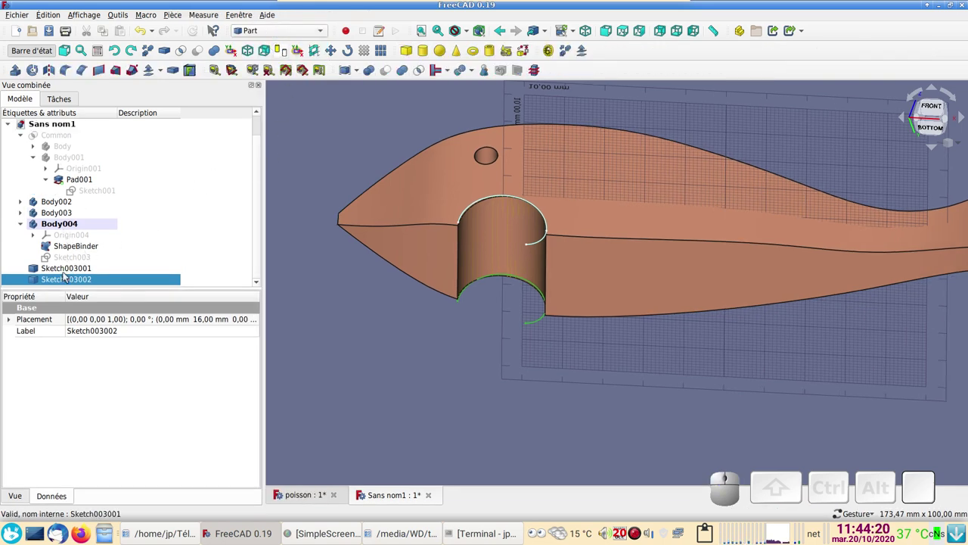
click(72, 272)
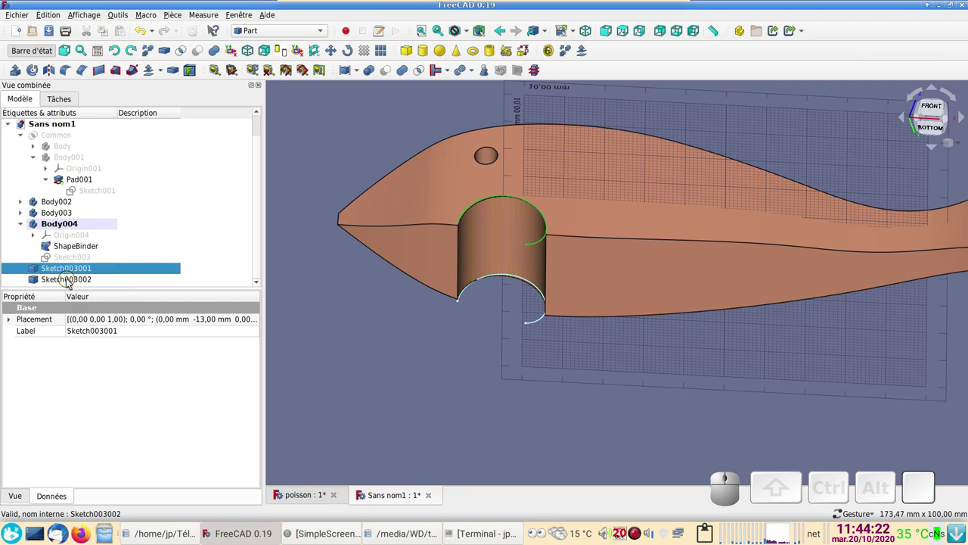
click(74, 282)
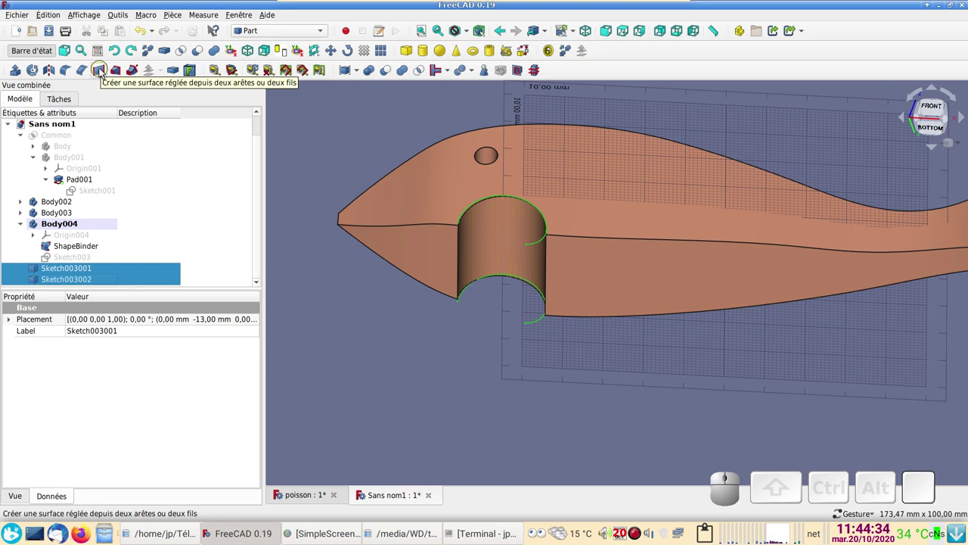
click(107, 72)
drag(684, 288, 245, 274)
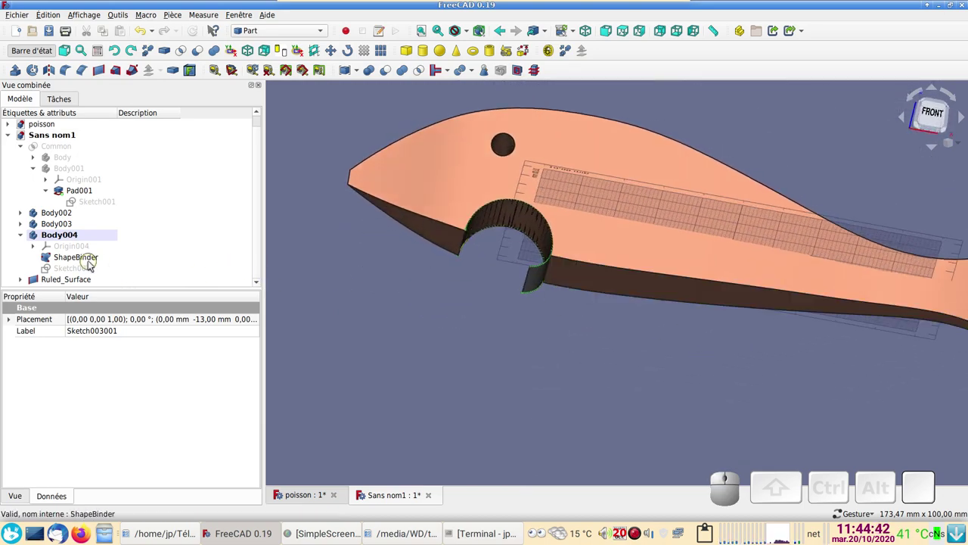
scroll(down, 3)
- Hide the ShapeBinder and select the Ruled_Surface in a close front view of the mouth
click(95, 256)
key(space)
click(78, 278)
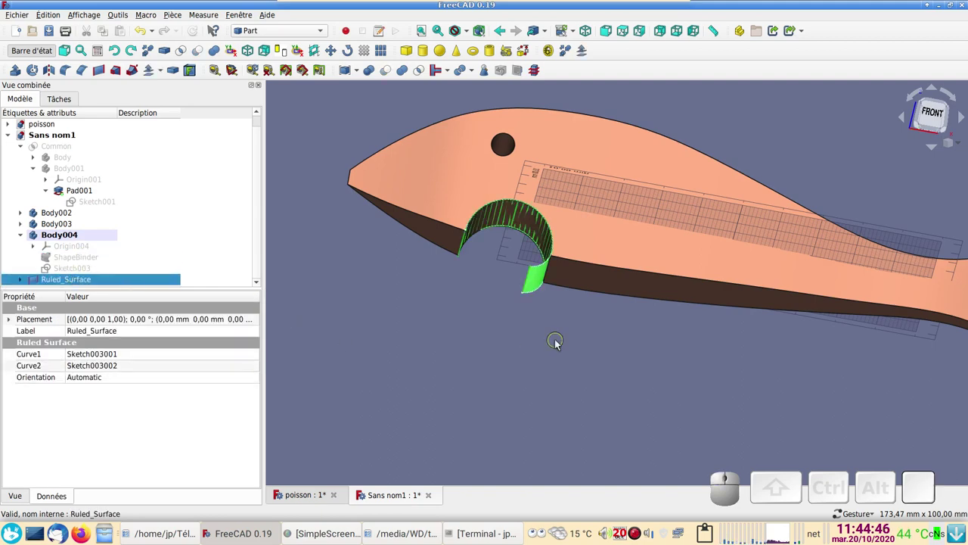
key(1)
scroll(up, 3)
drag(427, 352, 464, 336)
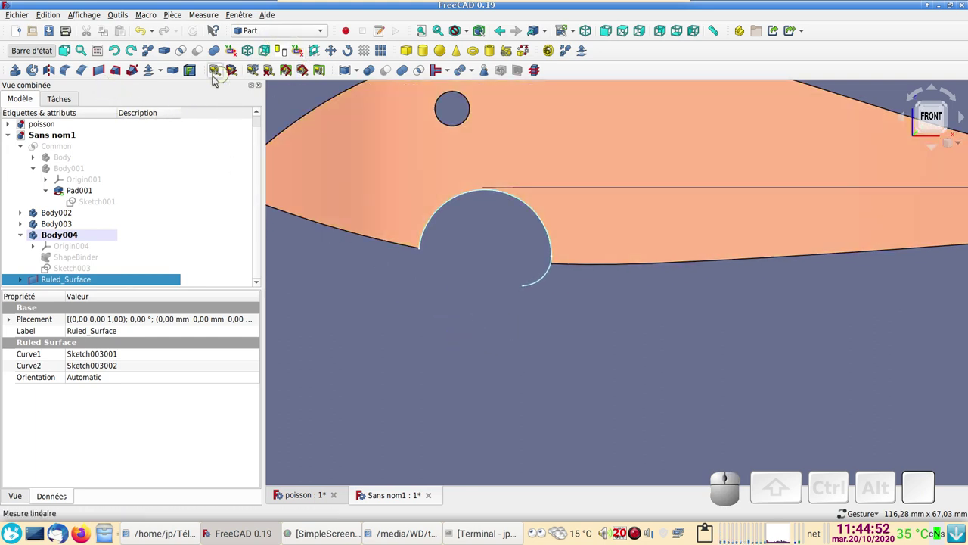
- Create a filled −1 mm 3D Offset of the Ruled_Surface, forming a solid lip
click(165, 74)
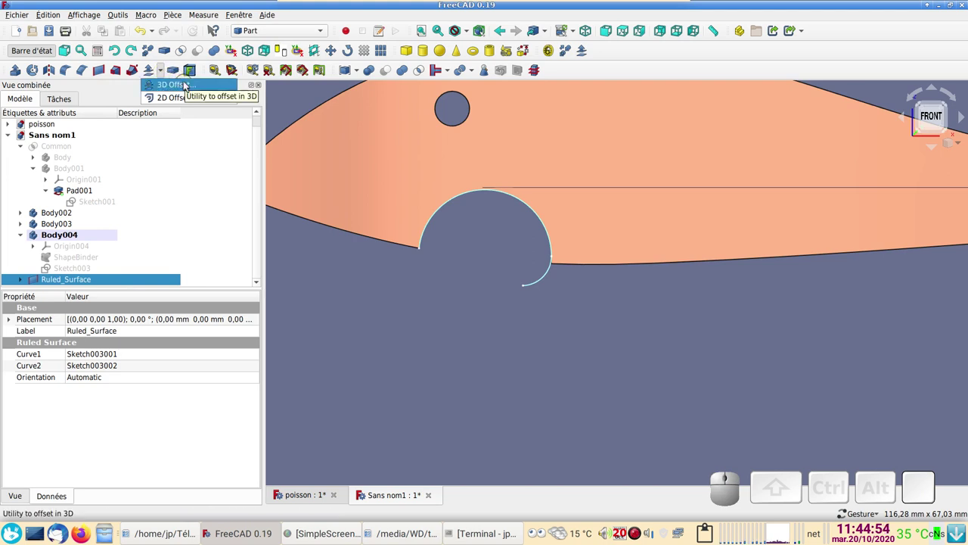
click(193, 84)
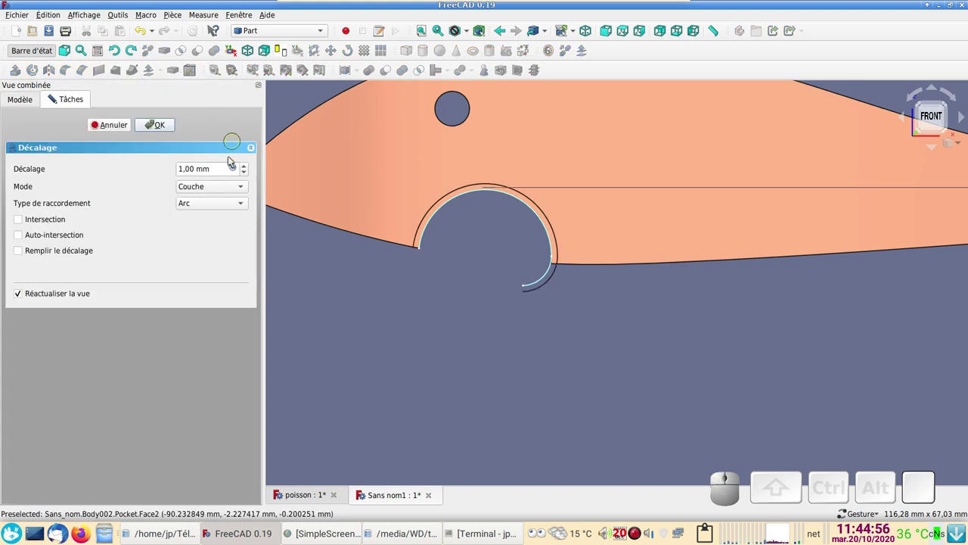
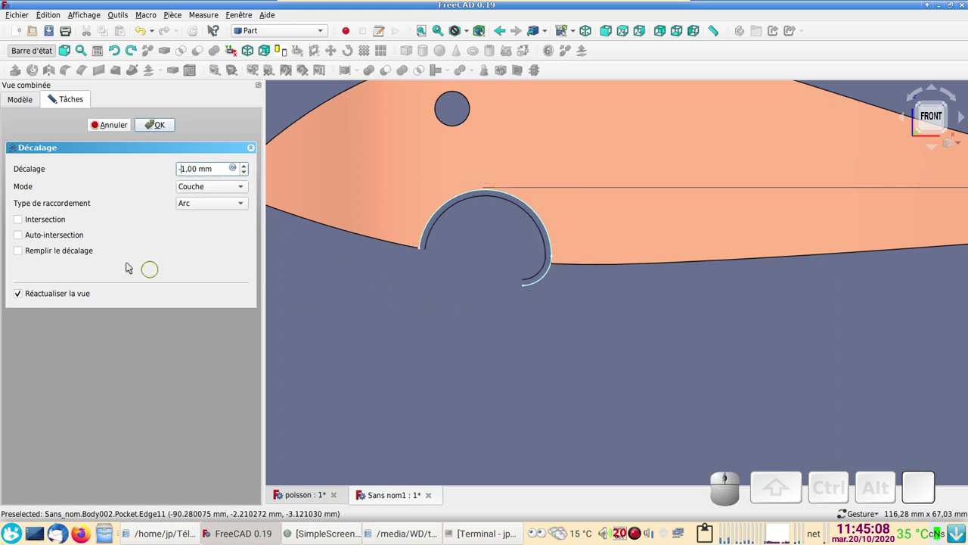
click(25, 254)
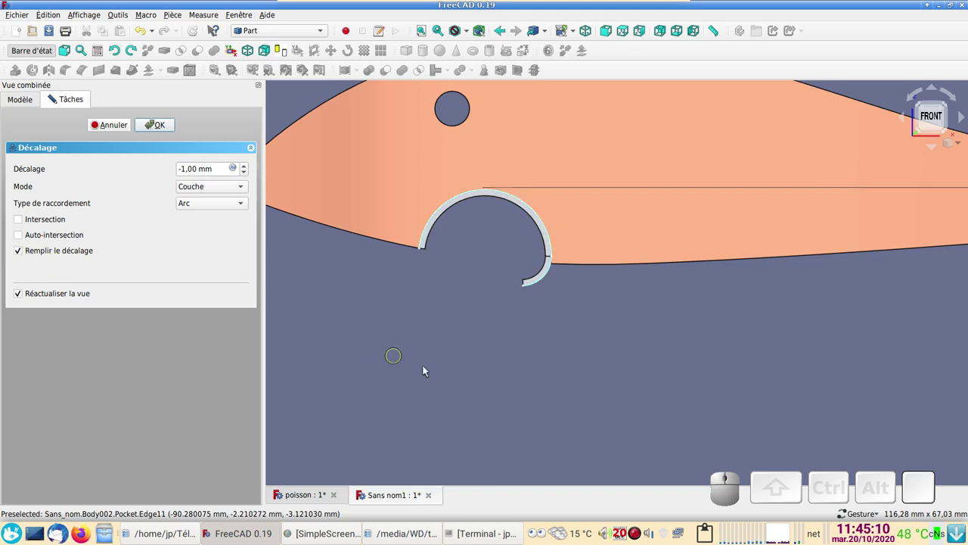
drag(503, 387, 573, 344)
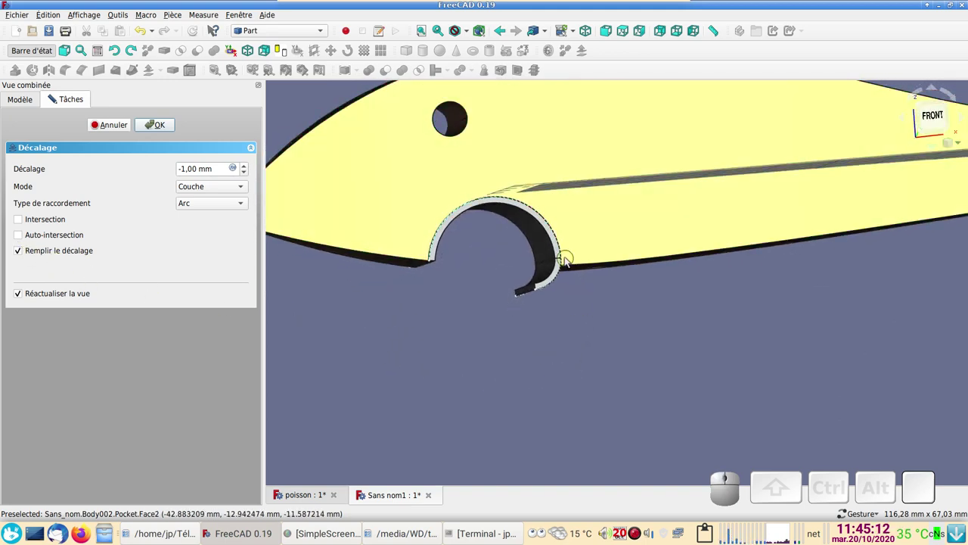
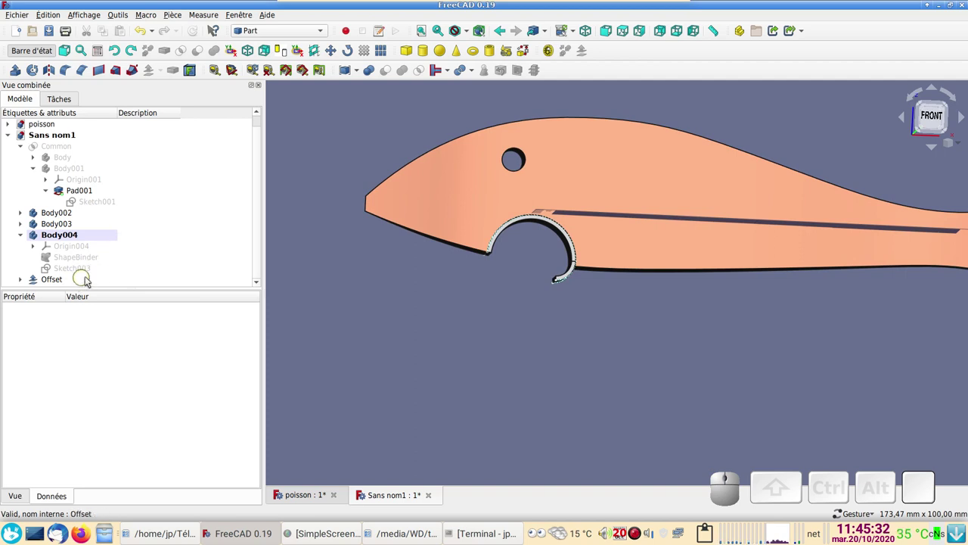
scroll(down, 3)
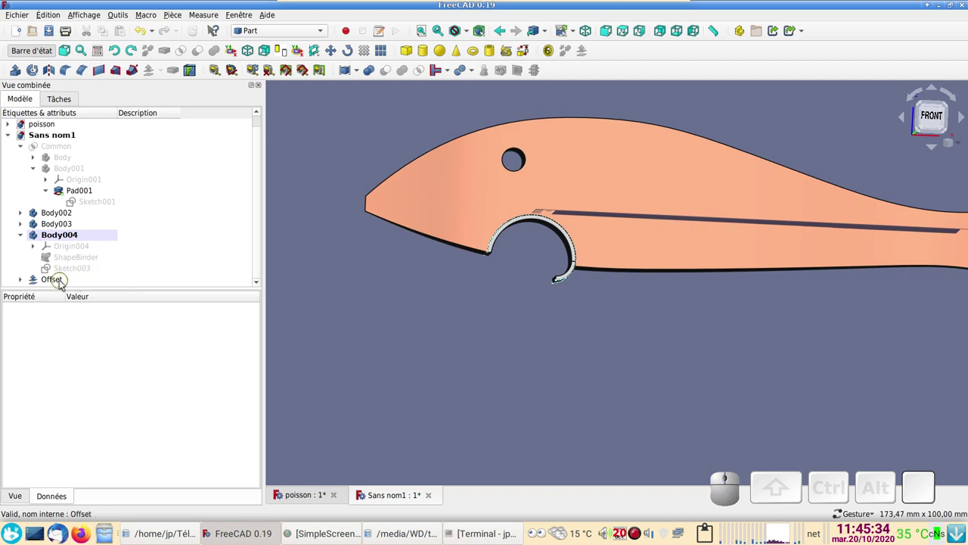
- Select the new Offset solid in the model tree
click(63, 284)
click(27, 237)
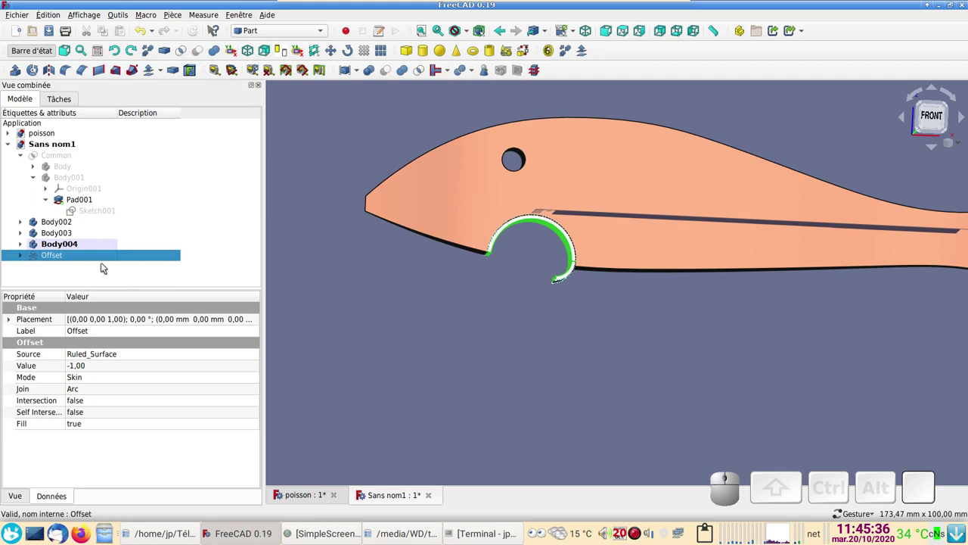
click(56, 260)
click(324, 304)
click(62, 257)
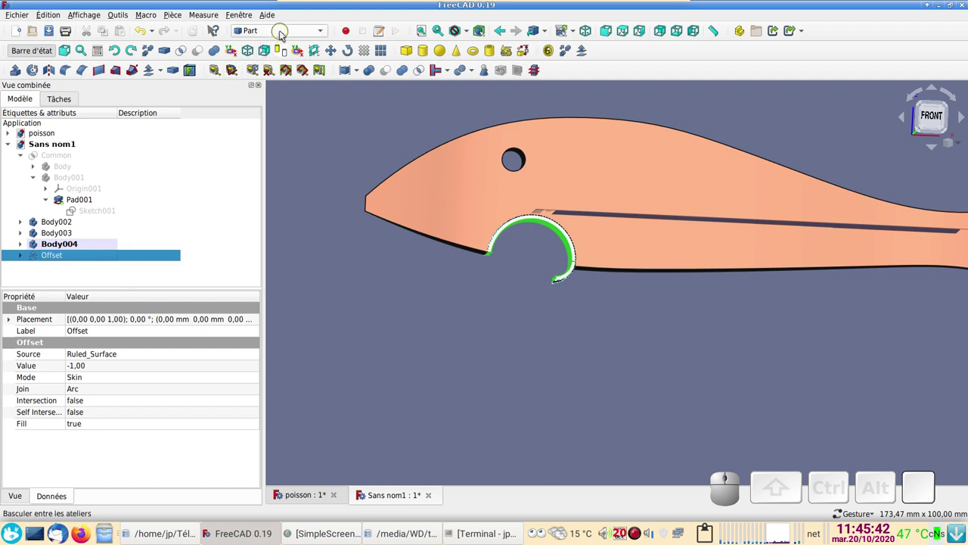
- In Part Design, attempt a datum plane on the Offset solid and cancel it
click(285, 33)
click(277, 43)
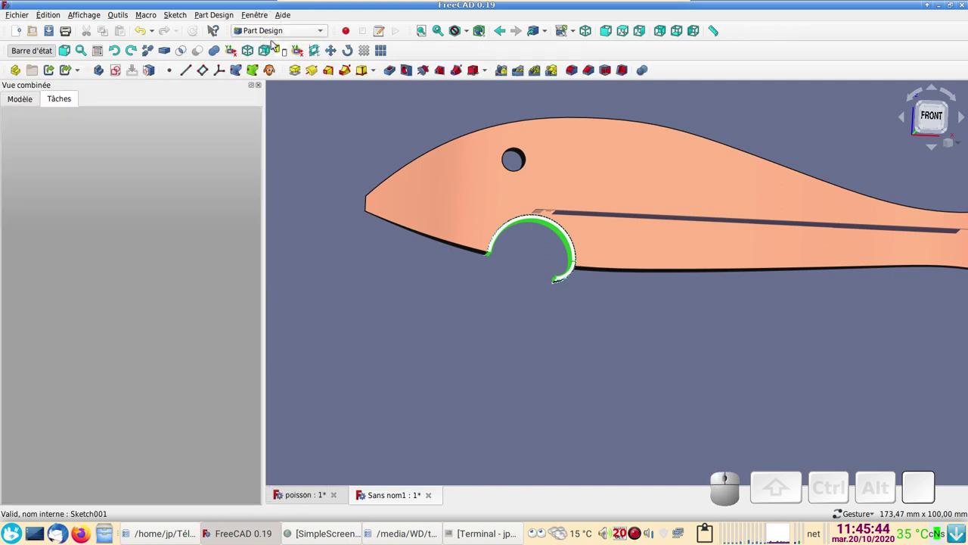
click(25, 102)
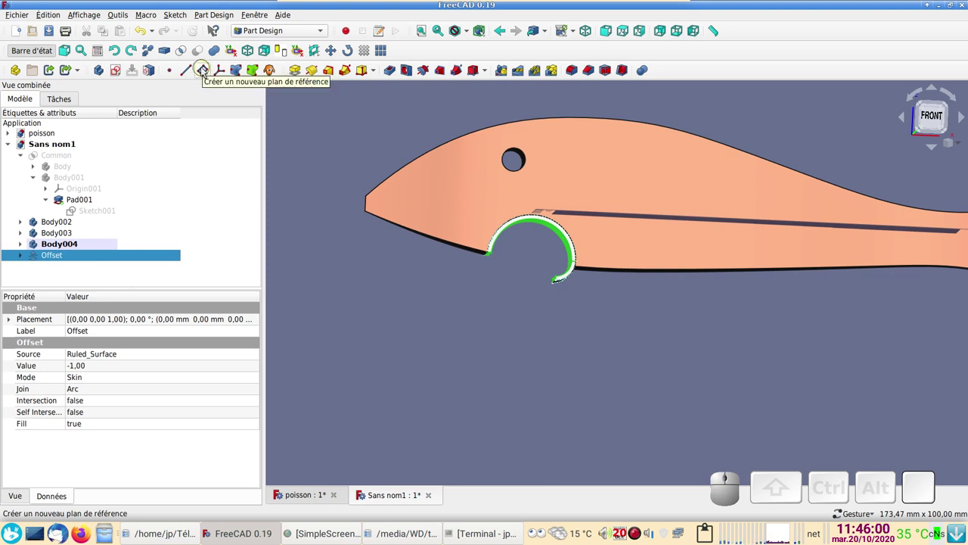
click(207, 71)
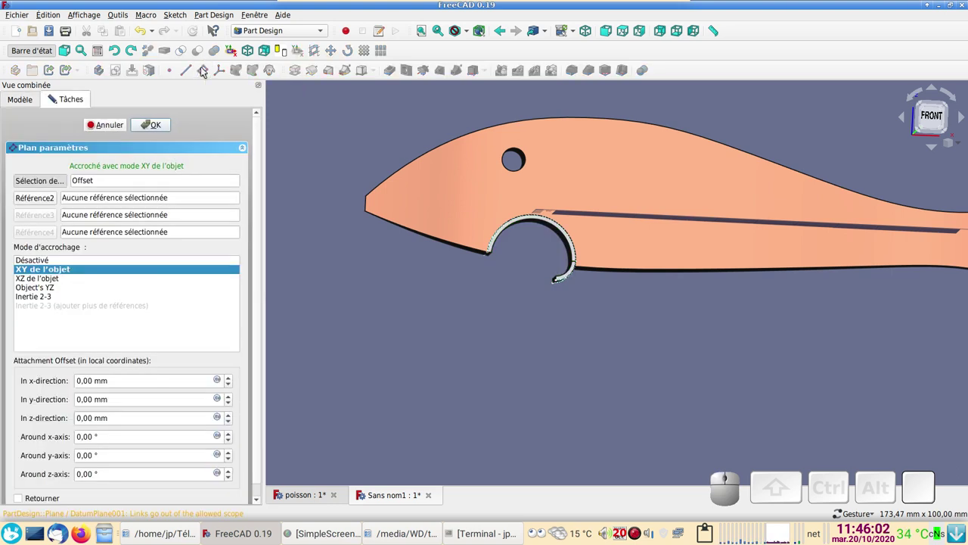
click(161, 124)
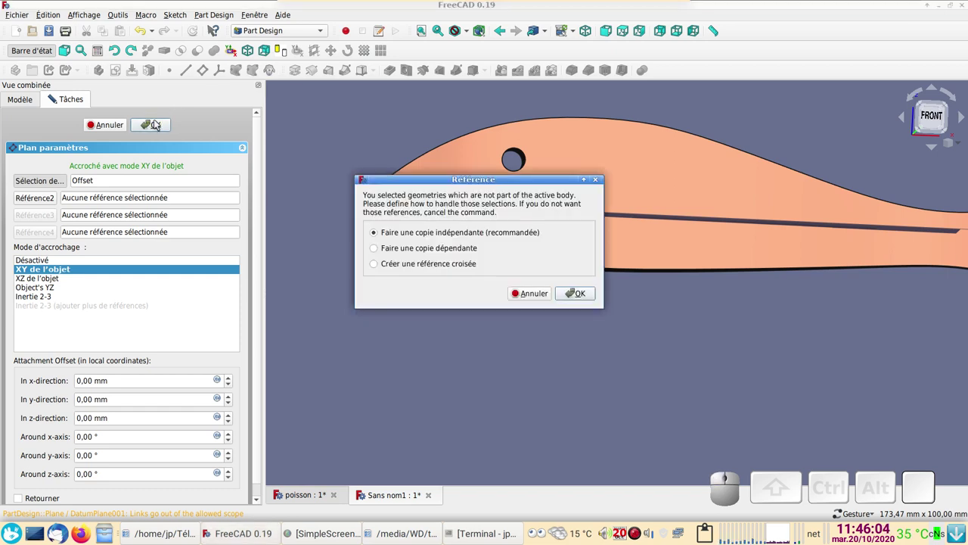
click(544, 293)
click(510, 326)
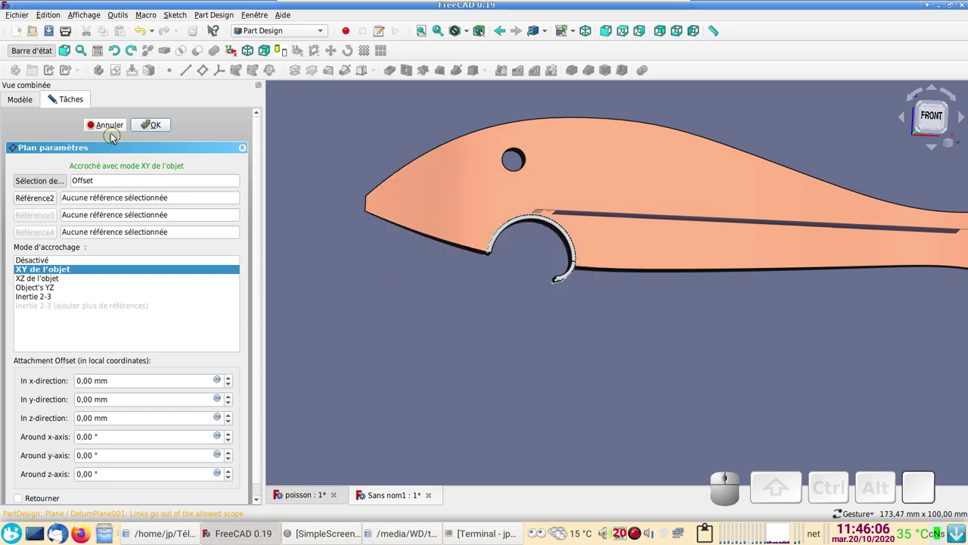
click(114, 128)
click(392, 322)
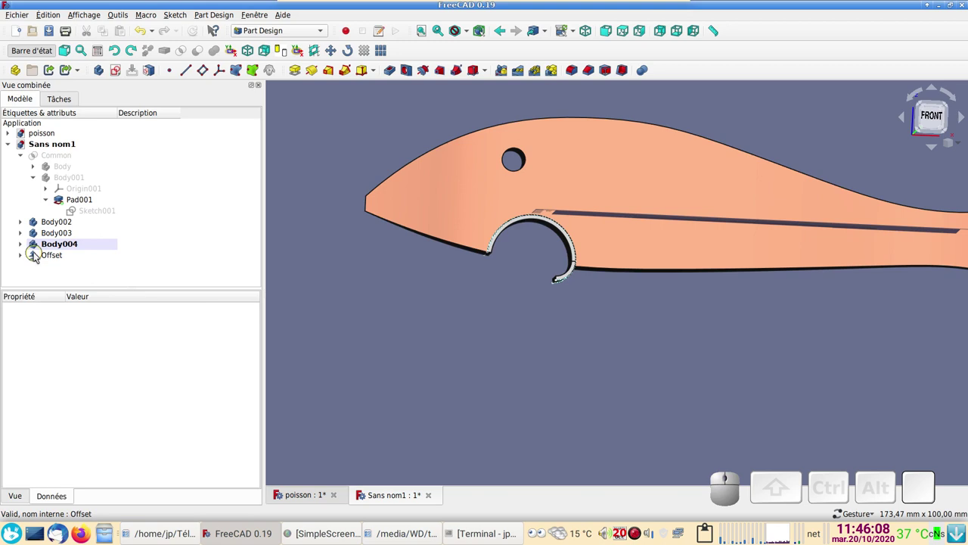
- Attempt a second datum plane on the Offset solid and cancel it again
click(42, 256)
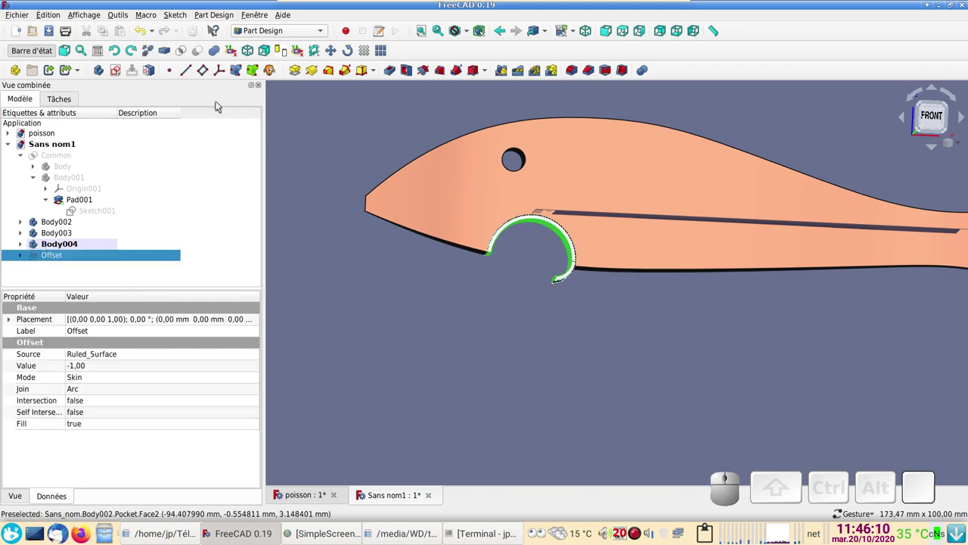
click(206, 73)
click(159, 127)
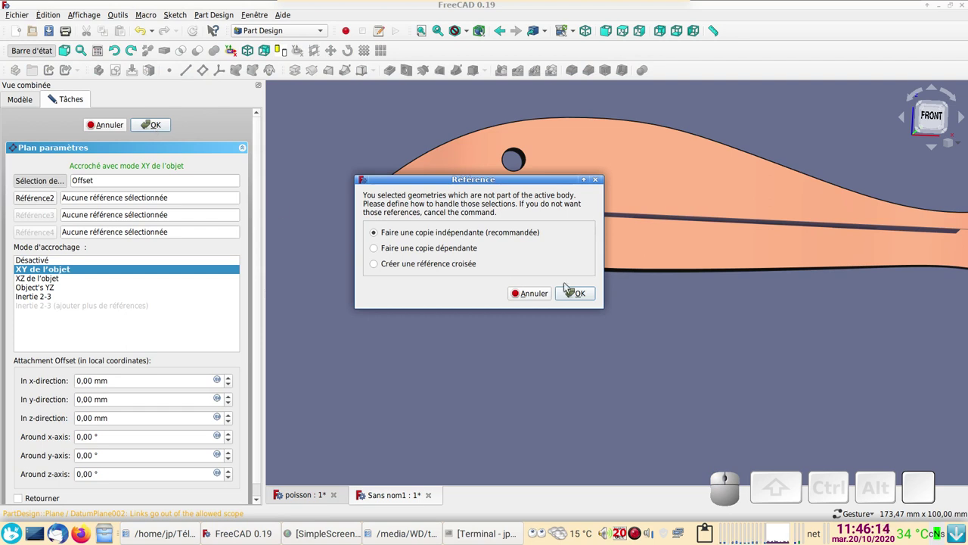
click(544, 295)
click(560, 314)
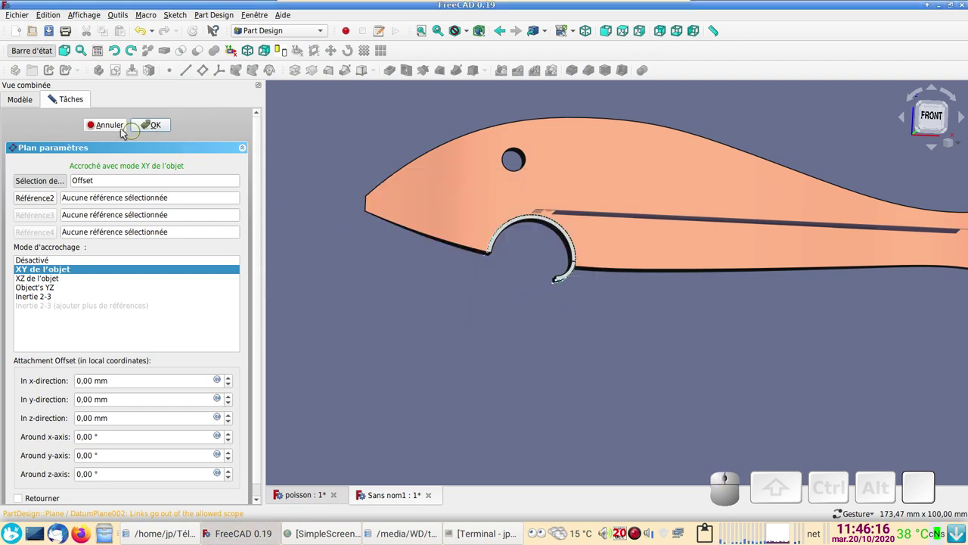
click(115, 130)
click(380, 344)
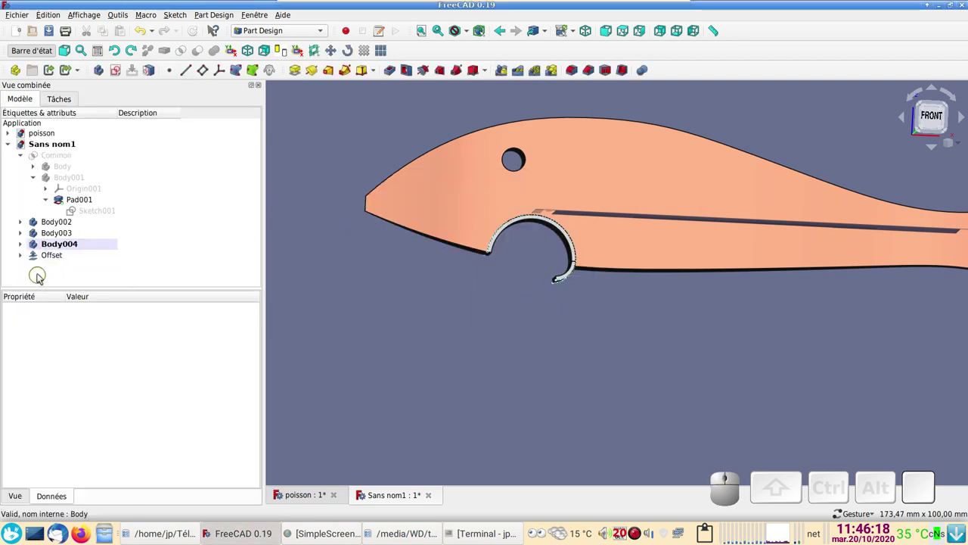
- Delete Body004 with its shape binder, sketch and datum planes, keeping the Offset skin
click(69, 259)
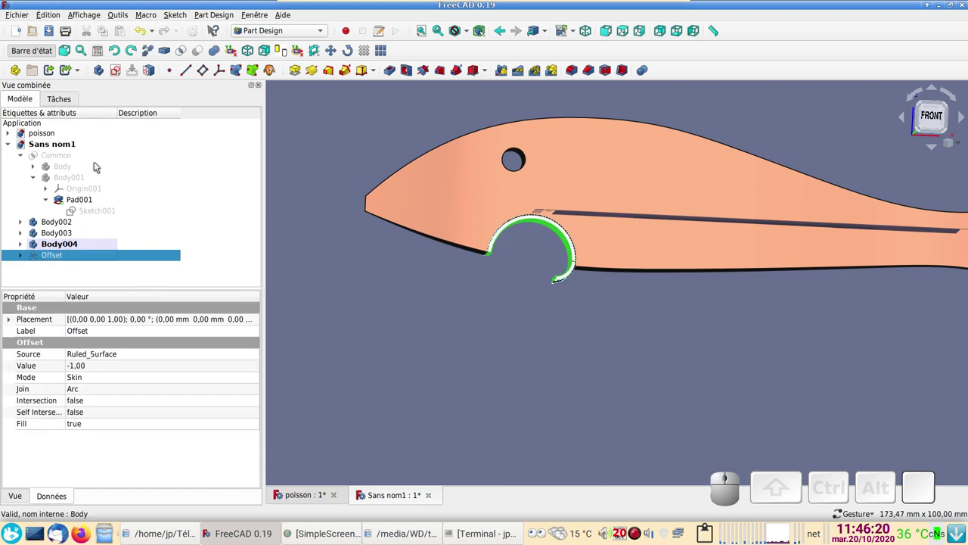
click(28, 246)
scroll(down, 3)
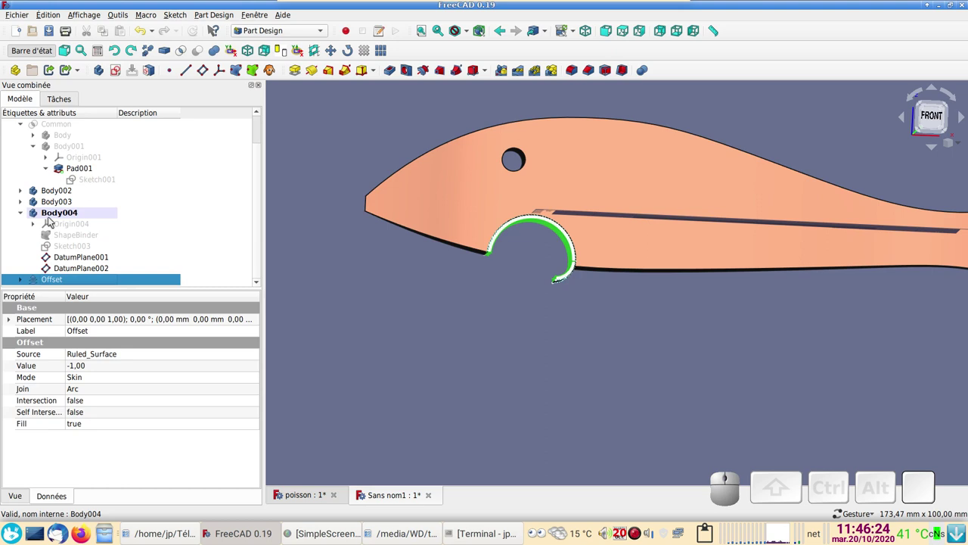
click(58, 213)
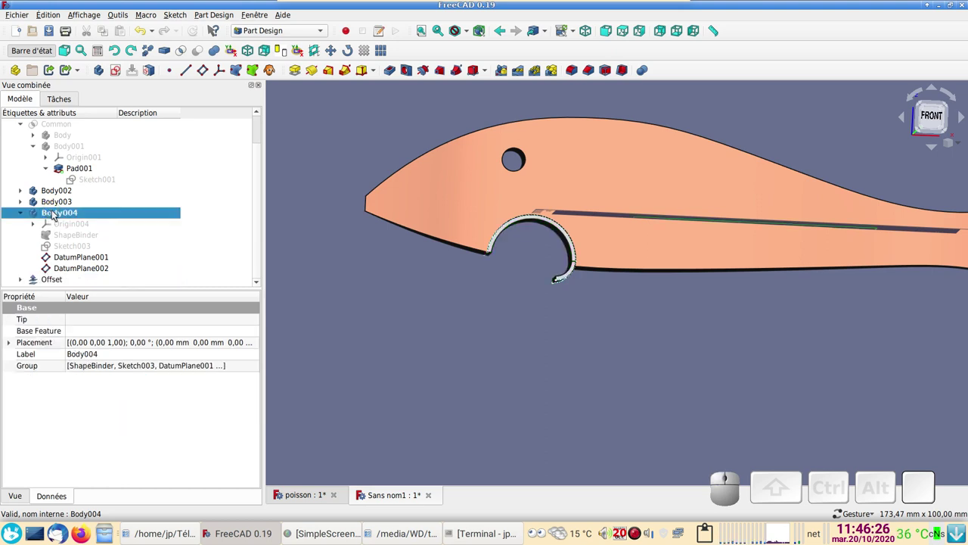
key(Delete)
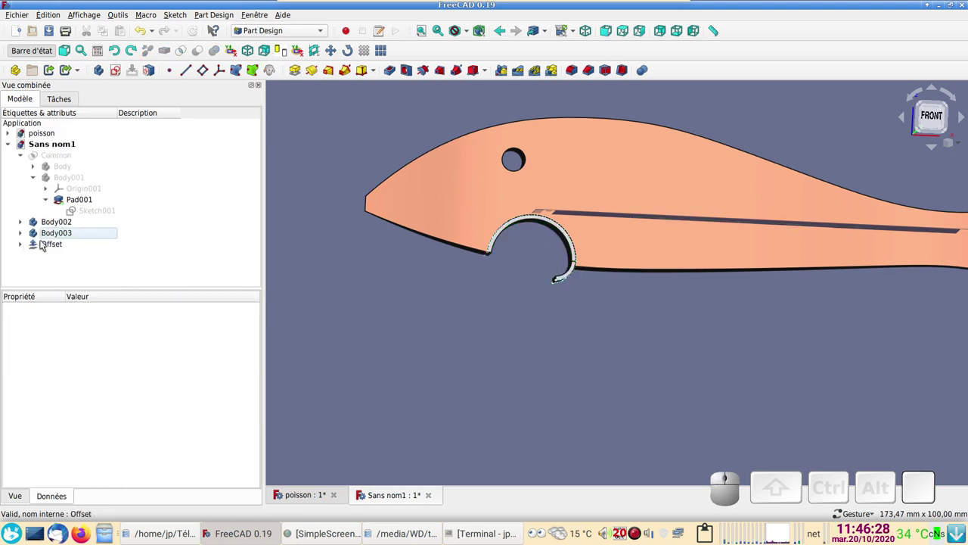
click(46, 248)
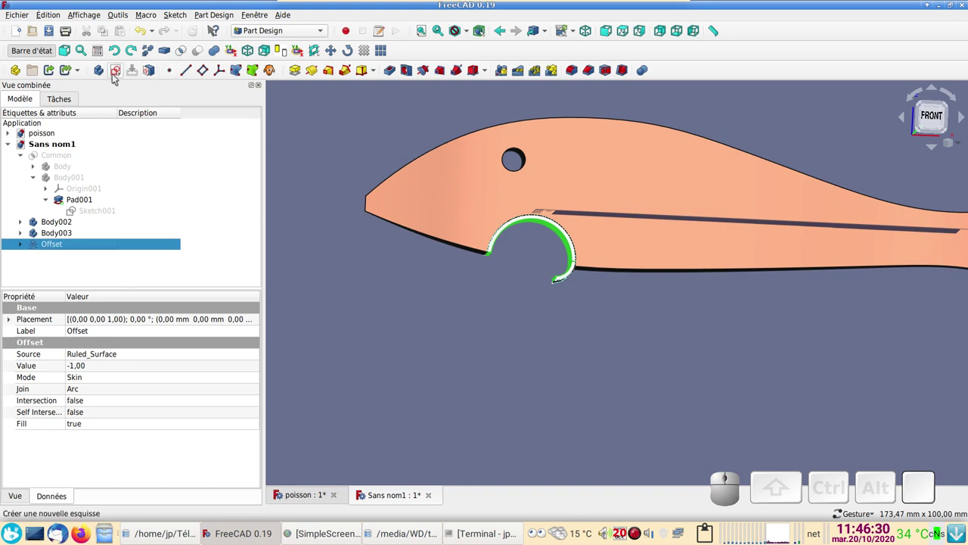
- Create a new Body004 based on the Offset skin, with BaseFeature001
click(104, 74)
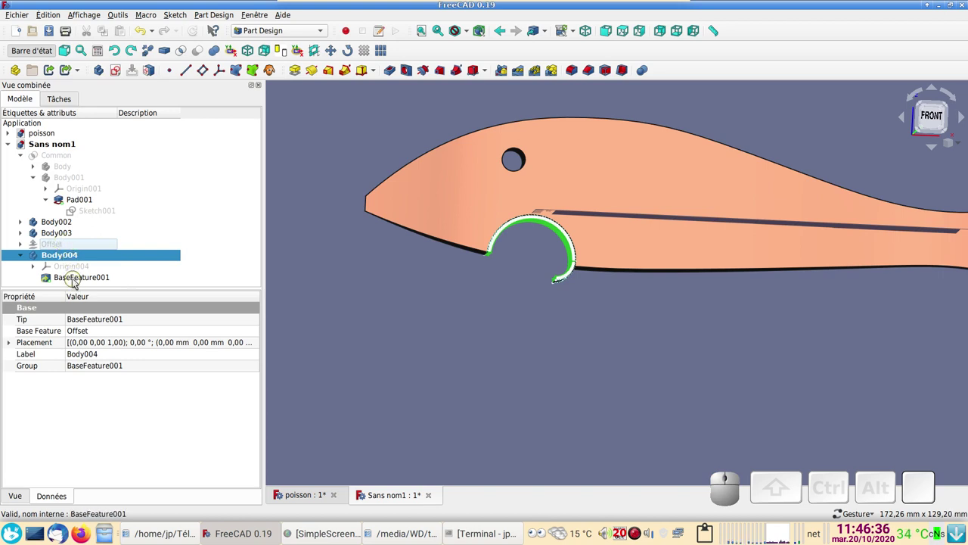
click(99, 280)
drag(464, 332, 448, 333)
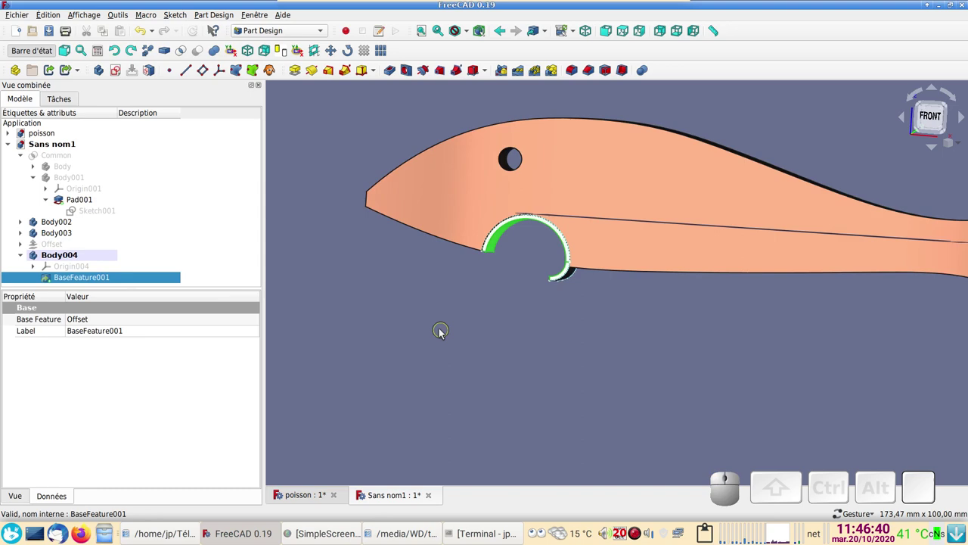
key(1)
- Attach DatumPlane001 to BaseFeature001 in ObjectXY mode and select it
click(208, 75)
click(163, 124)
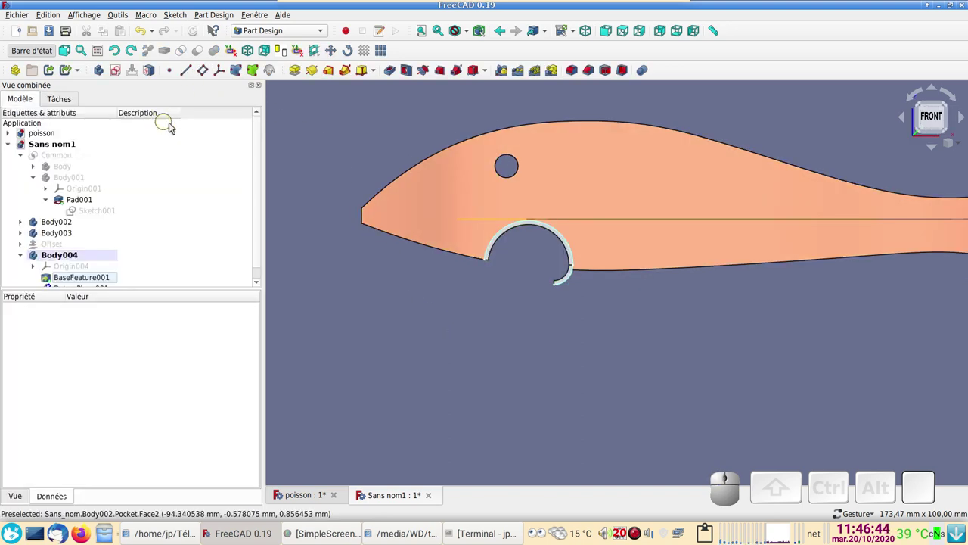
drag(562, 361, 538, 352)
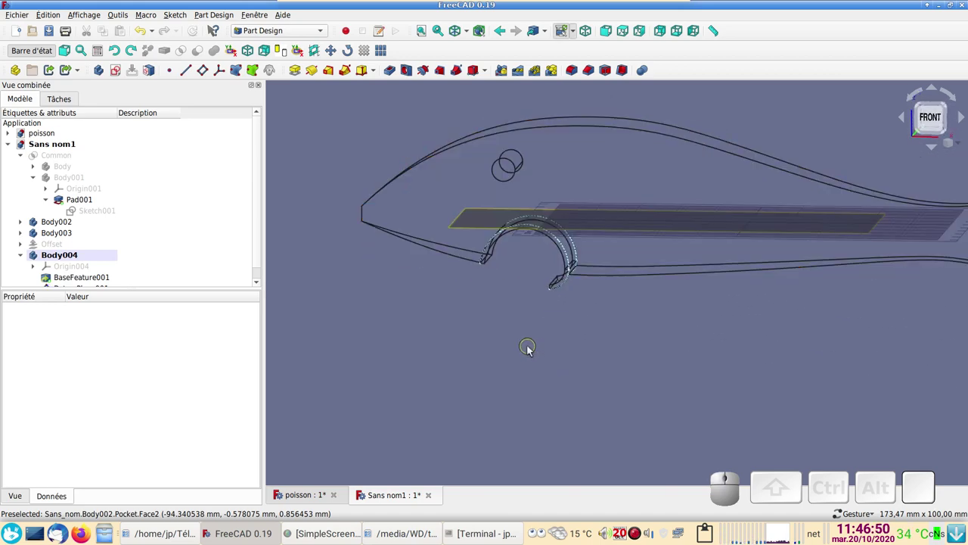
key(KP_1)
scroll(up, 3)
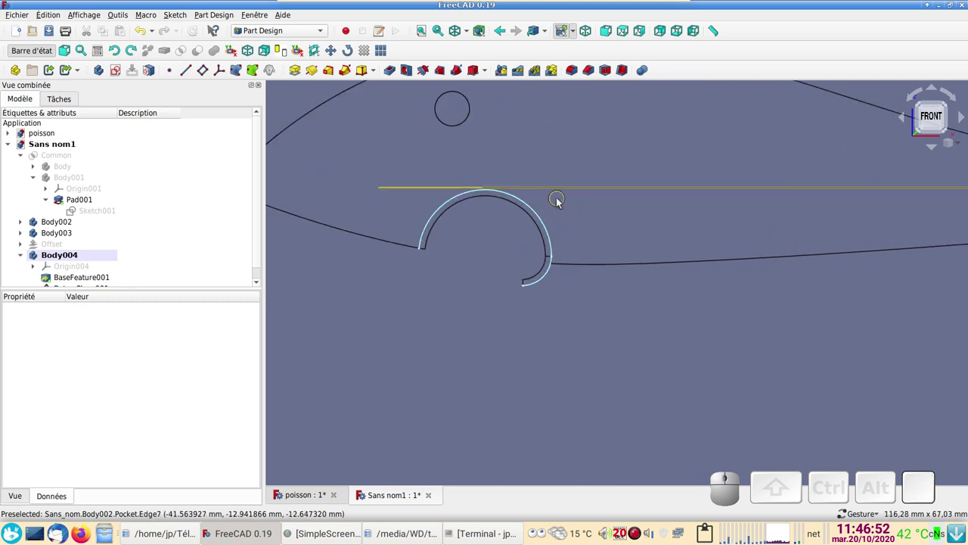
scroll(down, 3)
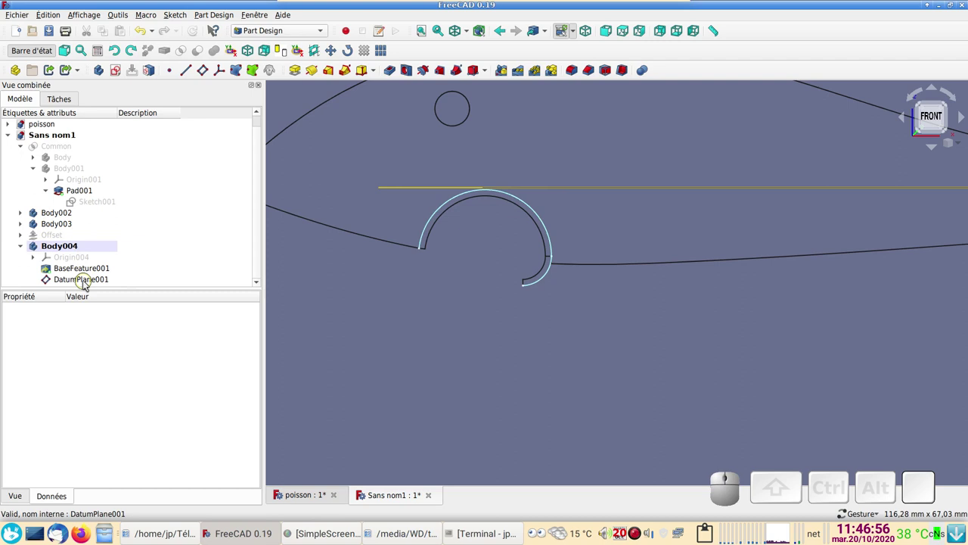
click(90, 284)
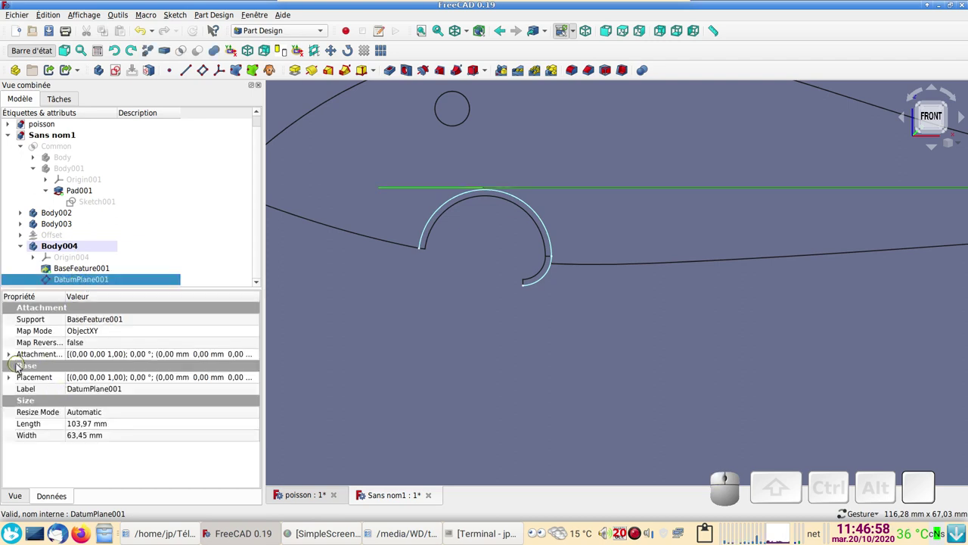
- Set DatumPlane001's attachment position z to −2 mm
click(12, 359)
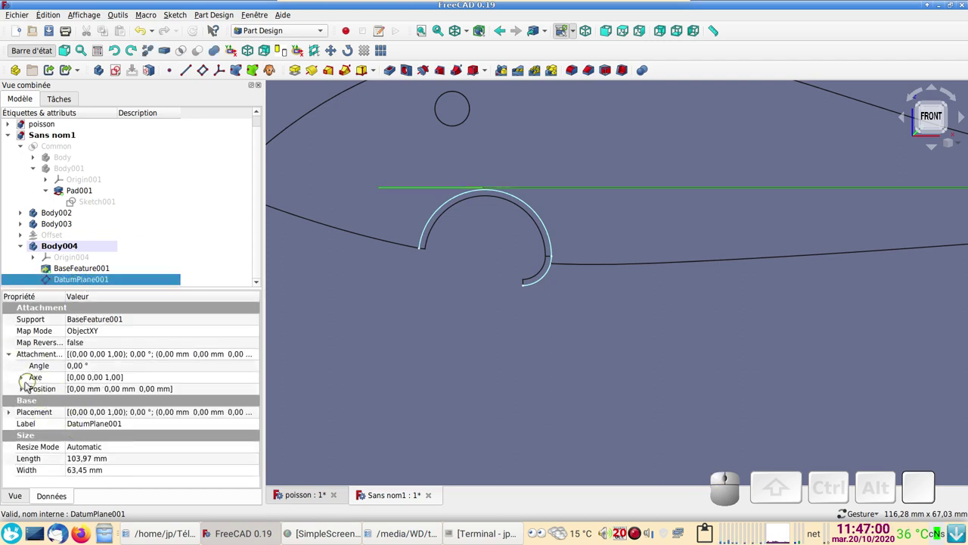
click(28, 389)
click(95, 423)
scroll(down, 3)
scroll(up, 3)
scroll(down, 3)
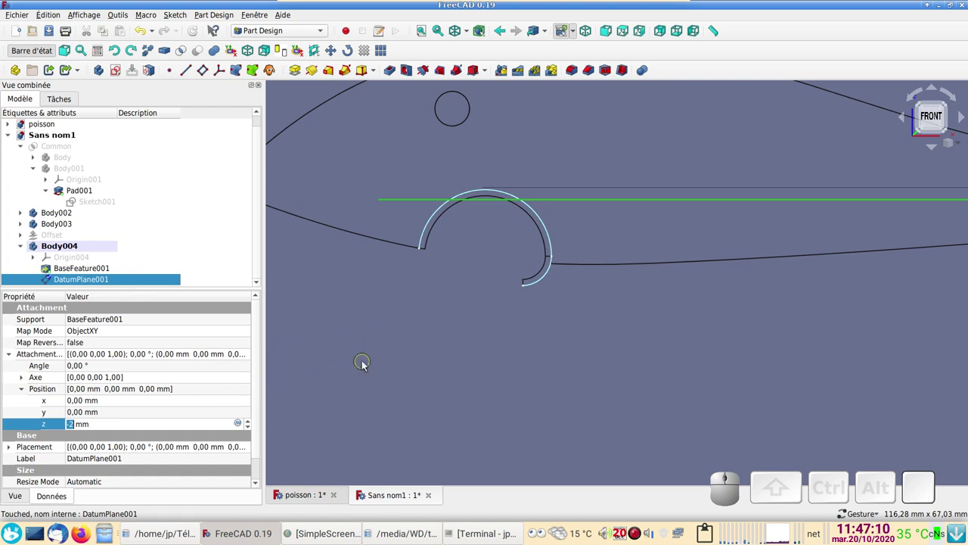
click(369, 365)
drag(528, 390, 447, 386)
key(5)
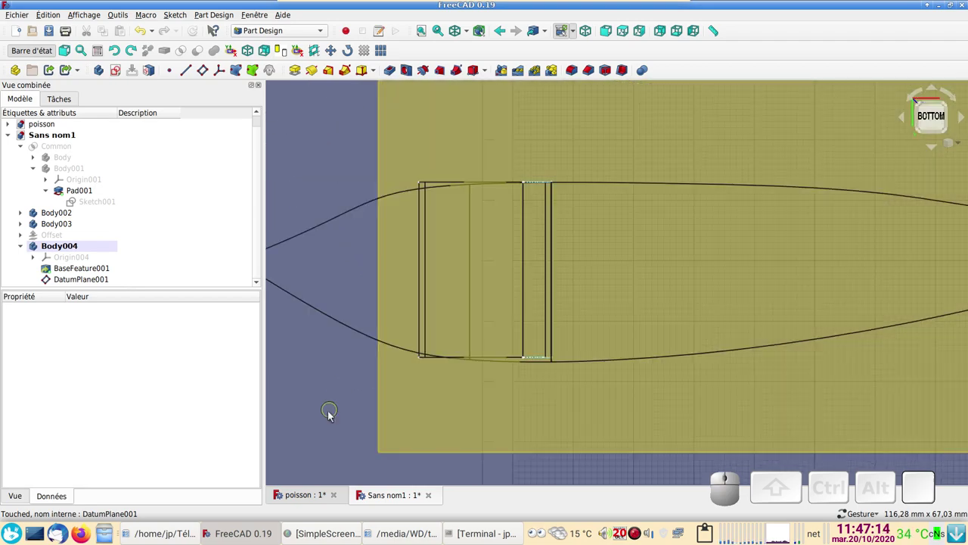
scroll(down, 3)
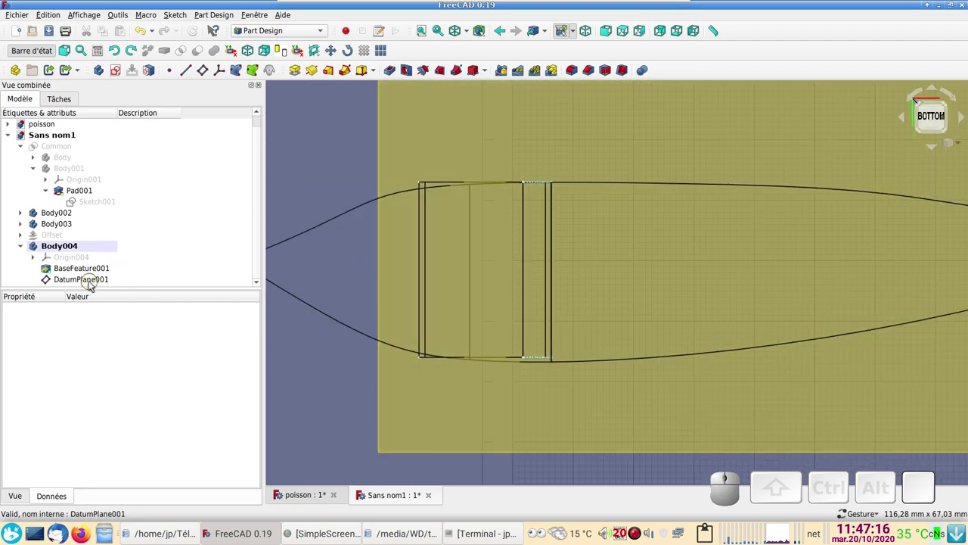
- Create an empty sketch on the datum plane and close it
click(86, 281)
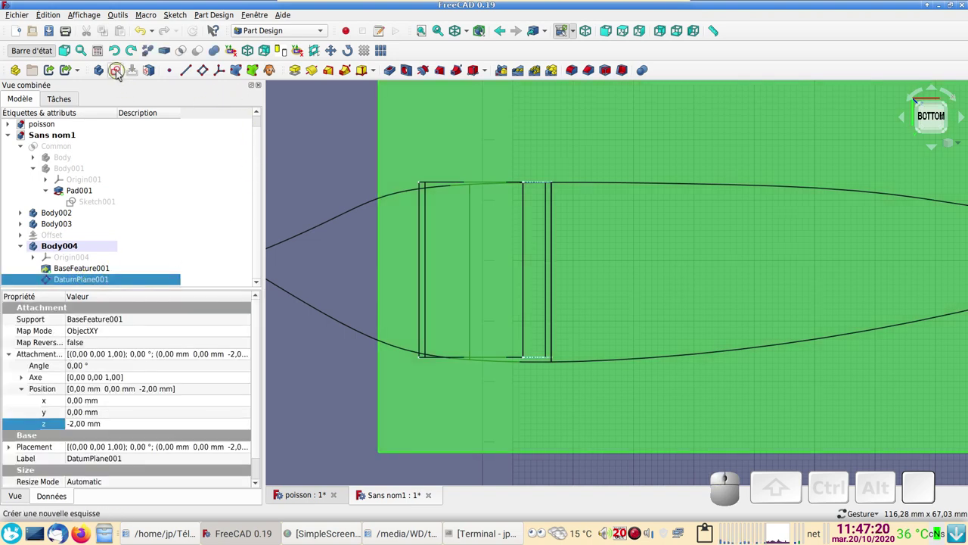
click(119, 74)
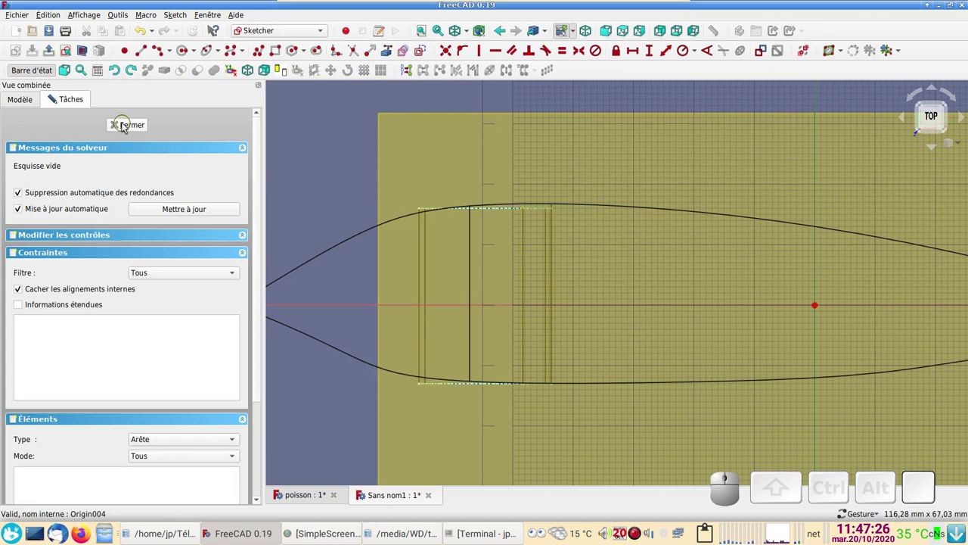
click(126, 127)
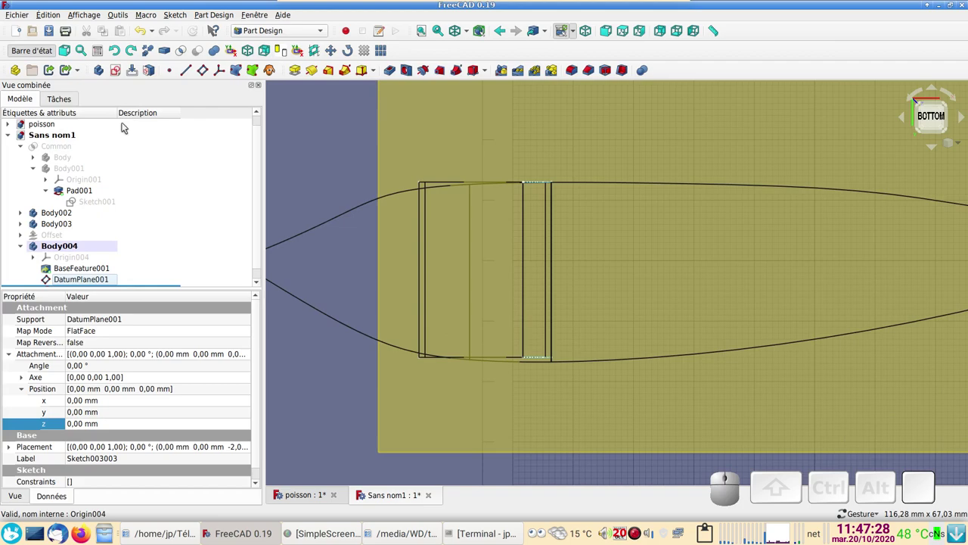
drag(646, 411, 175, 240)
- Set DatumPlane001's Map Reversed to true to flip its orientation
click(101, 282)
scroll(down, 3)
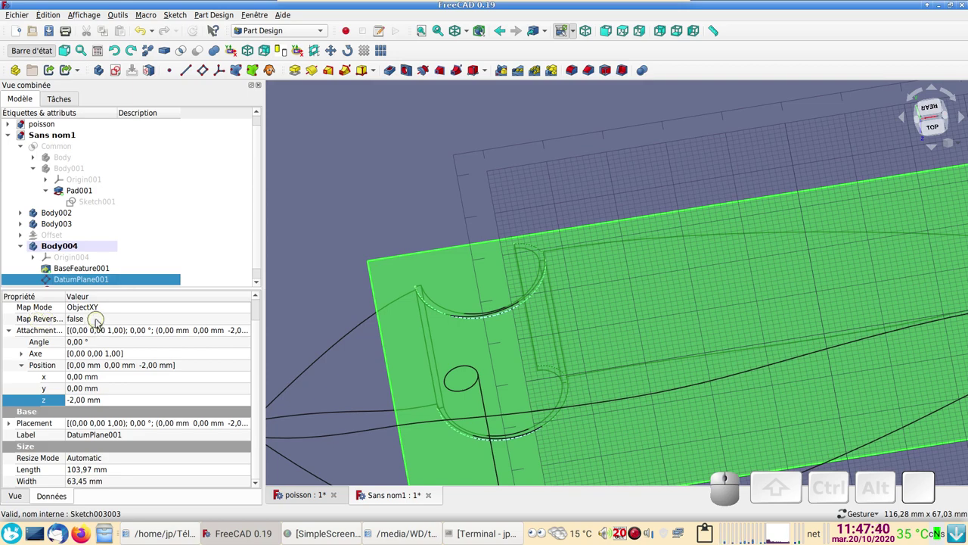
click(103, 323)
click(103, 321)
click(103, 333)
click(313, 297)
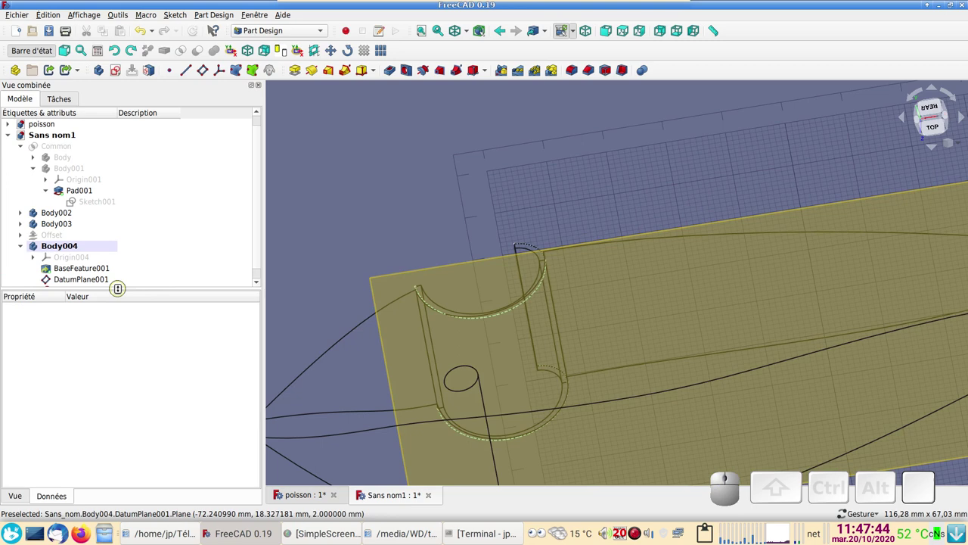
scroll(down, 3)
click(84, 283)
key(Delete)
click(84, 279)
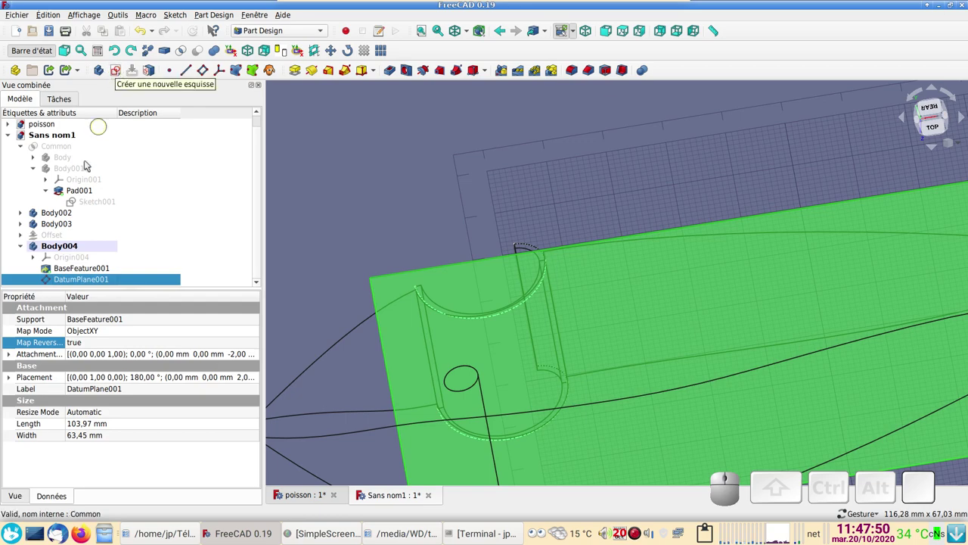
- Sketch a circle near the mouth lip and set its radius constraint to 1.5 mm
click(118, 76)
scroll(down, 3)
drag(678, 404, 507, 391)
scroll(up, 3)
drag(602, 455, 667, 417)
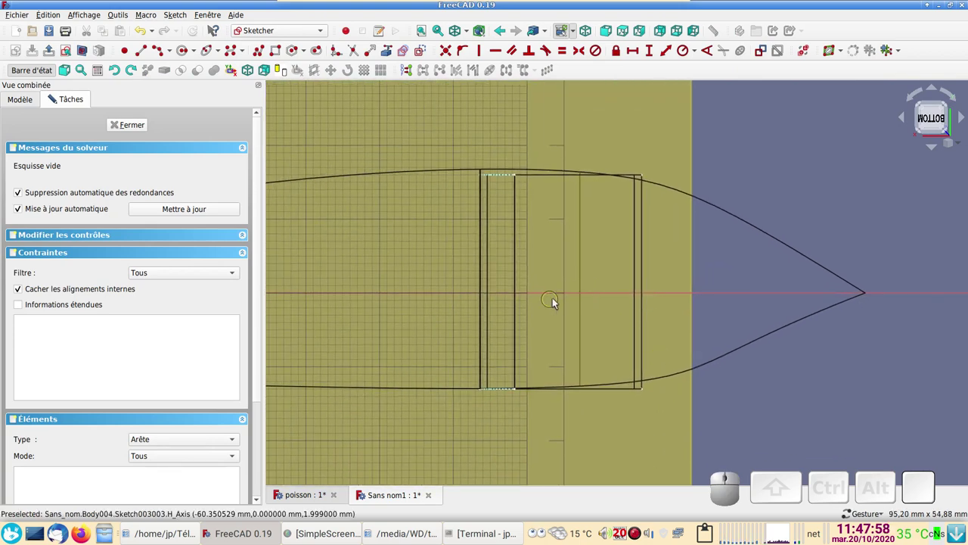
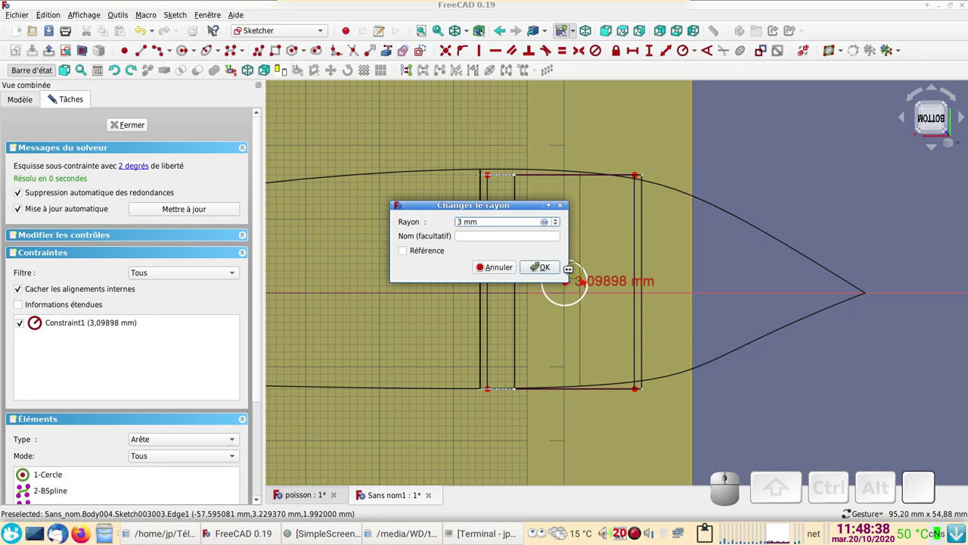
click(547, 270)
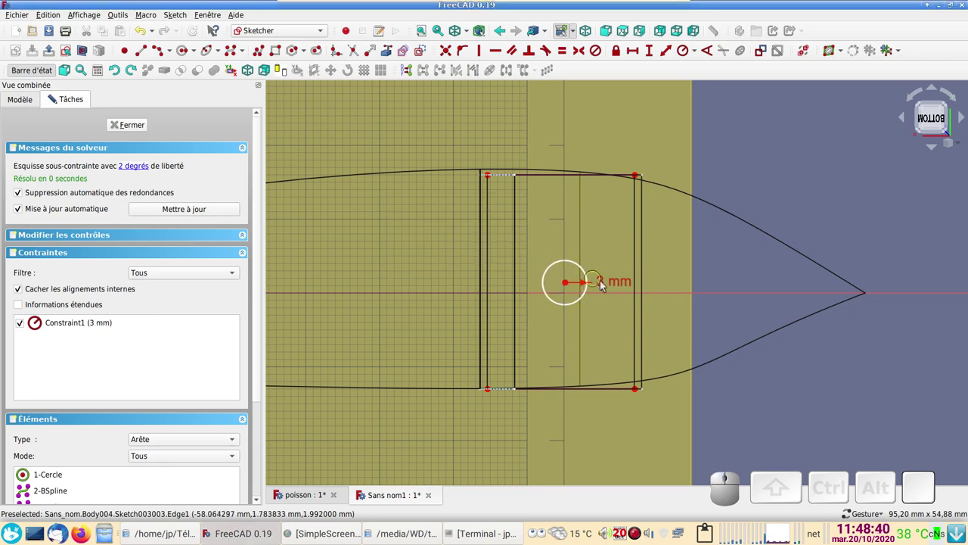
click(605, 287)
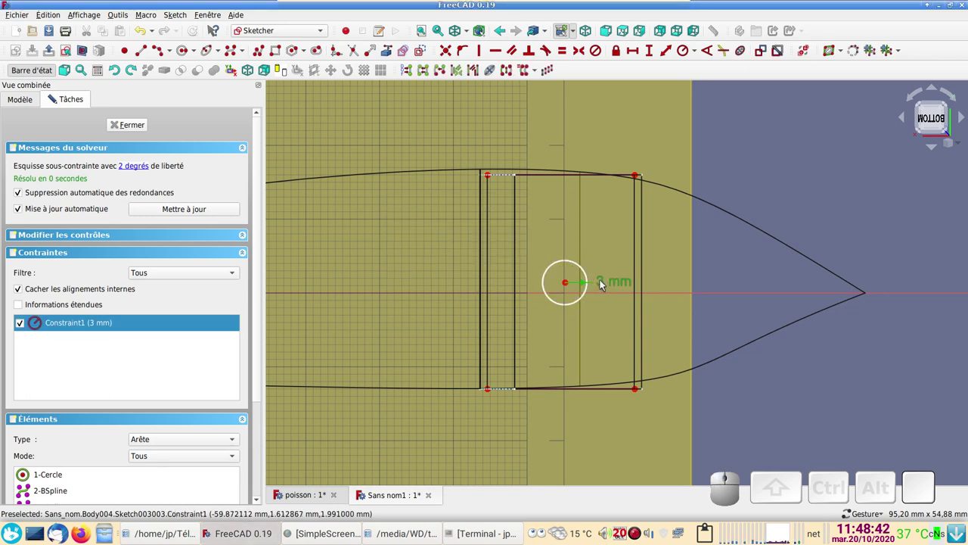
click(604, 285)
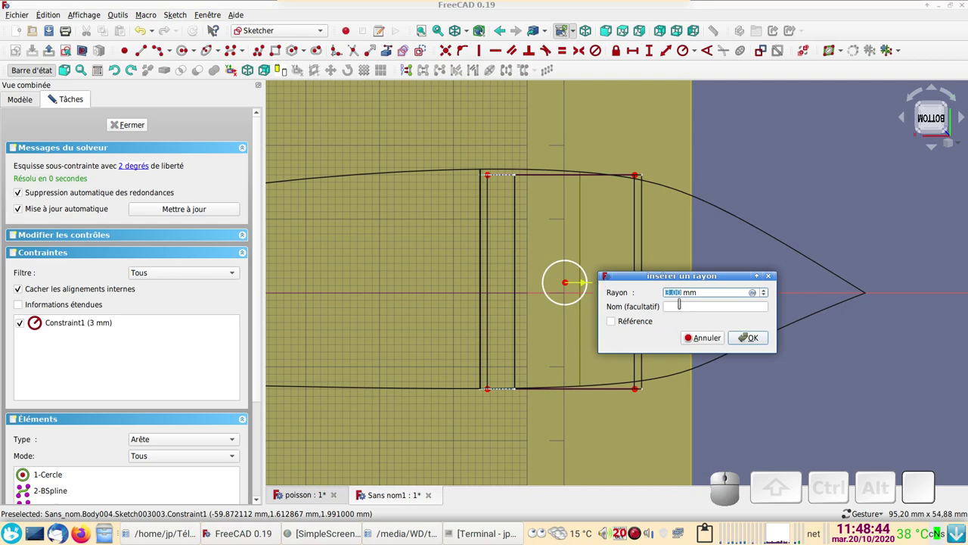
key(Return)
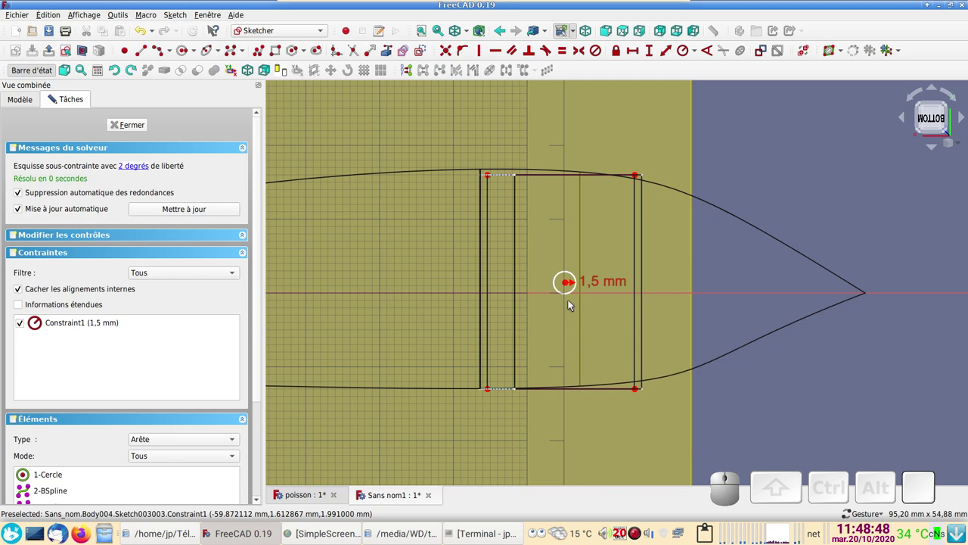
- Constrain the circle's centre symmetric between the lip's upper-right and lower-left corner points
click(642, 177)
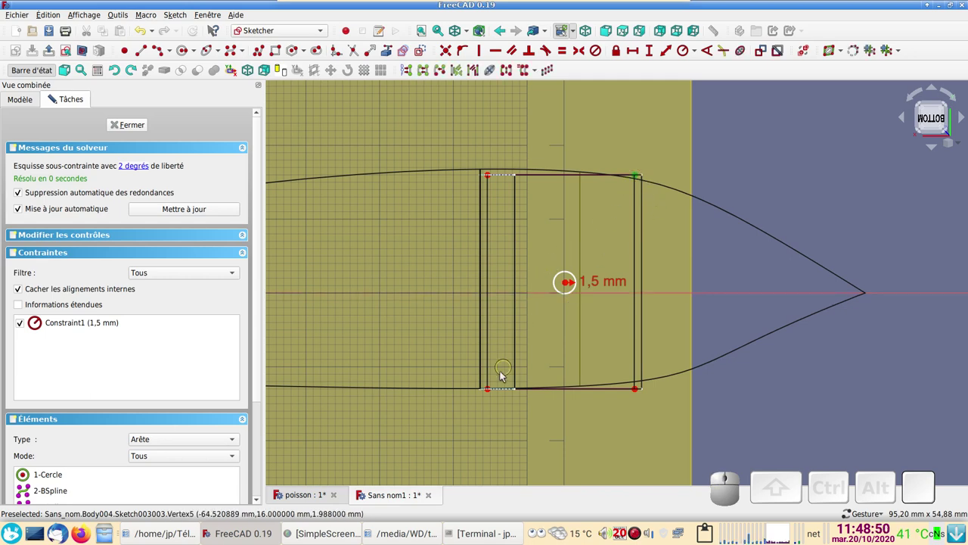
click(493, 391)
click(573, 285)
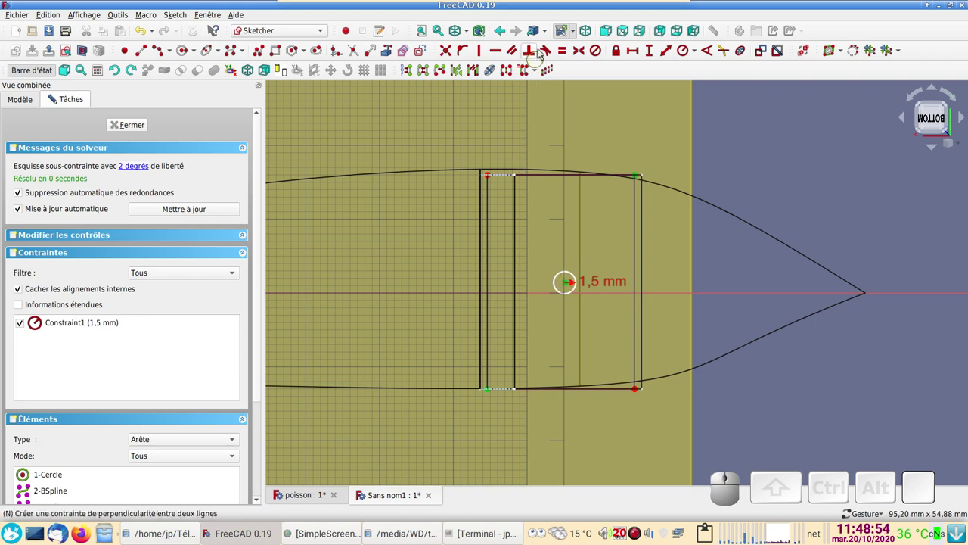
click(581, 48)
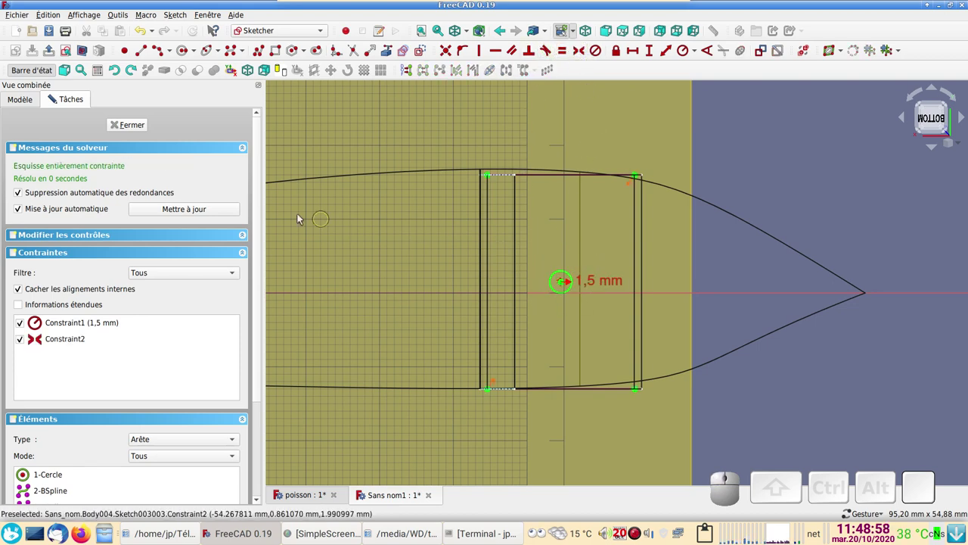
- Hide DatumPlane001 and orbit the fish to face the mouth lip with the hole sketch
click(141, 130)
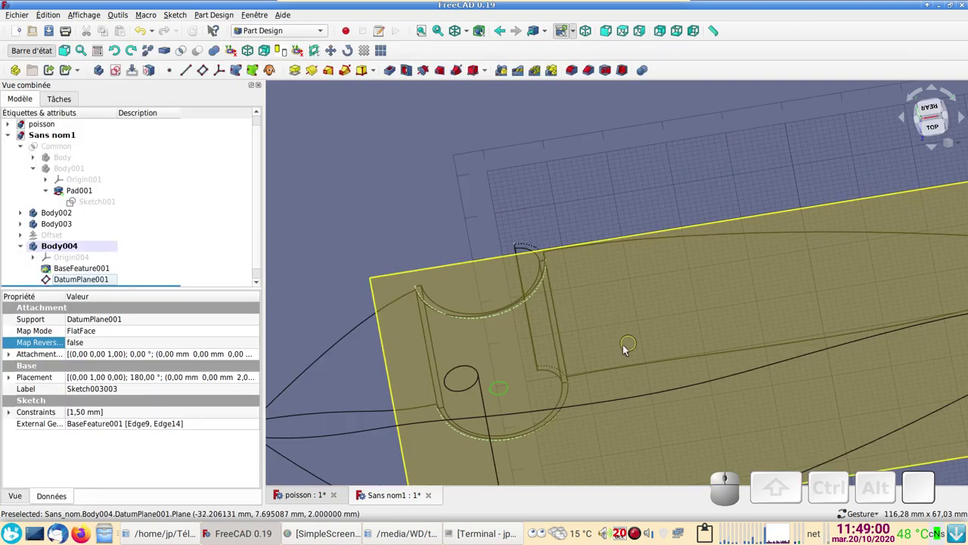
drag(608, 322, 519, 376)
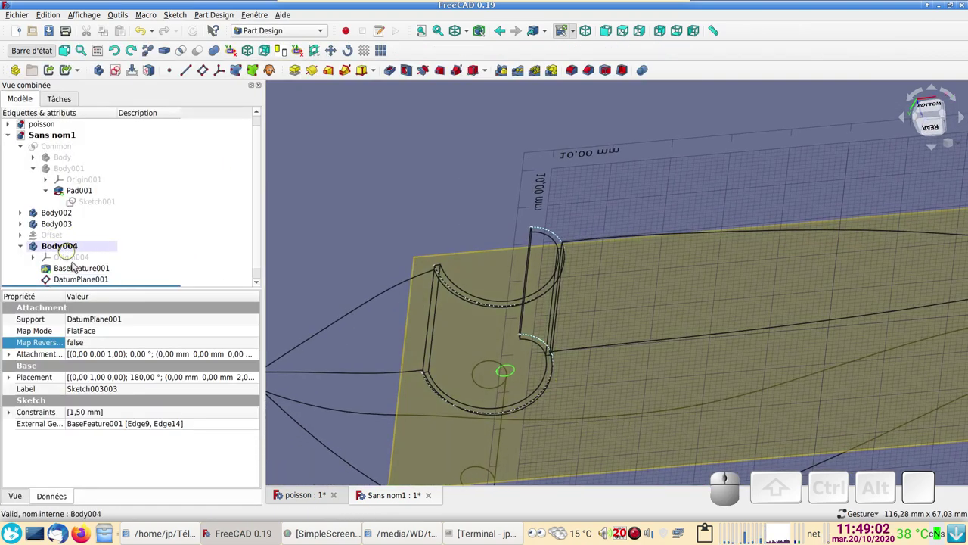
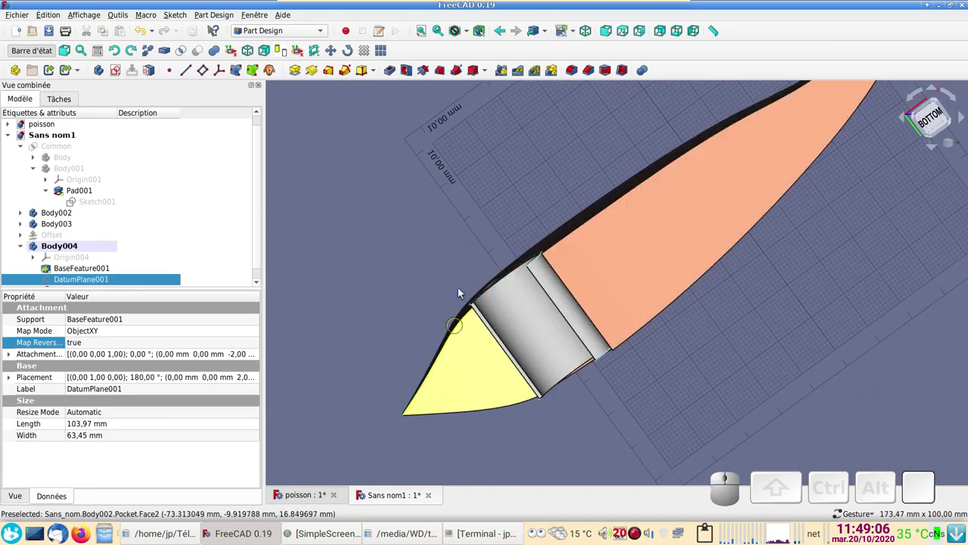
drag(689, 223, 631, 305)
drag(650, 315, 388, 353)
scroll(down, 3)
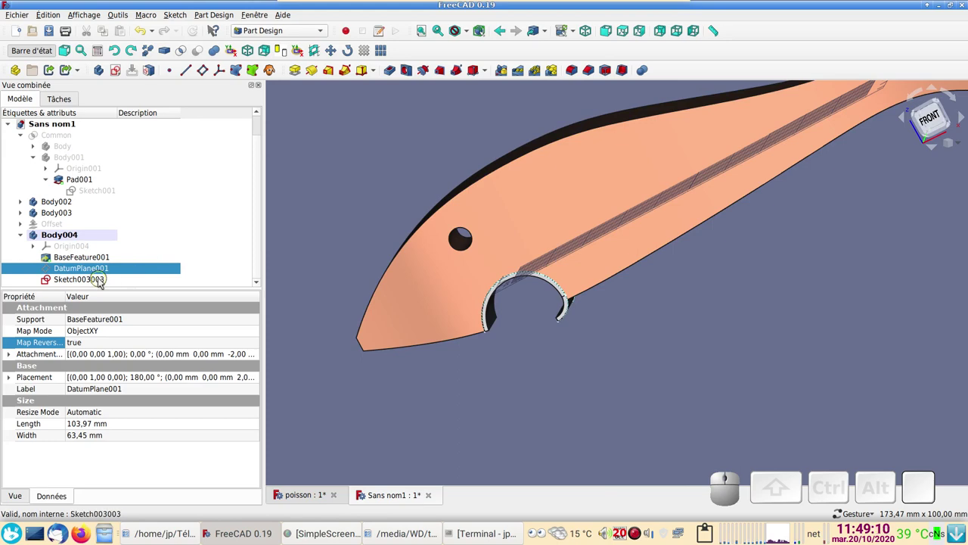
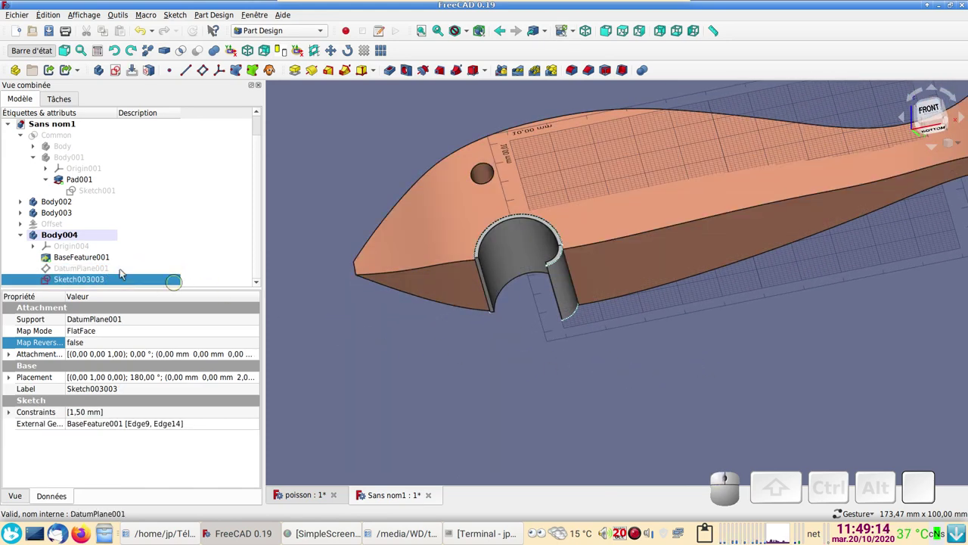
- Pocket the hole sketch, reversed and set to Through all
click(392, 73)
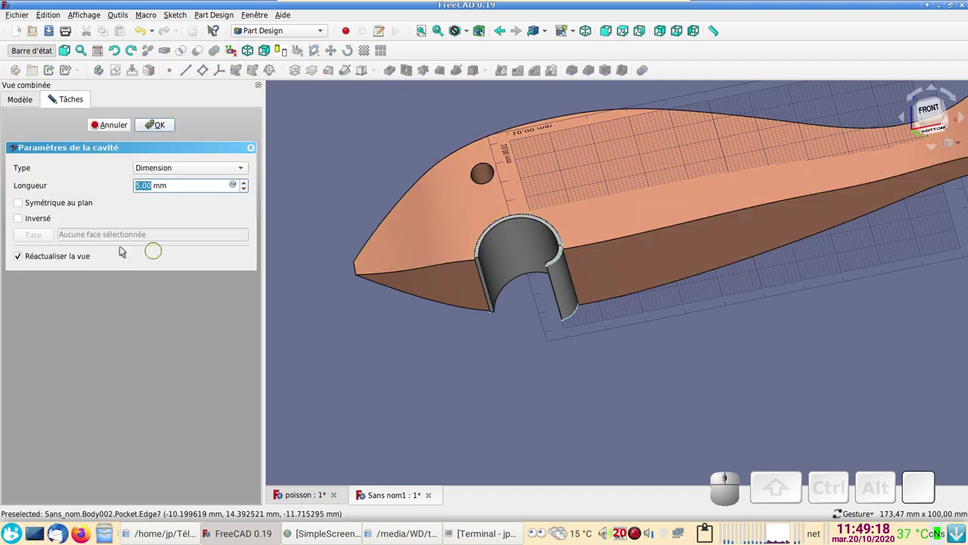
click(22, 222)
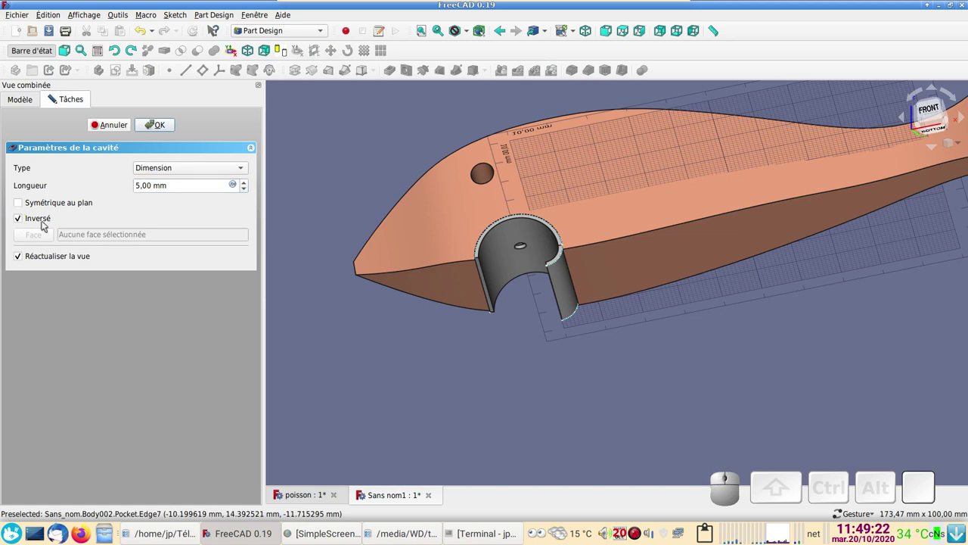
click(23, 221)
click(23, 221)
click(191, 169)
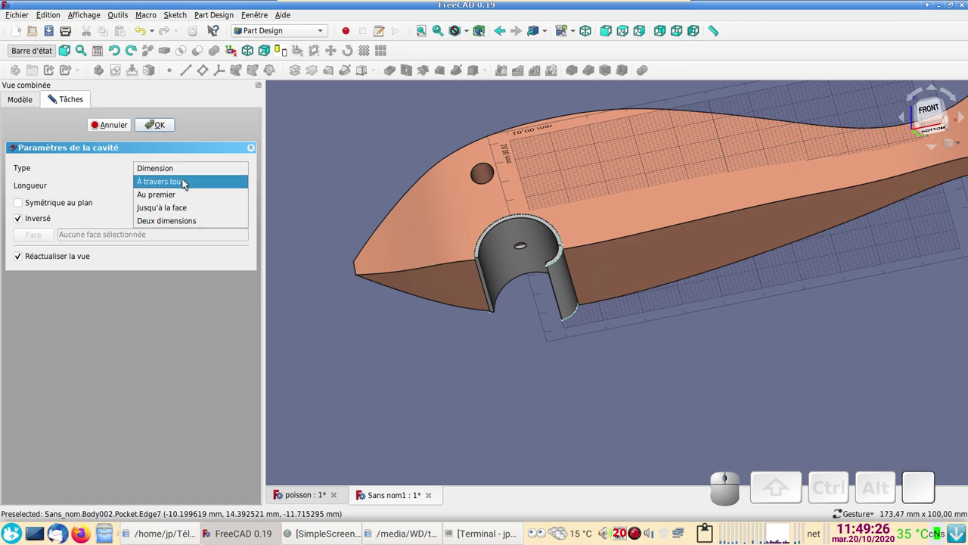
click(190, 182)
- Check the hole through the lip from below and confirm Pocket001
click(667, 261)
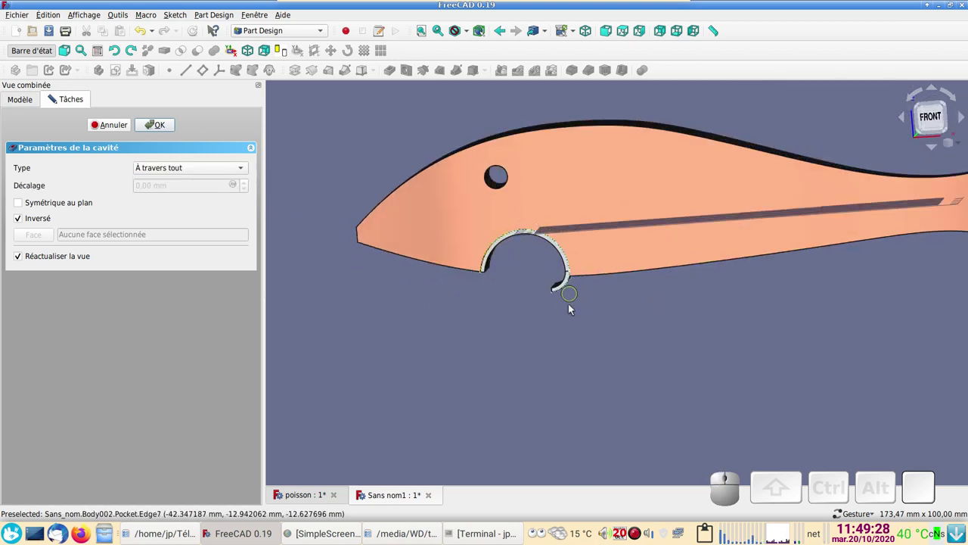
drag(625, 356, 248, 161)
click(175, 125)
scroll(up, 3)
click(487, 239)
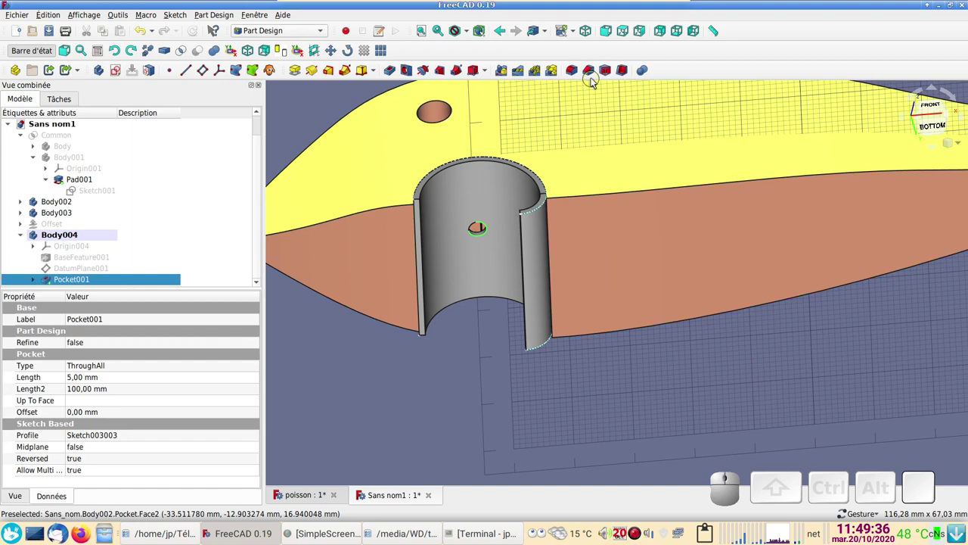
- Start a 1 mm equal-distance chamfer on the hole edge Edge19 of Pocket001
click(594, 75)
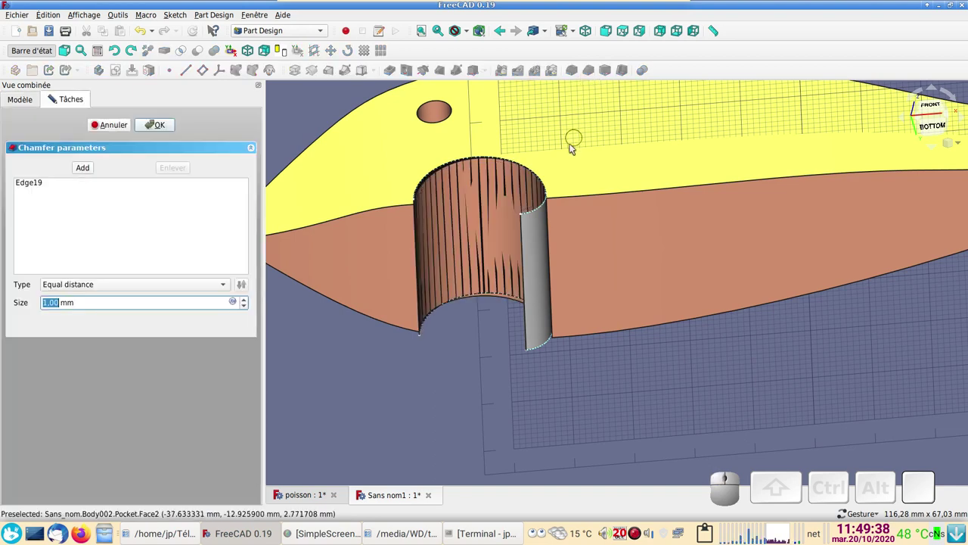
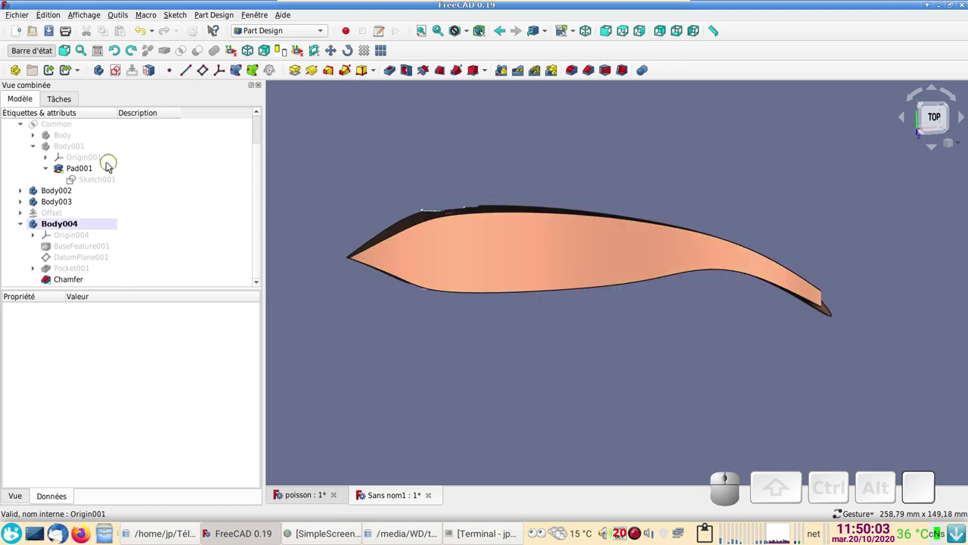
- Briefly reopen the fish outline Sketch001 in Body001 and leave it again
scroll(up, 3)
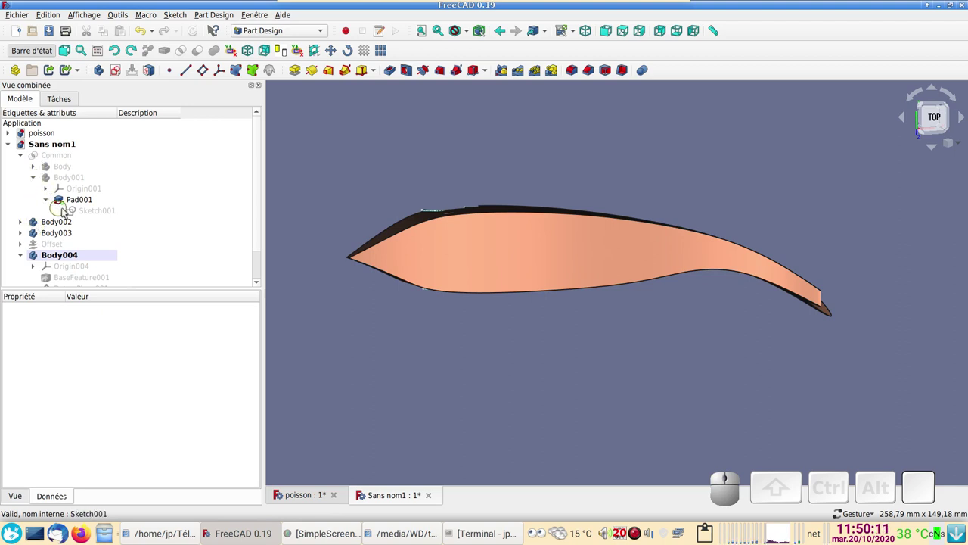
click(78, 212)
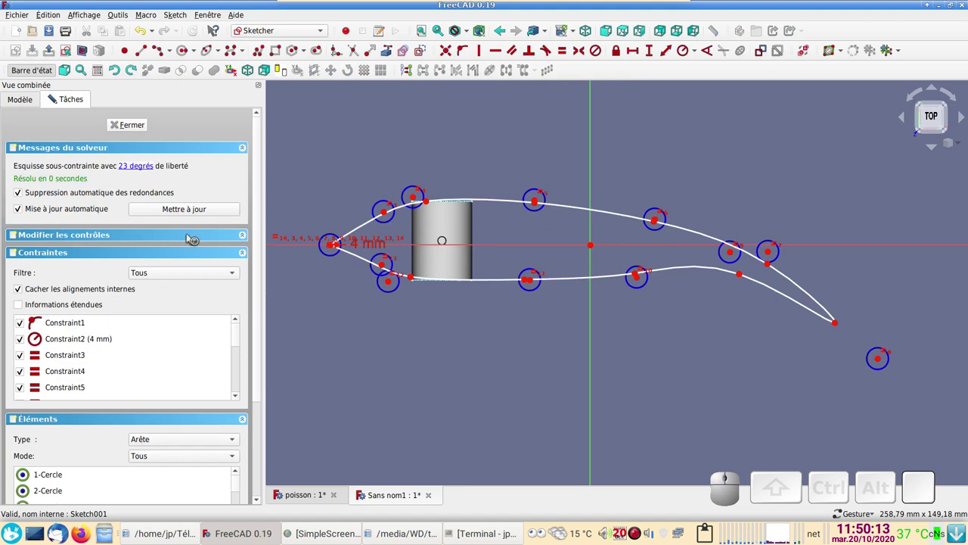
click(134, 119)
click(141, 122)
click(138, 124)
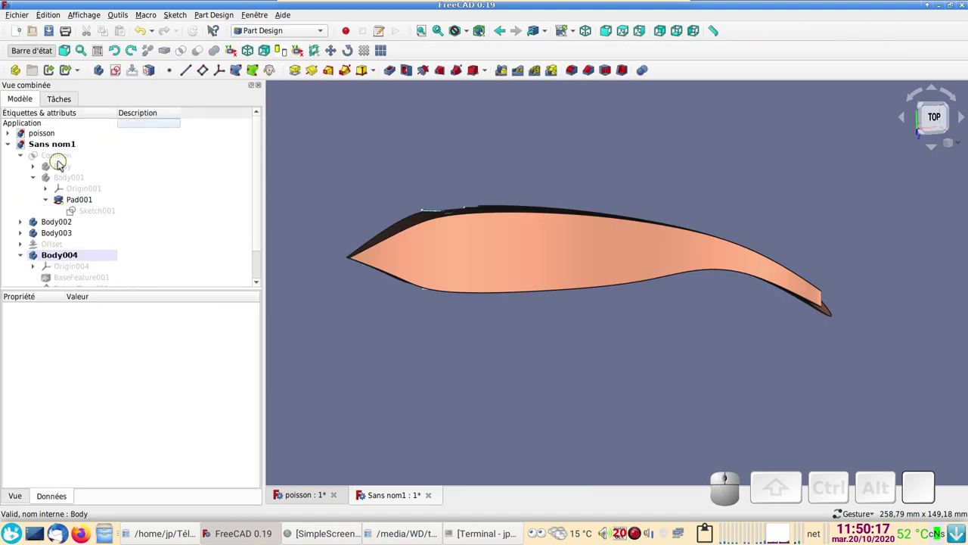
- Show Body and Body001 again and toggle Sketch001's visibility with Space
click(62, 164)
key(space)
click(70, 174)
key(space)
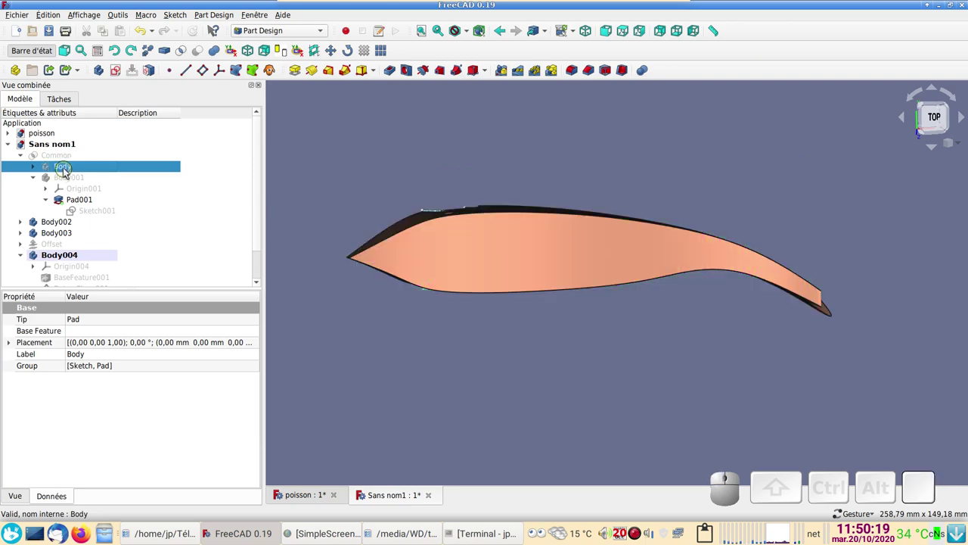
key(space)
click(62, 179)
key(space)
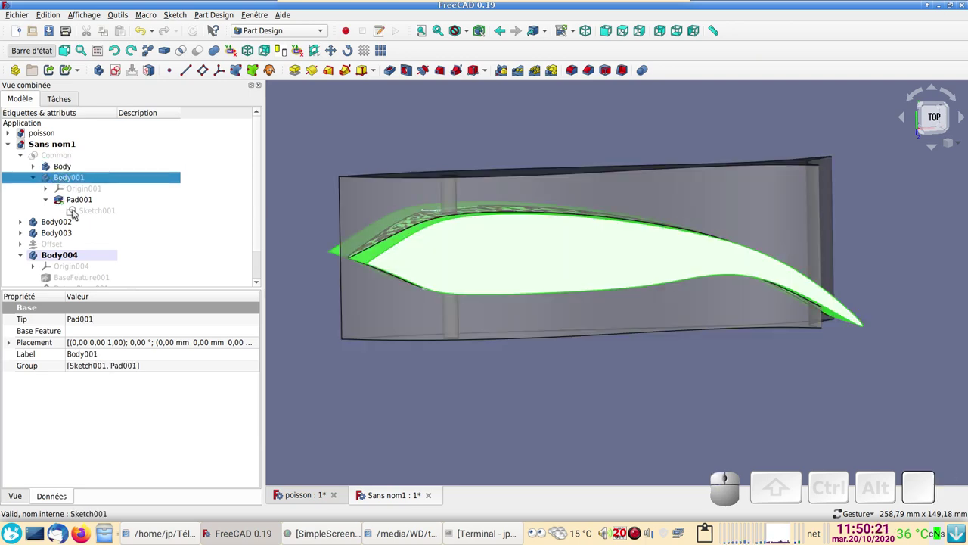
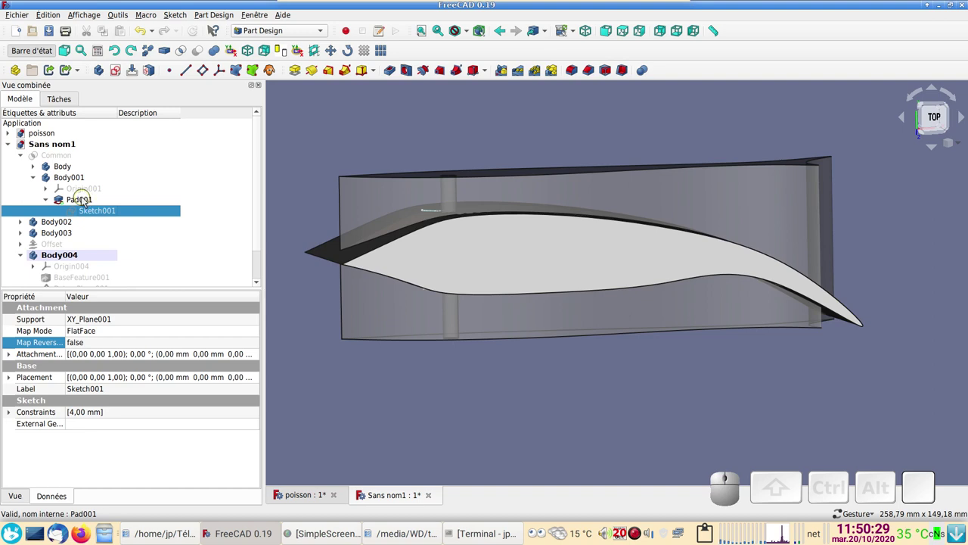
- Hide Body001 again so only the finished fish remains visible
click(82, 172)
key(space)
click(79, 179)
click(602, 370)
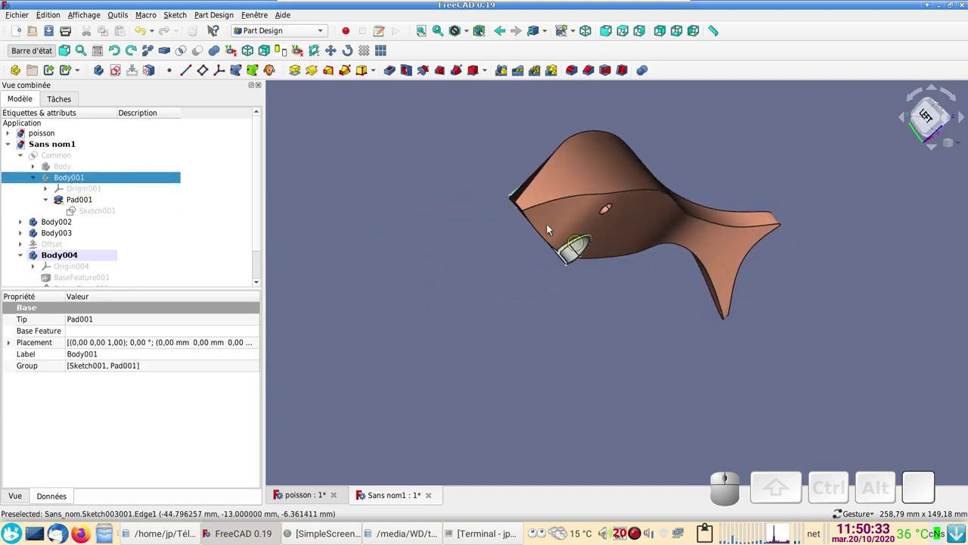
scroll(up, 3)
click(483, 261)
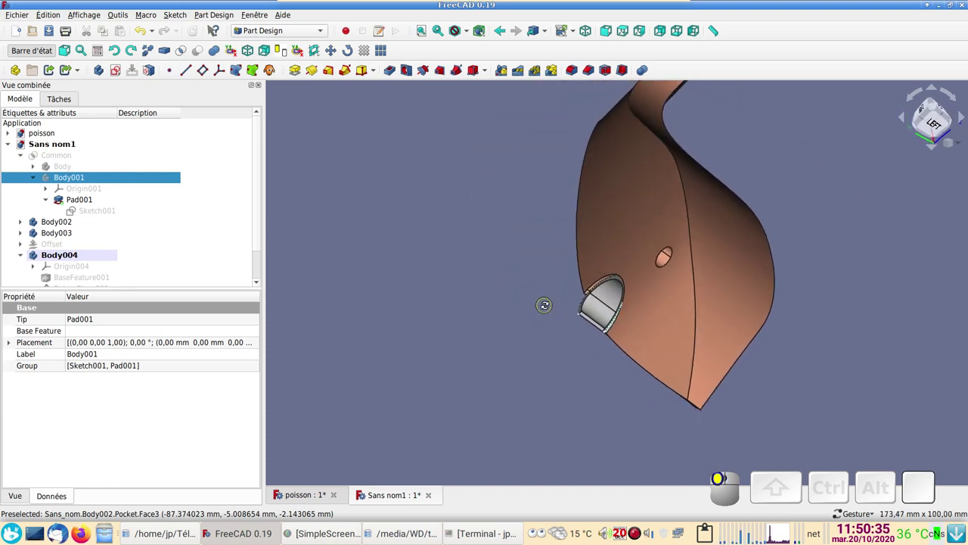
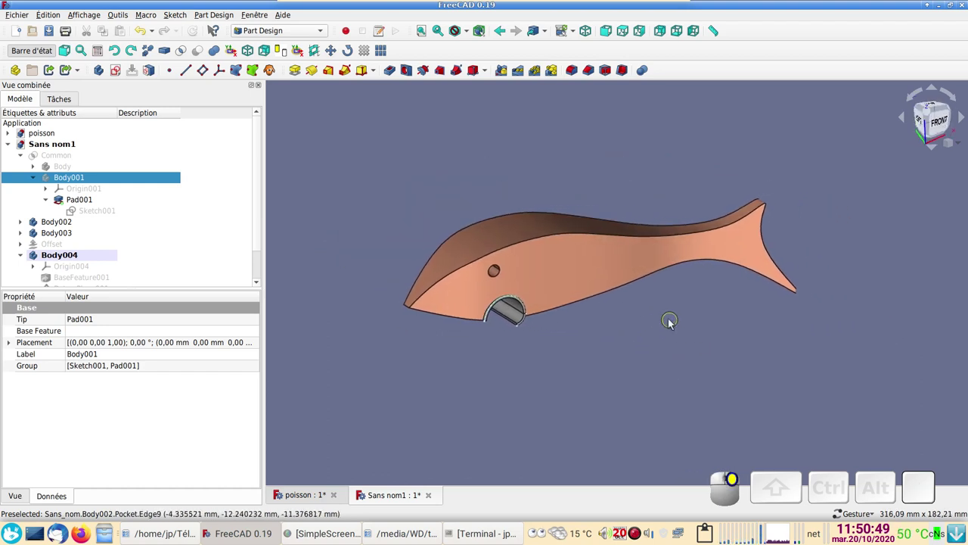
- Orbit the fish to inspect the chamfered, pierced mouth lip
scroll(up, 3)
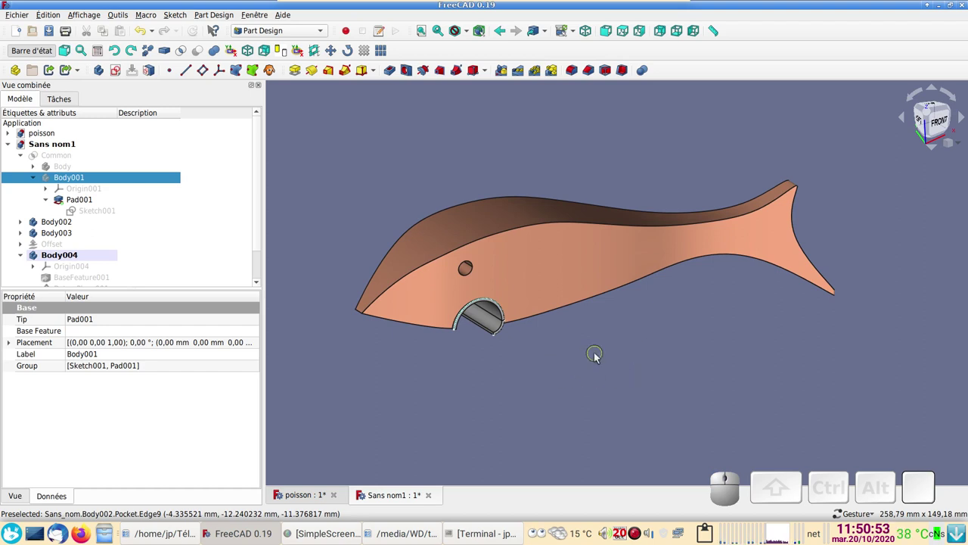
drag(652, 365, 616, 340)
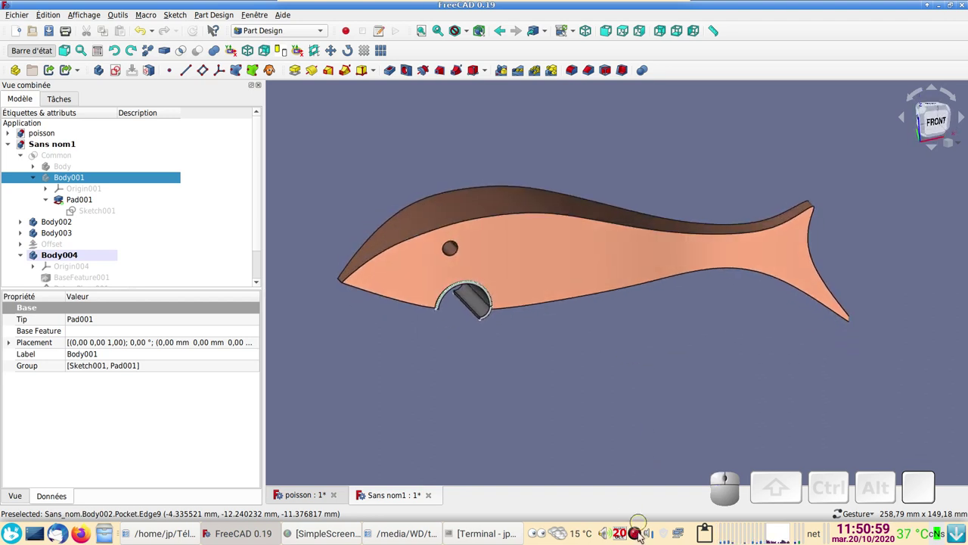
drag(621, 411, 636, 365)
drag(616, 381, 465, 277)
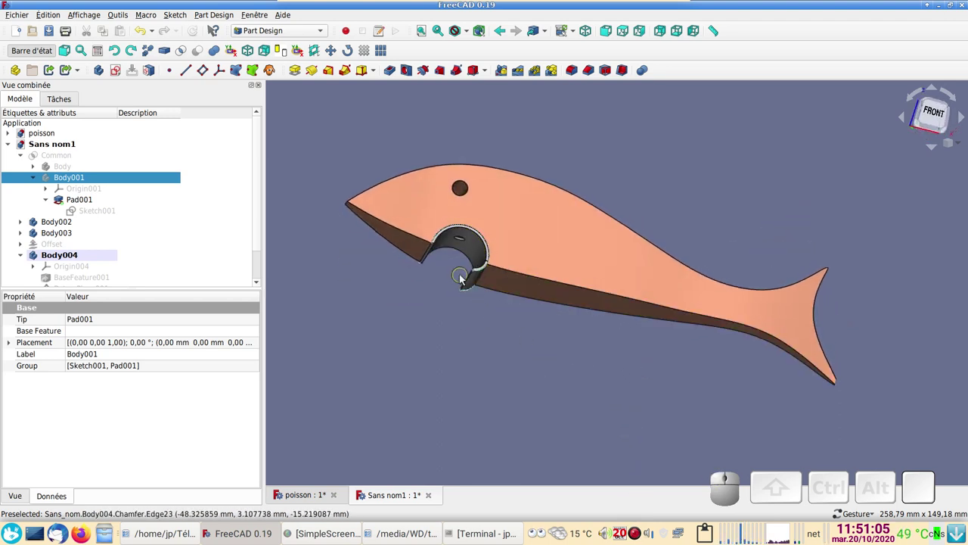